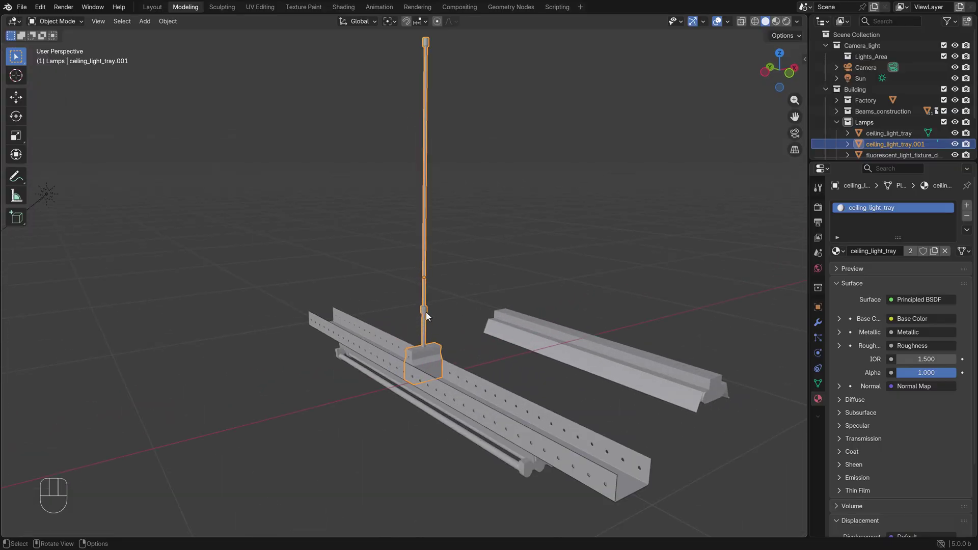
# - View the fixture array and lights under the roof beams, then select one area light
pyautogui.middleClick(447, 353)
pyautogui.moveTo(910, 296); pyautogui.dragTo(717, 291)
pyautogui.moveTo(523, 244); pyautogui.dragTo(520, 262)
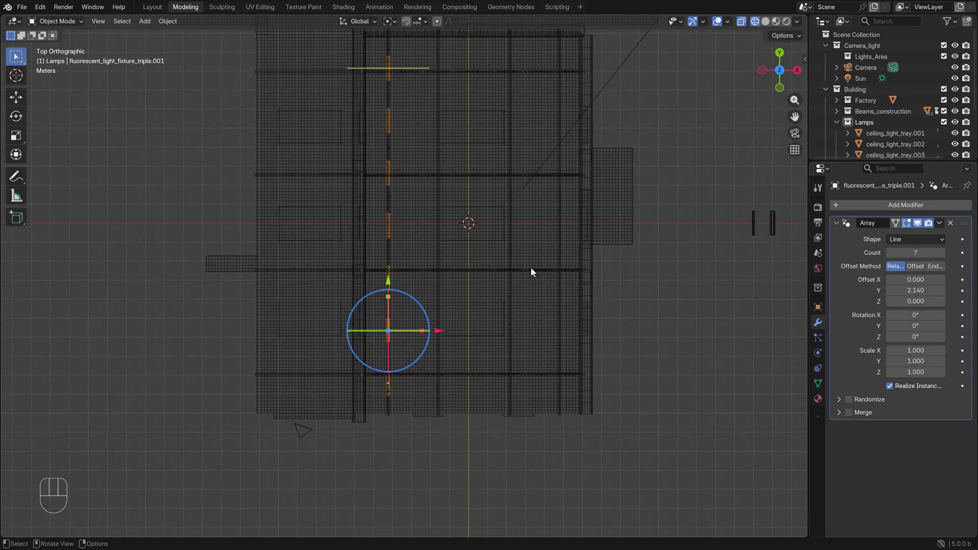
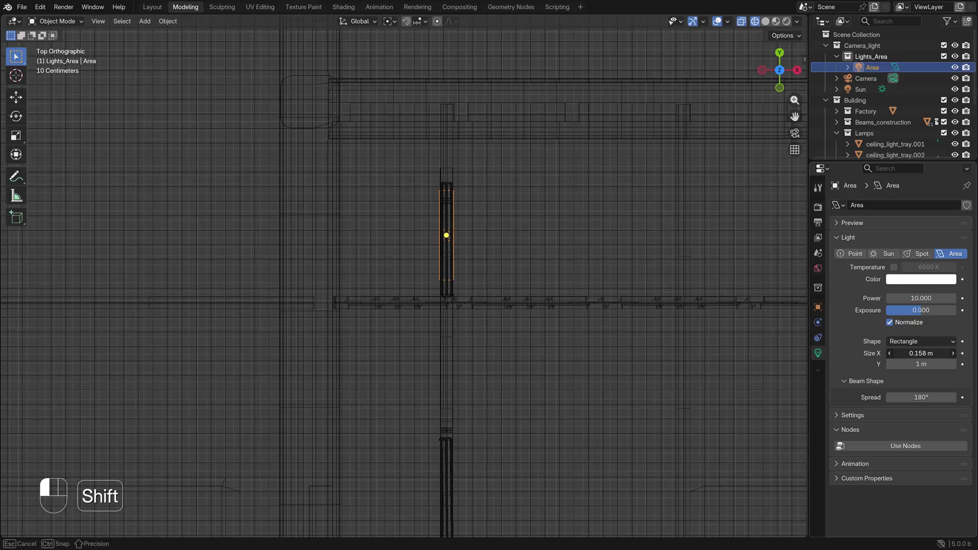
pyautogui.middleClick(488, 239)
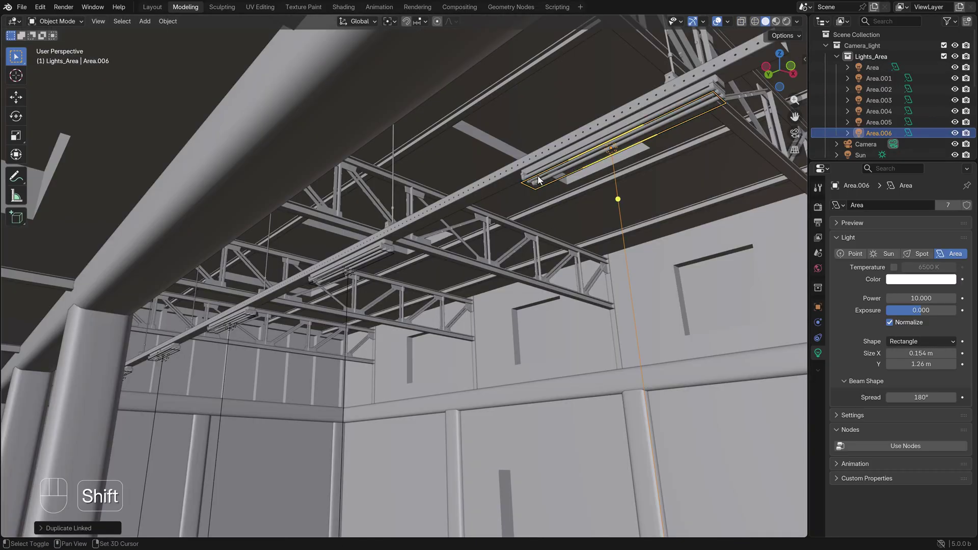
pyautogui.click(869, 288)
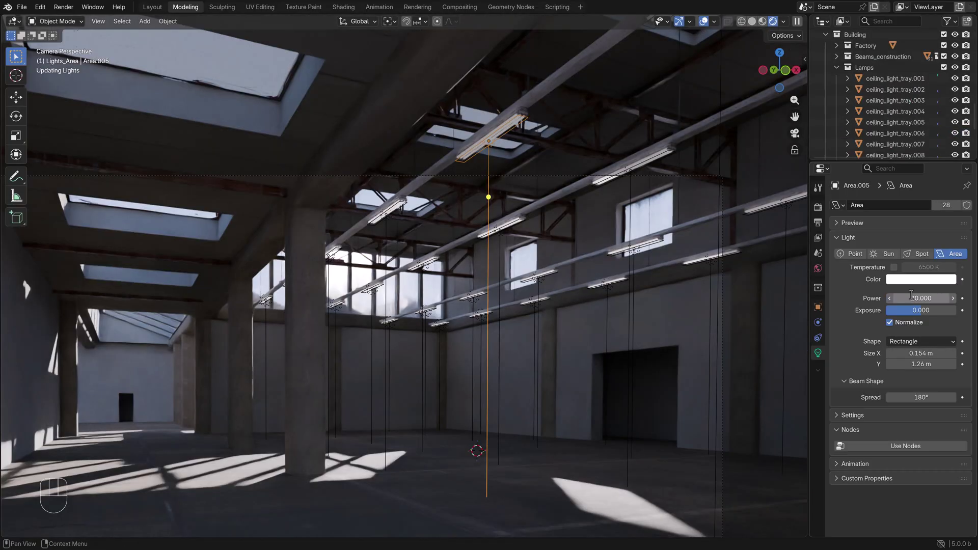
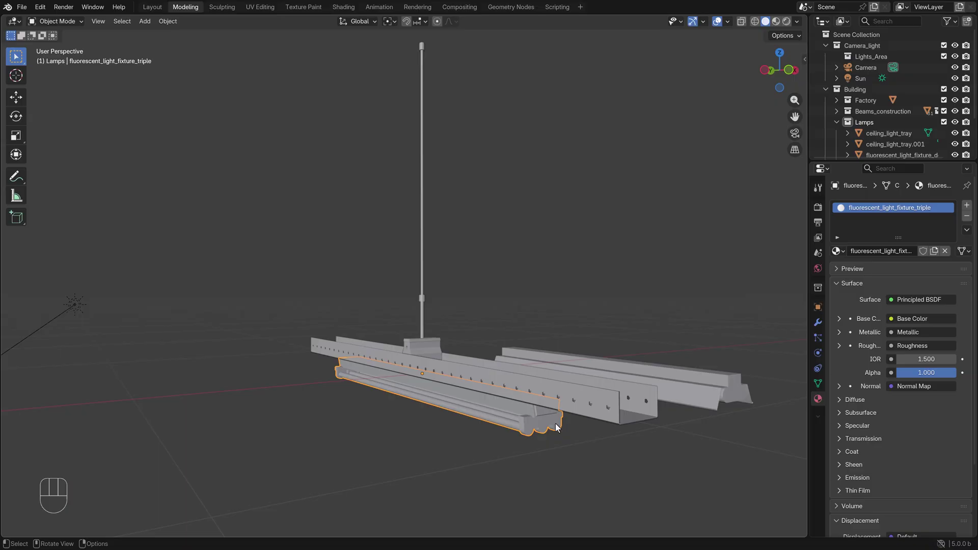
# - From top view, linked-duplicate ceiling_light_tray and drag the copy into the factory near a beam
pyautogui.click(569, 397)
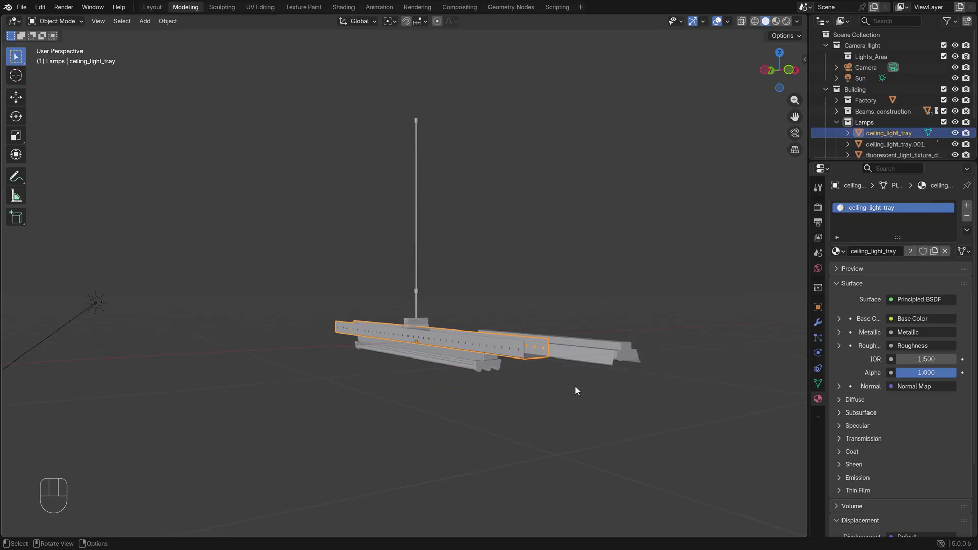
pyautogui.press('KP_7')
pyautogui.middleClick(366, 312)
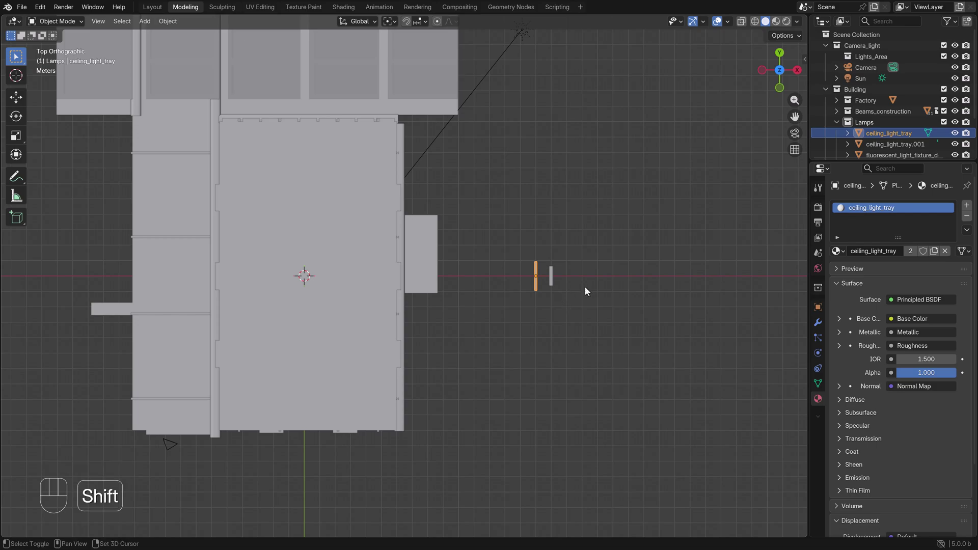
pyautogui.press('shift+d')
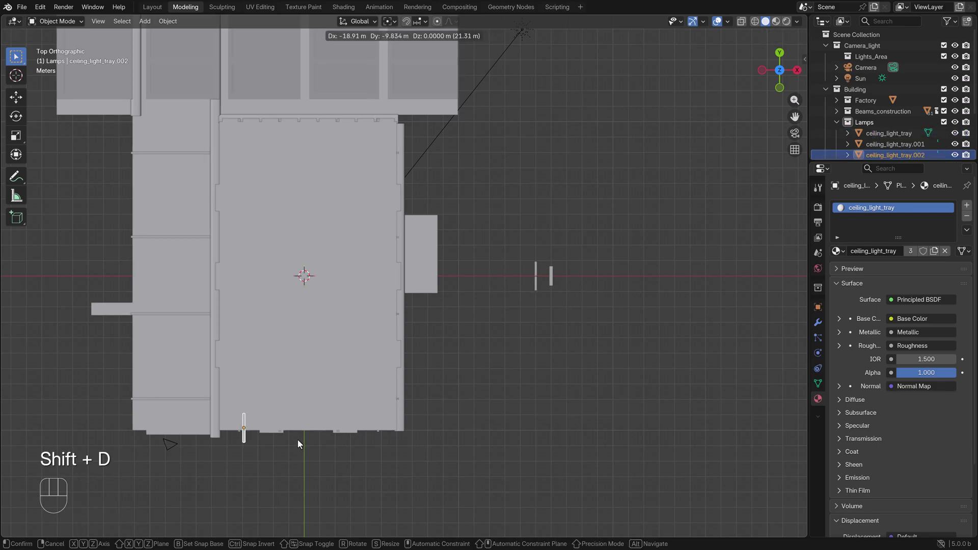
pyautogui.moveTo(304, 406); pyautogui.dragTo(408, 350)
pyautogui.press('z')
pyautogui.moveTo(352, 351); pyautogui.dragTo(411, 310)
pyautogui.moveTo(498, 343); pyautogui.dragTo(469, 331)
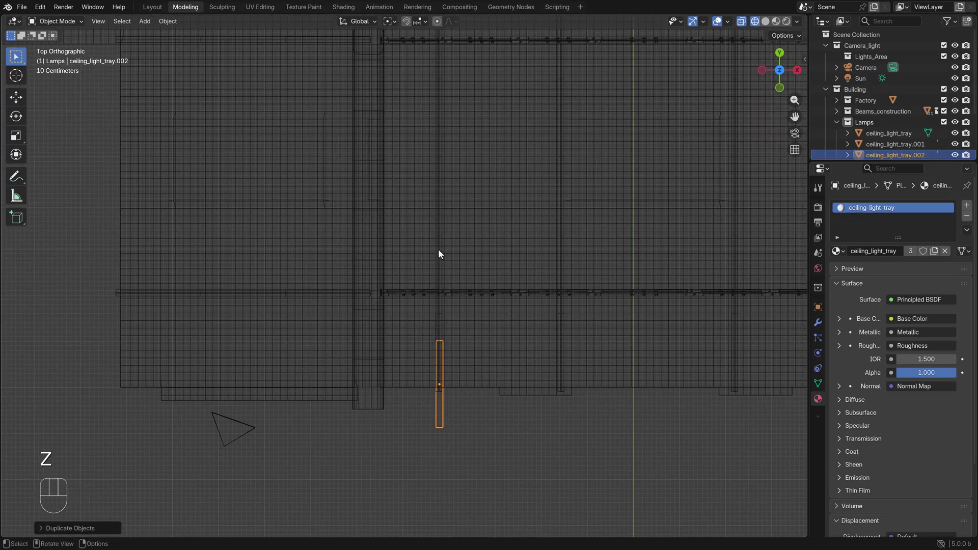
pyautogui.click(441, 253)
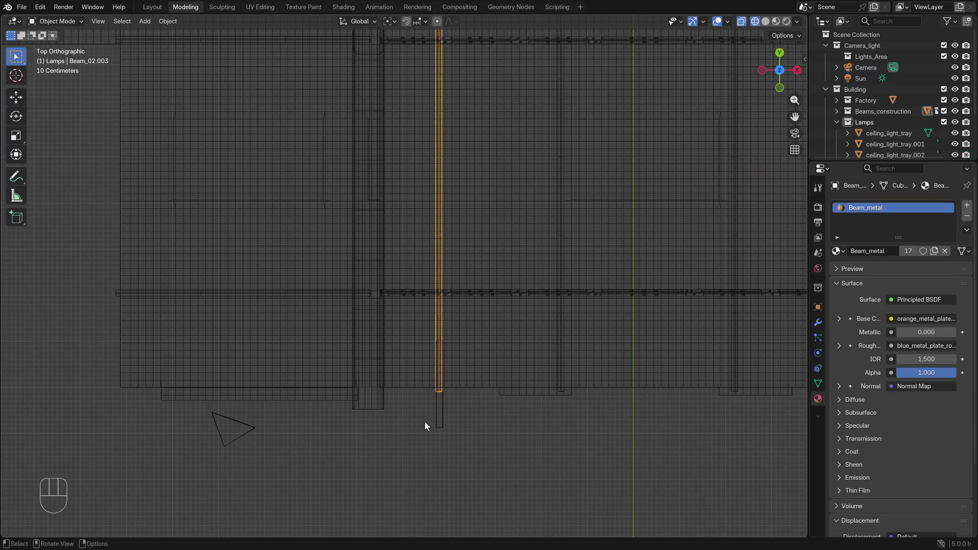
# - Move the tray copy along Y until it lines up with the roof beam
pyautogui.click(436, 422)
pyautogui.press('g')
pyautogui.press('y')
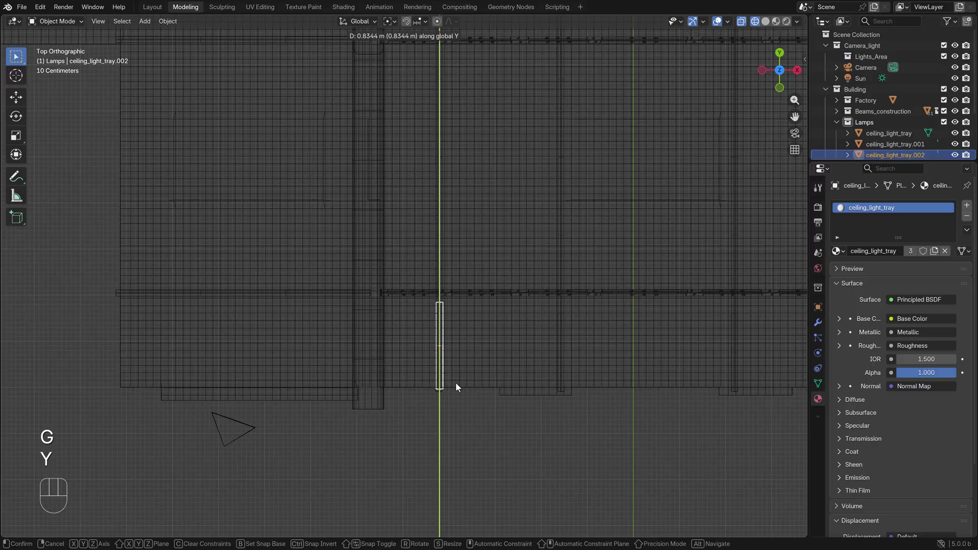
pyautogui.middleClick(457, 393)
pyautogui.press('g')
pyautogui.click(460, 383)
pyautogui.press('g')
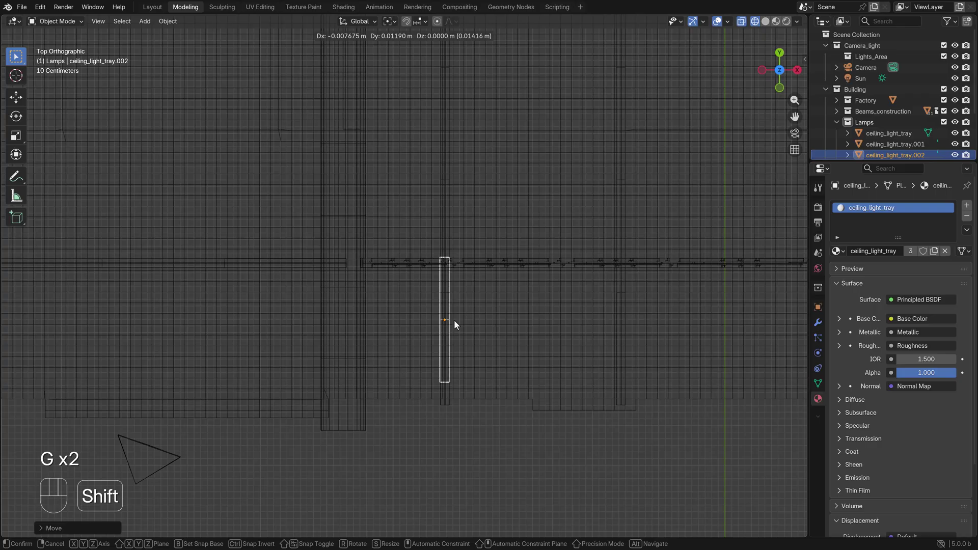
pyautogui.moveTo(457, 377); pyautogui.dragTo(428, 366)
pyautogui.moveTo(449, 399); pyautogui.dragTo(426, 342)
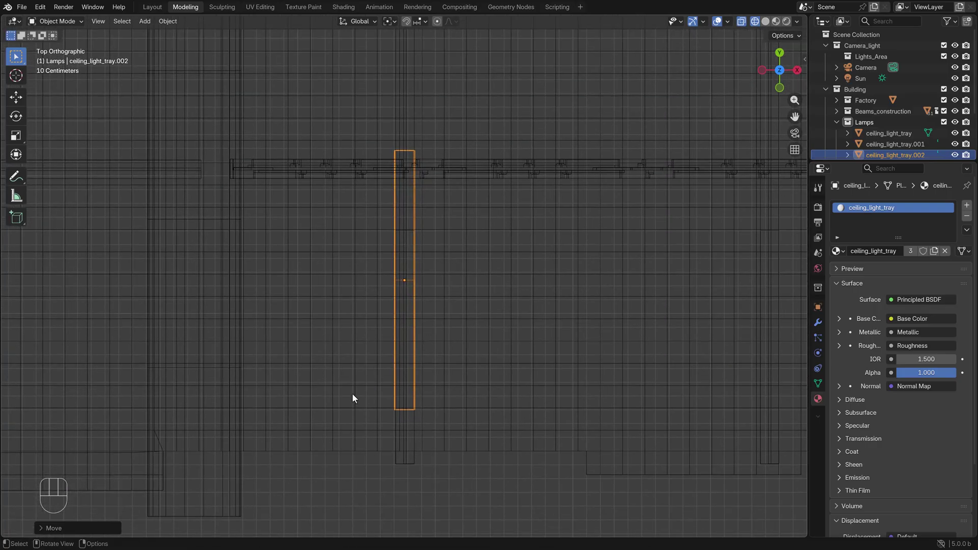
pyautogui.moveTo(412, 306); pyautogui.dragTo(410, 401)
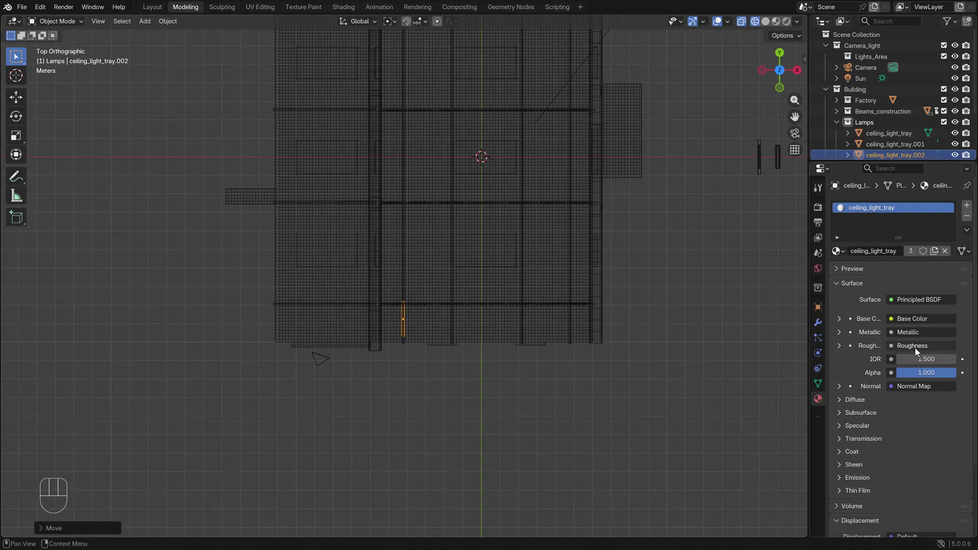
# - Give the tray copy an Array modifier with Offset X 0, Y 1 and Count 10
pyautogui.click(825, 329)
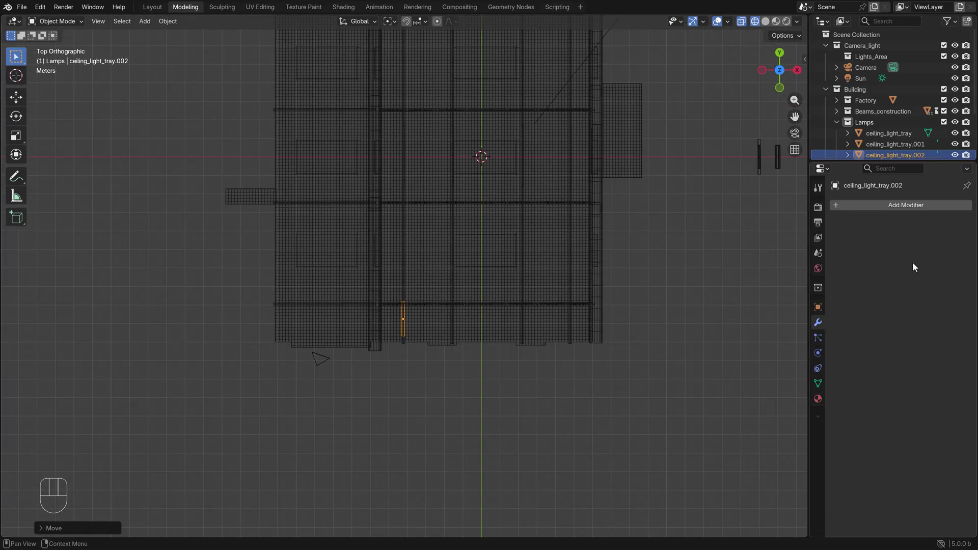
pyautogui.moveTo(915, 207); pyautogui.dragTo(772, 204)
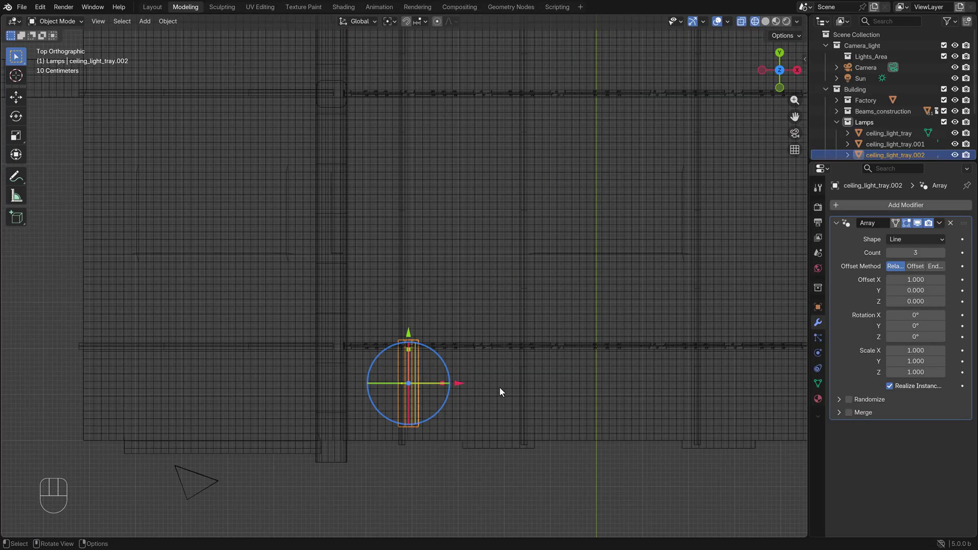
pyautogui.moveTo(501, 389); pyautogui.dragTo(525, 282)
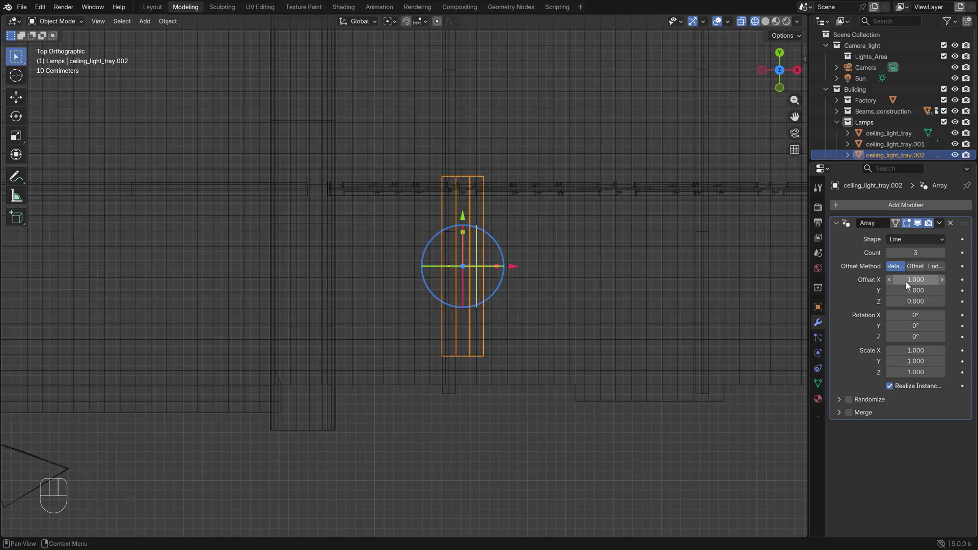
pyautogui.moveTo(916, 285); pyautogui.dragTo(930, 520)
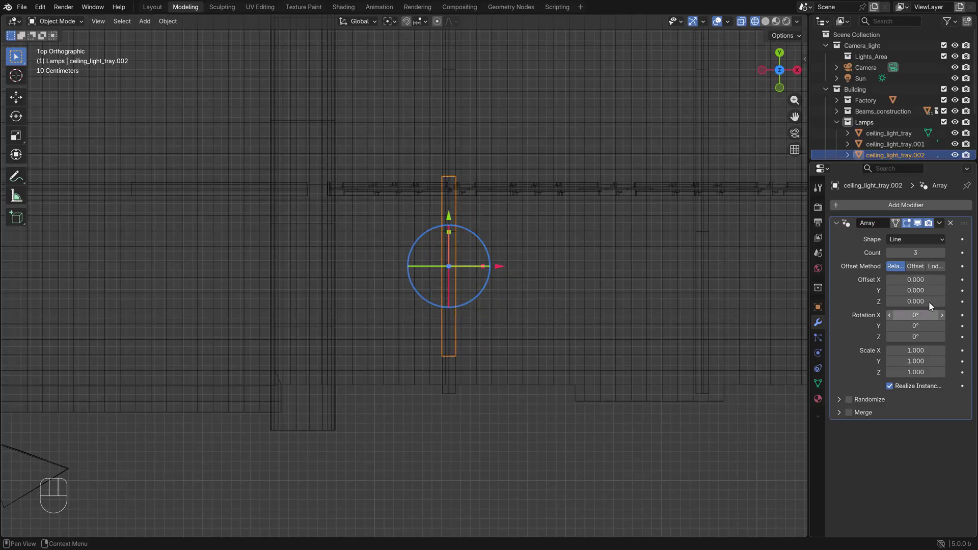
pyautogui.click(918, 294)
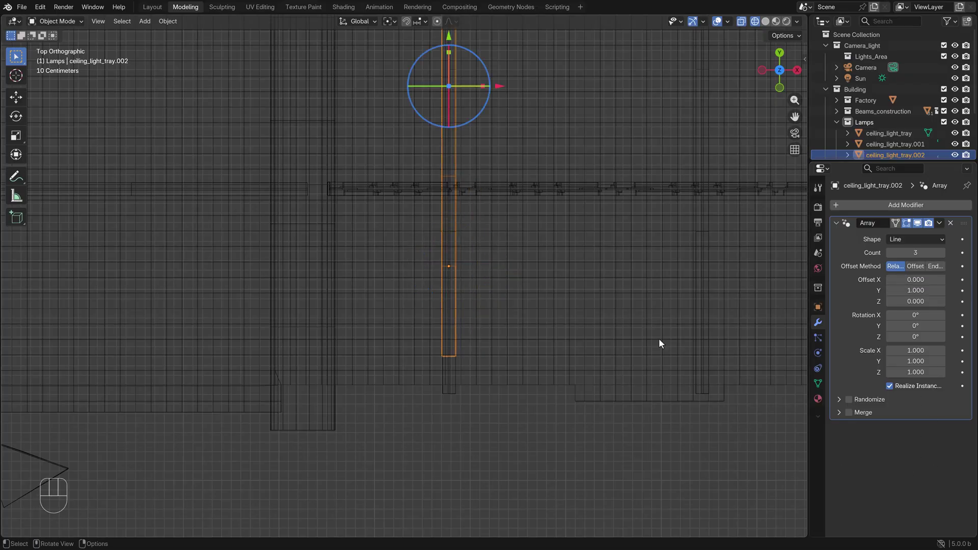
pyautogui.moveTo(508, 172); pyautogui.dragTo(506, 275)
pyautogui.moveTo(513, 224); pyautogui.dragTo(522, 283)
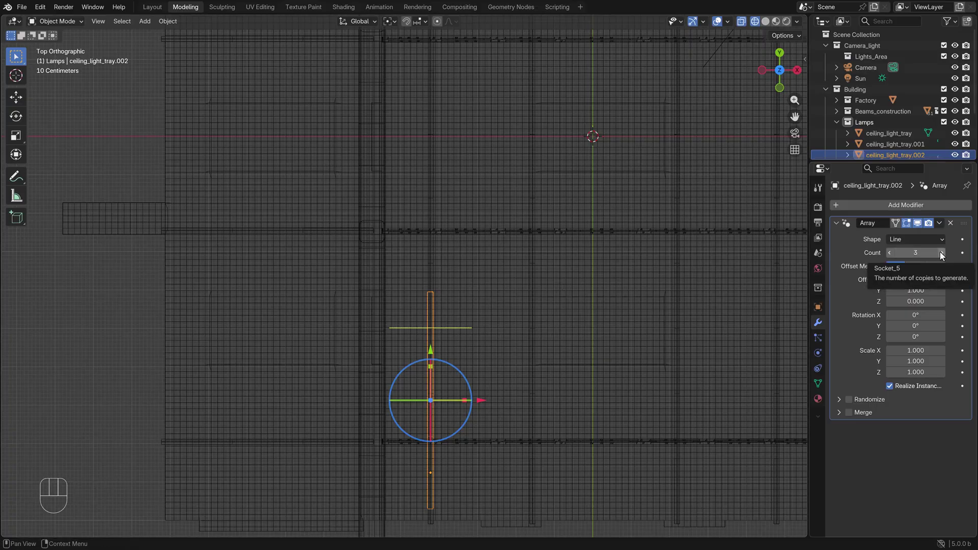
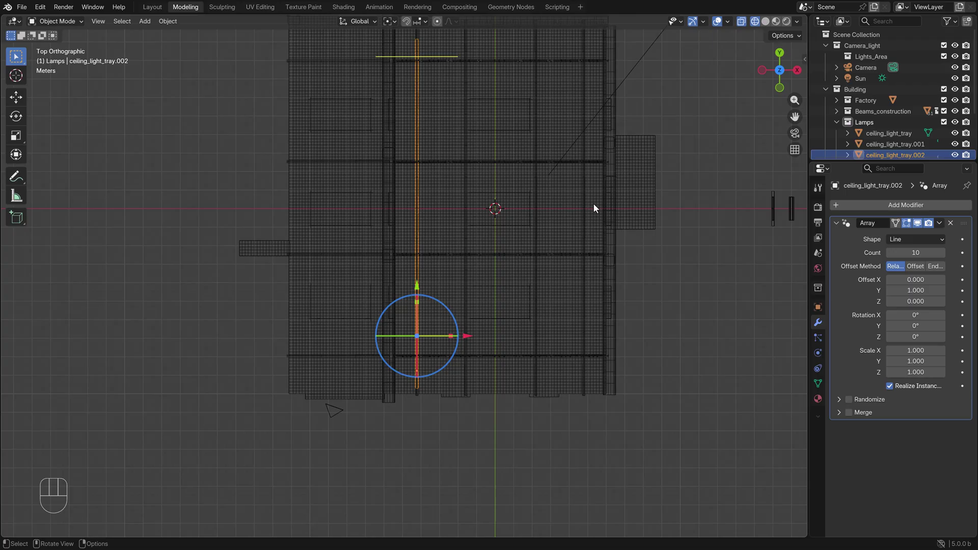
# - Inspect where the row meets the wall, then slide the arrayed tray row along Y
pyautogui.moveTo(550, 157); pyautogui.dragTo(550, 194)
pyautogui.moveTo(528, 216); pyautogui.dragTo(529, 297)
pyautogui.moveTo(475, 207); pyautogui.dragTo(471, 263)
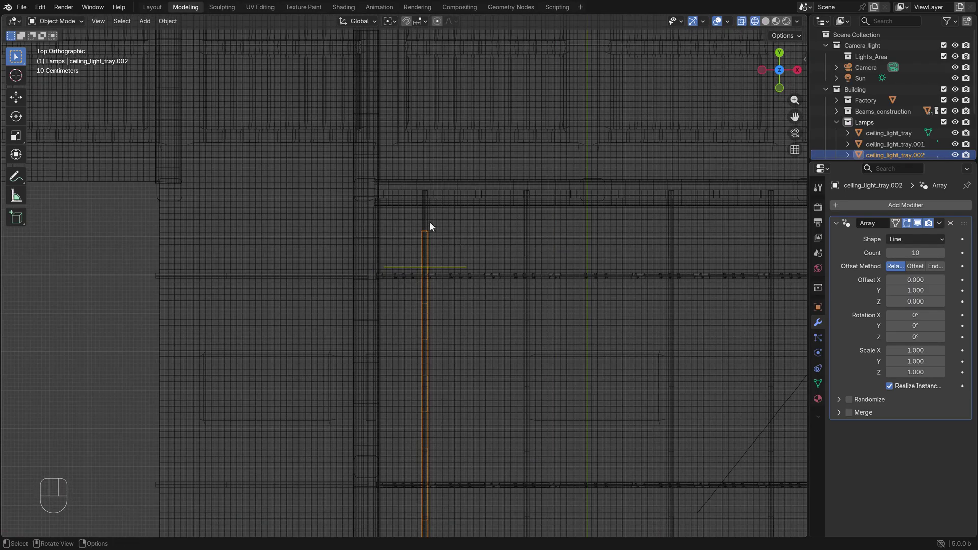
pyautogui.moveTo(462, 332); pyautogui.dragTo(464, 247)
pyautogui.moveTo(471, 270); pyautogui.dragTo(472, 235)
pyautogui.press('g')
pyautogui.press('y')
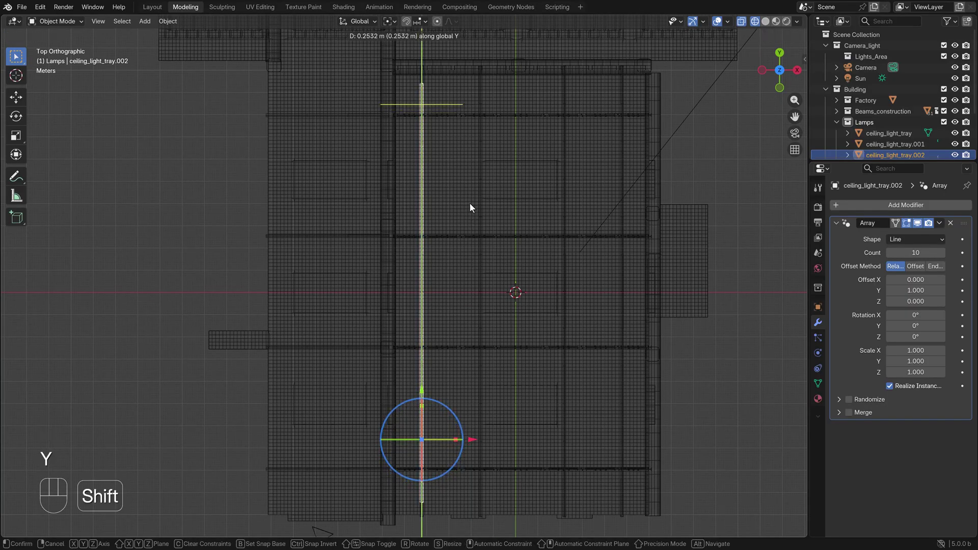
pyautogui.moveTo(471, 263); pyautogui.dragTo(368, 165)
pyautogui.press('KP_3')
# - Fine-tune the row lengthwise in Right Orthographic view and confirm placement back in Top view
pyautogui.press('g')
pyautogui.press('z')
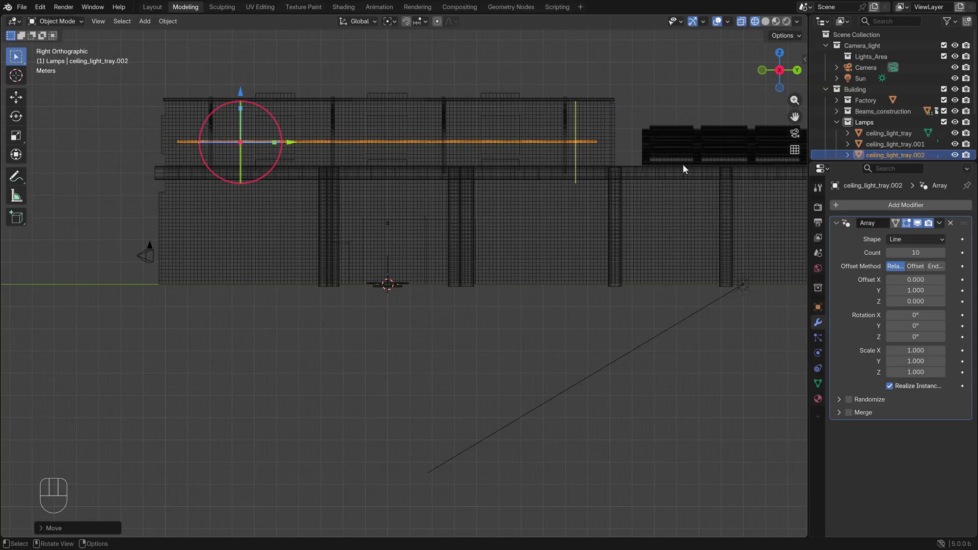
pyautogui.press('g')
pyautogui.press('x')
pyautogui.click(572, 171)
pyautogui.press('g')
pyautogui.press('y')
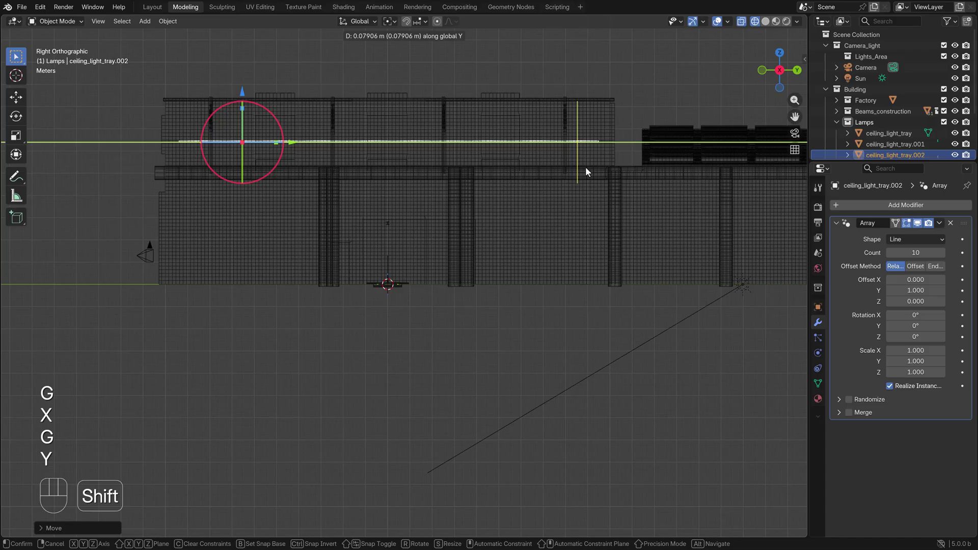
pyautogui.moveTo(601, 179); pyautogui.dragTo(522, 229)
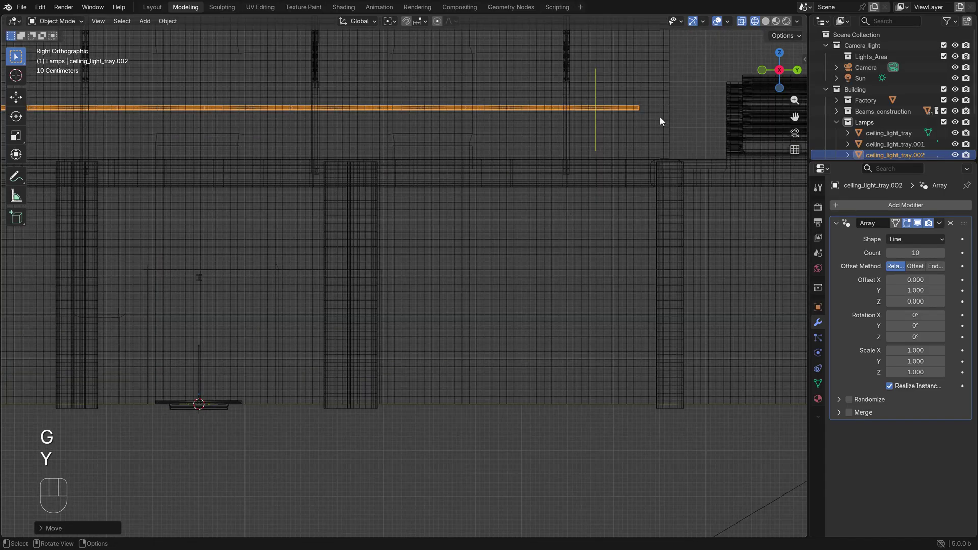
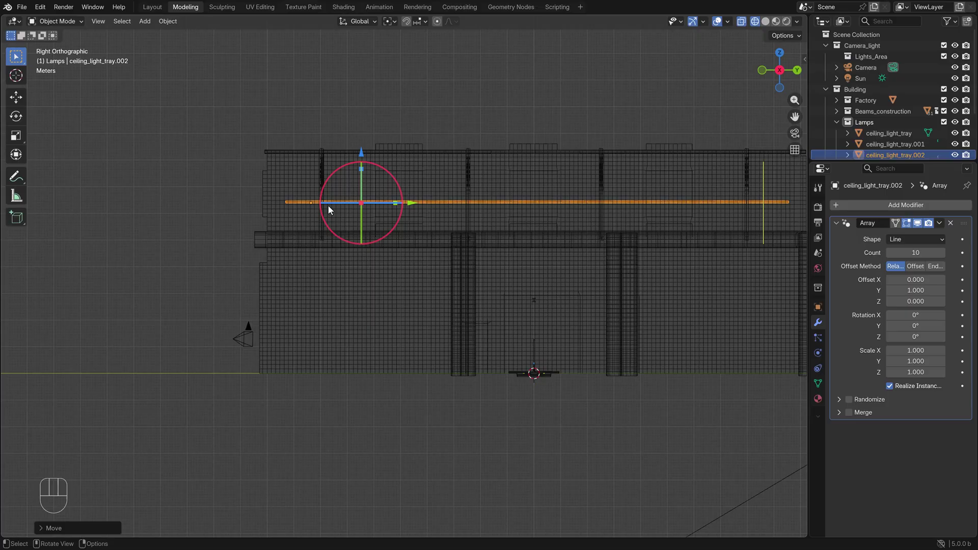
pyautogui.press('g')
pyautogui.press('y')
pyautogui.click(314, 210)
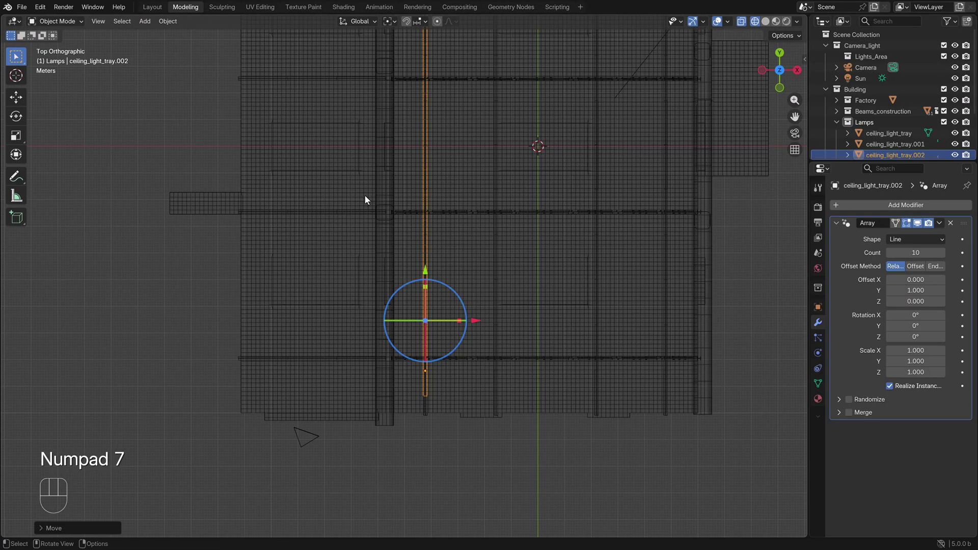
# - View the hanging tray row from inside the factory and begin moving it vertically
pyautogui.press('KP_7')
pyautogui.moveTo(424, 384); pyautogui.dragTo(440, 319)
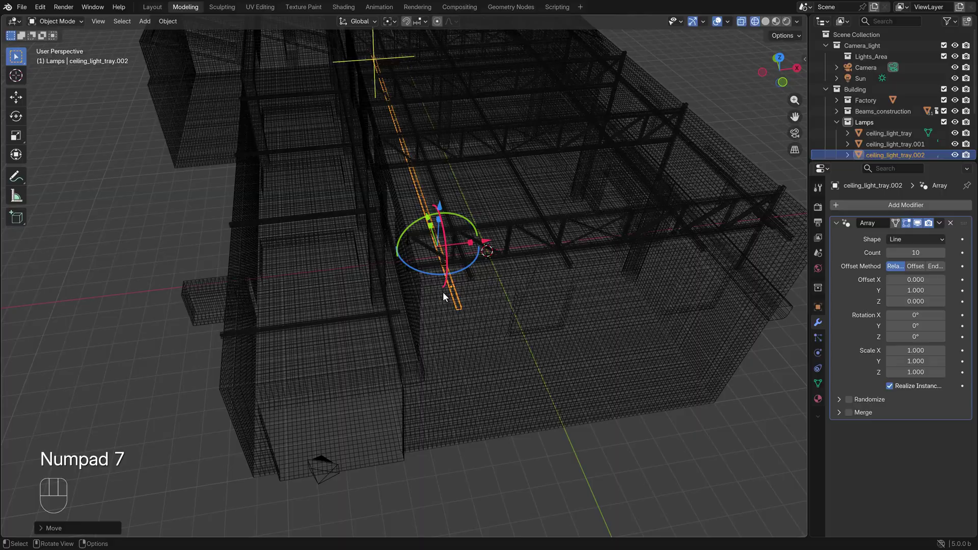
pyautogui.press('KP_0')
pyautogui.press('z')
pyautogui.moveTo(462, 179); pyautogui.dragTo(454, 205)
pyautogui.moveTo(463, 234); pyautogui.dragTo(444, 239)
pyautogui.moveTo(494, 164); pyautogui.dragTo(437, 237)
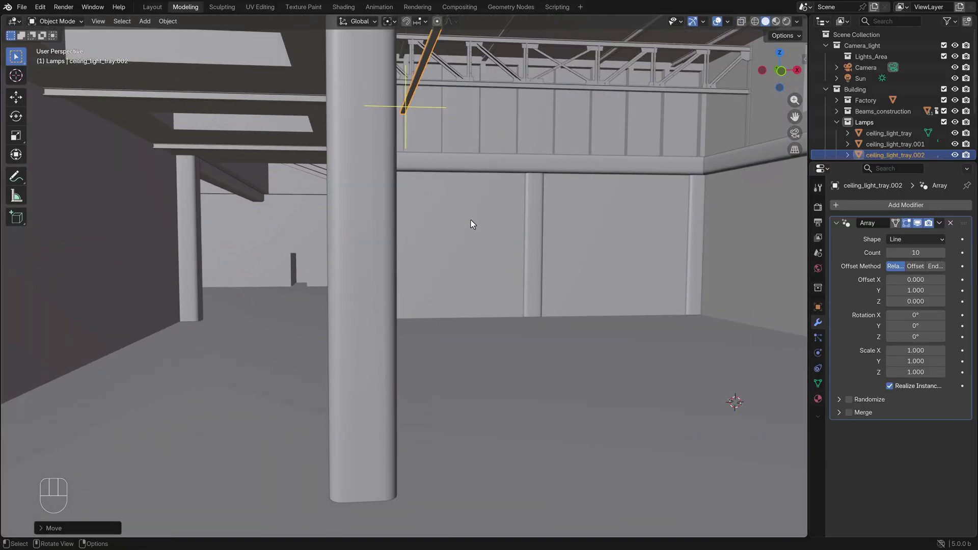
pyautogui.moveTo(496, 200); pyautogui.dragTo(405, 231)
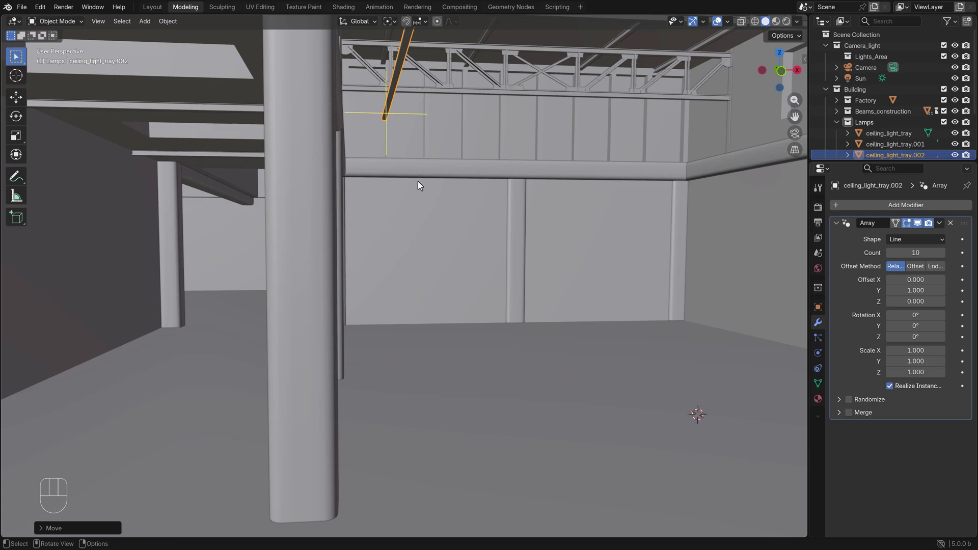
pyautogui.press('KP_1')
pyautogui.press('z')
pyautogui.middleClick(432, 190)
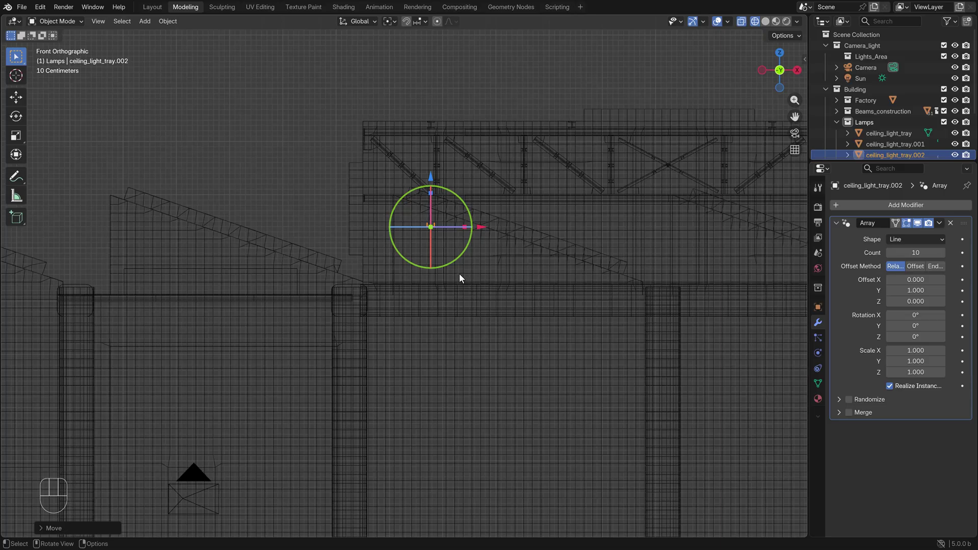
pyautogui.press('g')
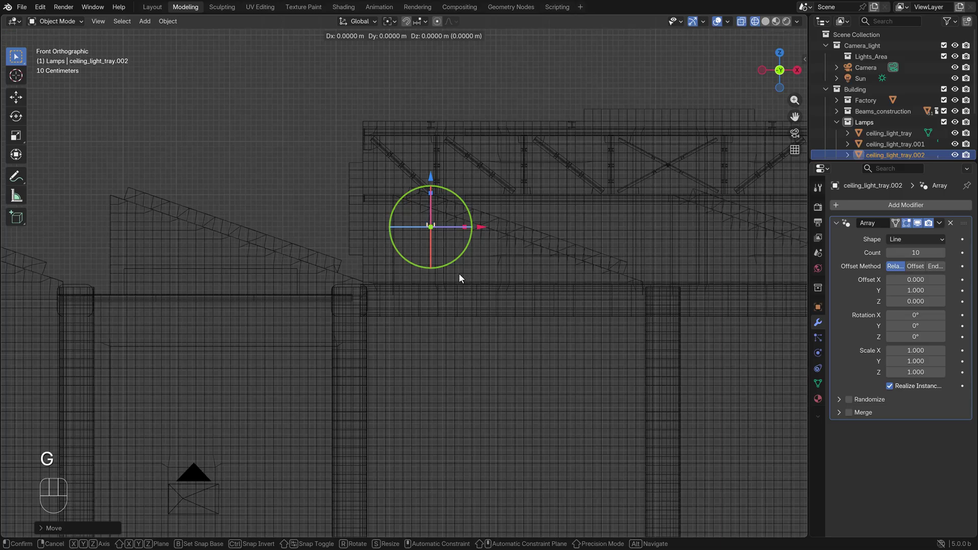
pyautogui.press('z')
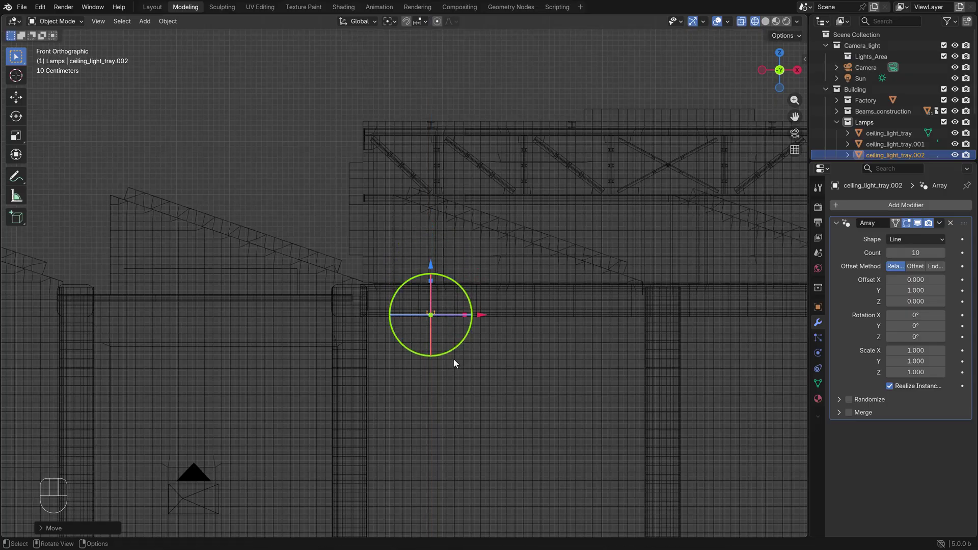
# - Lower the arrayed tray row along Z until it rests on its beam
pyautogui.press('KP_0')
pyautogui.moveTo(503, 327); pyautogui.dragTo(462, 325)
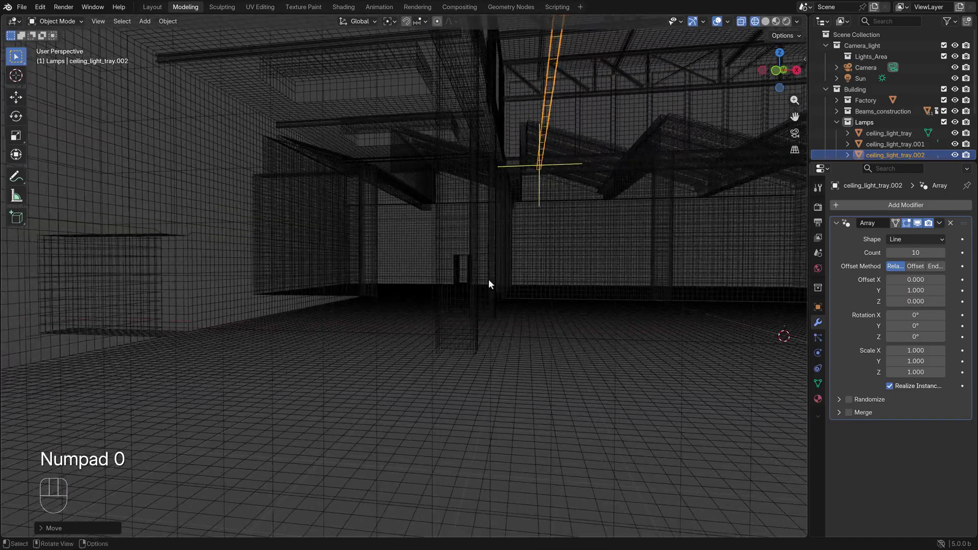
pyautogui.middleClick(531, 241)
pyautogui.press('z')
pyautogui.middleClick(538, 260)
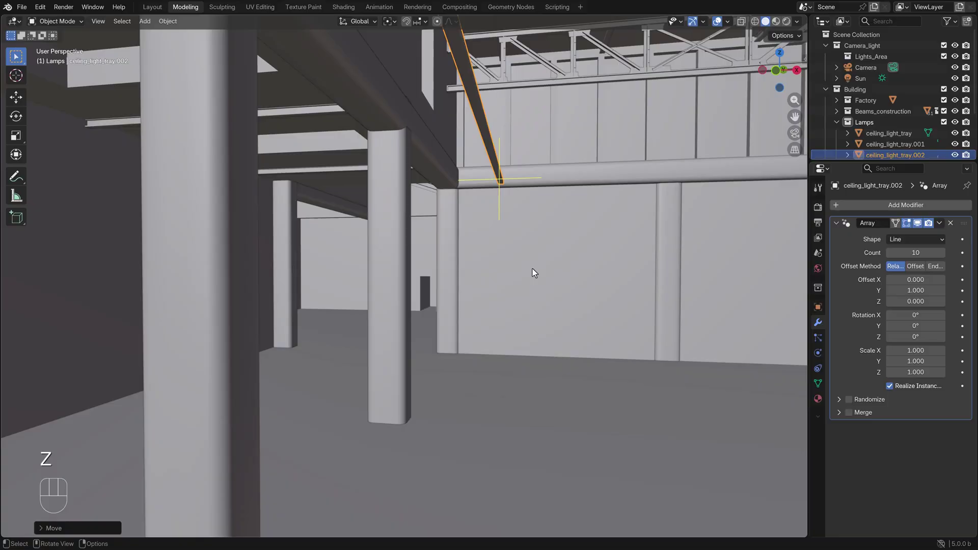
pyautogui.moveTo(583, 206); pyautogui.dragTo(473, 294)
pyautogui.press('g')
pyautogui.press('z')
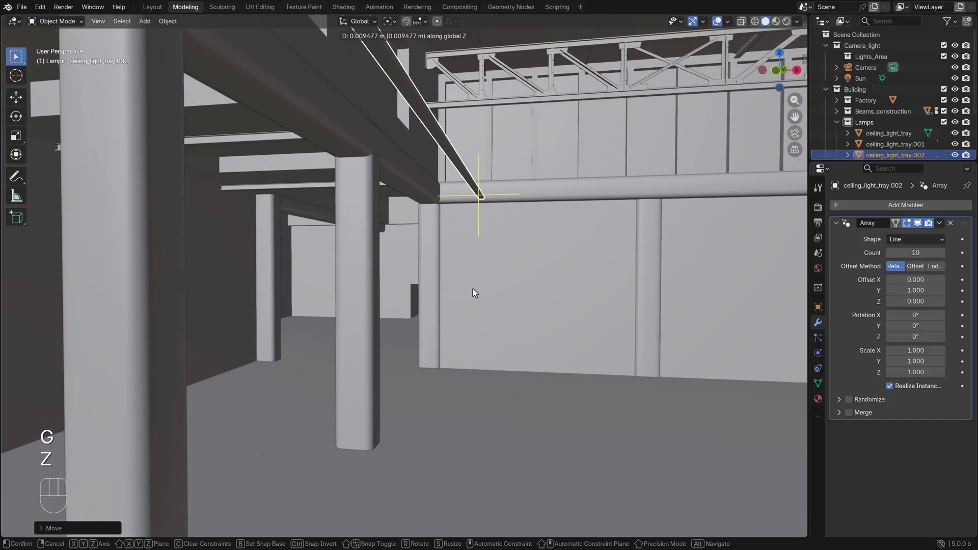
pyautogui.click(537, 196)
# - From Top view, linked-duplicate ceiling_light_tray.001 into a new copy, ceiling_light_tray.003
pyautogui.moveTo(451, 236); pyautogui.dragTo(466, 227)
pyautogui.moveTo(439, 291); pyautogui.dragTo(431, 335)
pyautogui.click(663, 299)
pyautogui.press('KP_Decimal')
pyautogui.middleClick(630, 318)
pyautogui.press('KP_7')
pyautogui.press('z')
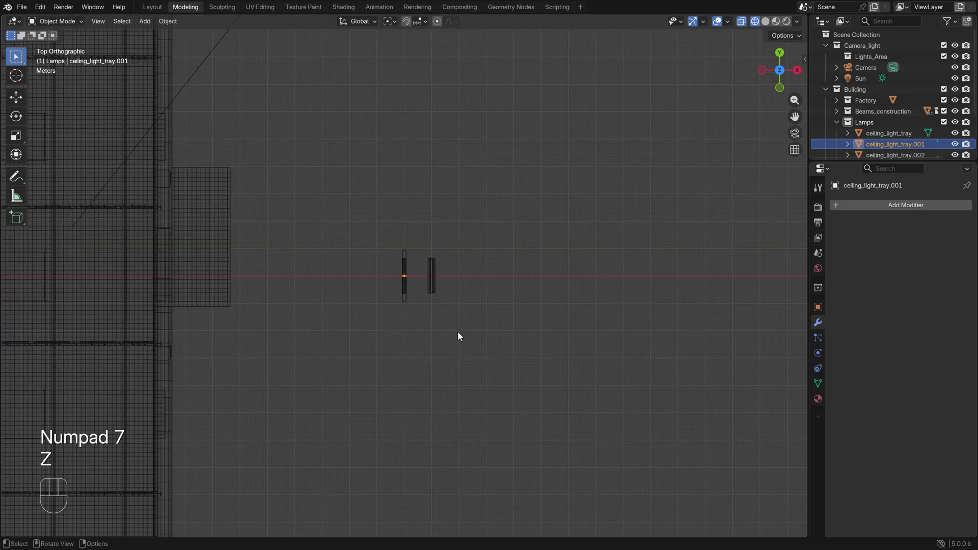
pyautogui.moveTo(431, 324); pyautogui.dragTo(485, 320)
pyautogui.press('shift+d')
pyautogui.click(273, 414)
pyautogui.middleClick(276, 404)
pyautogui.moveTo(459, 278); pyautogui.dragTo(495, 247)
# - Drop the new tray copy in place and orbit to see it in 3D
pyautogui.press('g')
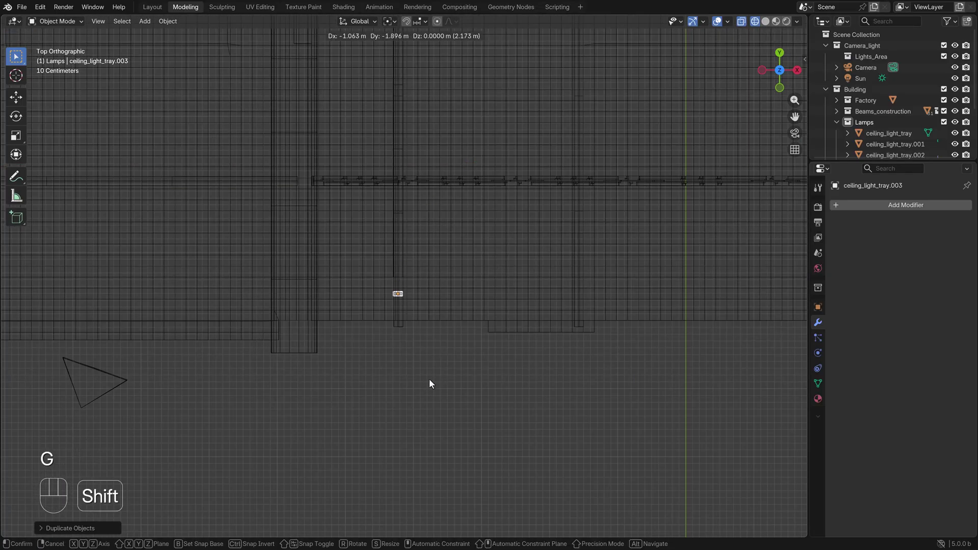
pyautogui.click(435, 371)
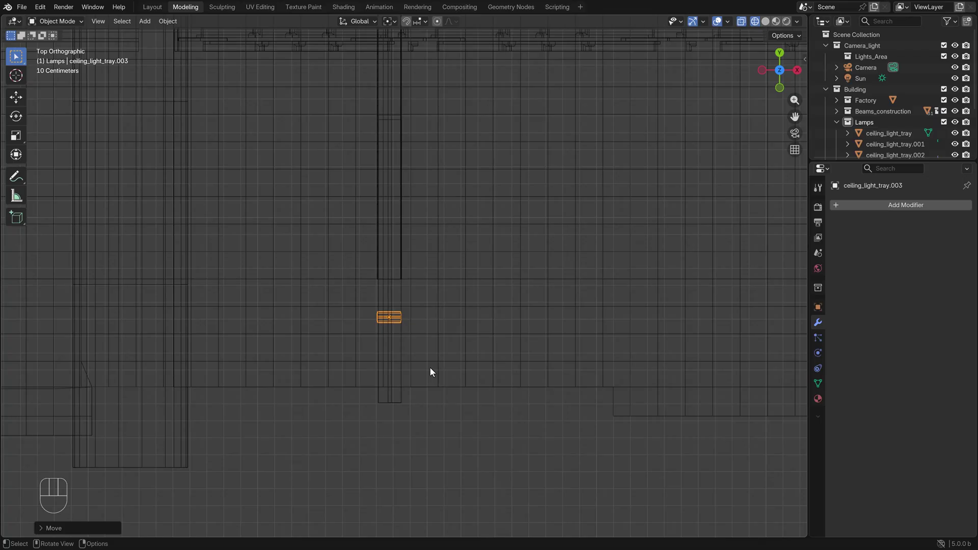
pyautogui.moveTo(428, 379); pyautogui.dragTo(432, 356)
pyautogui.moveTo(435, 355); pyautogui.dragTo(266, 312)
pyautogui.press('z')
pyautogui.moveTo(506, 313); pyautogui.dragTo(489, 365)
pyautogui.moveTo(484, 354); pyautogui.dragTo(478, 333)
# - Raise ceiling_light_tray.003 along Z in stages toward the beam
pyautogui.press('g')
pyautogui.press('z')
pyautogui.click(480, 139)
pyautogui.moveTo(464, 183); pyautogui.dragTo(445, 324)
pyautogui.press('g')
pyautogui.press('z')
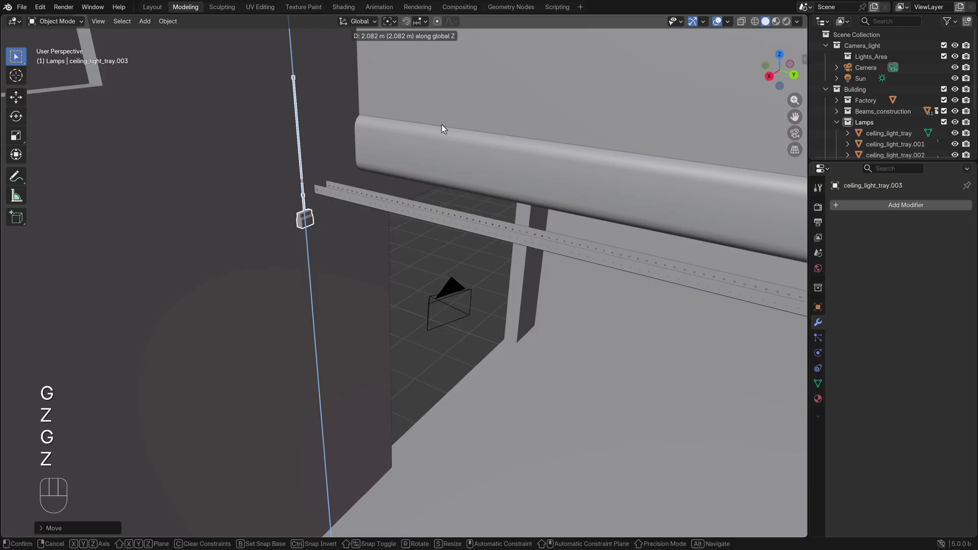
pyautogui.moveTo(379, 261); pyautogui.dragTo(410, 284)
pyautogui.moveTo(407, 287); pyautogui.dragTo(377, 290)
pyautogui.press('g')
pyautogui.press('z')
pyautogui.click(384, 261)
# - Nudge the tray along Y from Top view and set its final height under the beam
pyautogui.press('KP_7')
pyautogui.press('z')
pyautogui.moveTo(549, 175); pyautogui.dragTo(456, 300)
pyautogui.press('g')
pyautogui.press('y')
pyautogui.moveTo(481, 296); pyautogui.dragTo(328, 223)
pyautogui.press('z')
pyautogui.moveTo(469, 227); pyautogui.dragTo(468, 270)
pyautogui.moveTo(478, 263); pyautogui.dragTo(428, 266)
pyautogui.moveTo(397, 215); pyautogui.dragTo(455, 281)
pyautogui.press('g')
pyautogui.press('z')
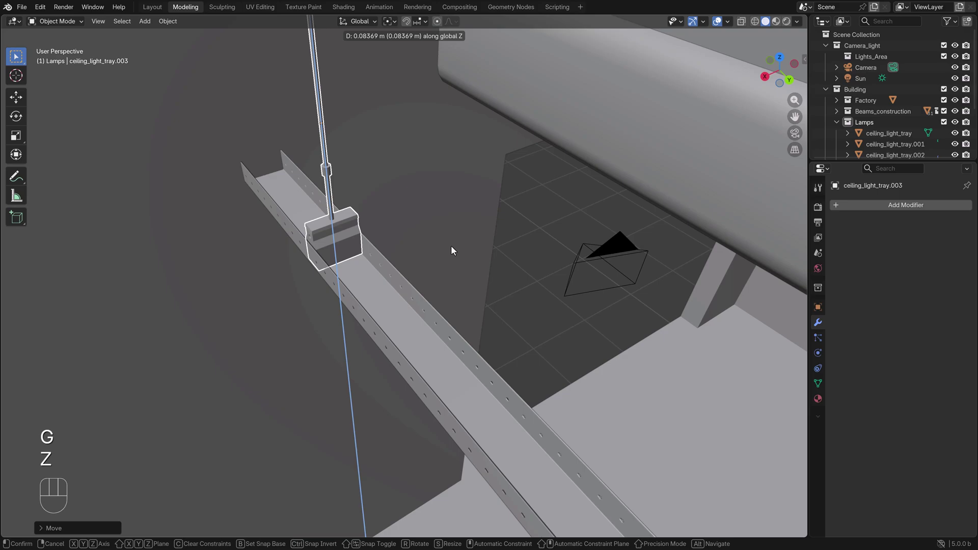
pyautogui.click(455, 250)
# - Inspect the tray, then add an Array modifier to ceiling_light_tray.003
pyautogui.moveTo(455, 250); pyautogui.dragTo(545, 240)
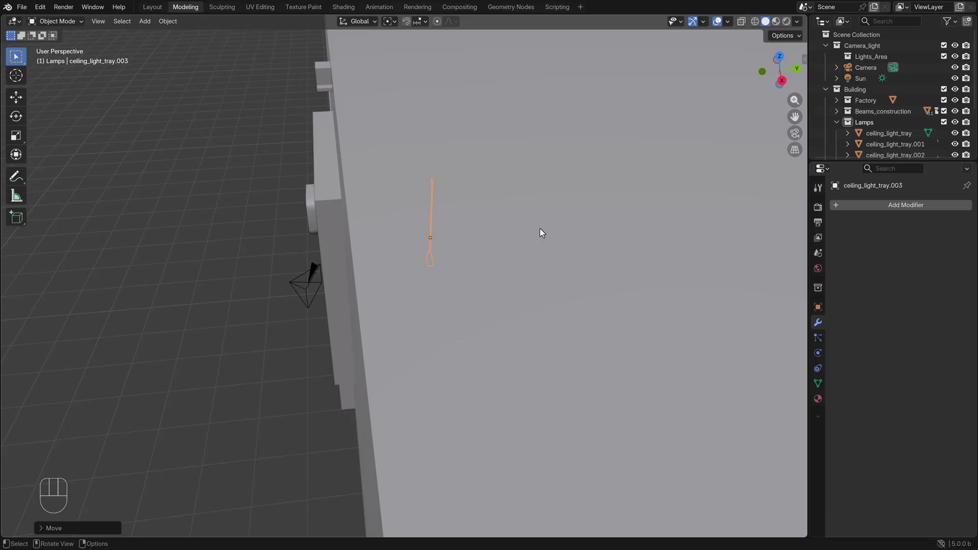
pyautogui.moveTo(521, 238); pyautogui.dragTo(574, 260)
pyautogui.press('KP_7')
pyautogui.press('z')
pyautogui.moveTo(538, 180); pyautogui.dragTo(485, 280)
pyautogui.moveTo(892, 214); pyautogui.dragTo(788, 213)
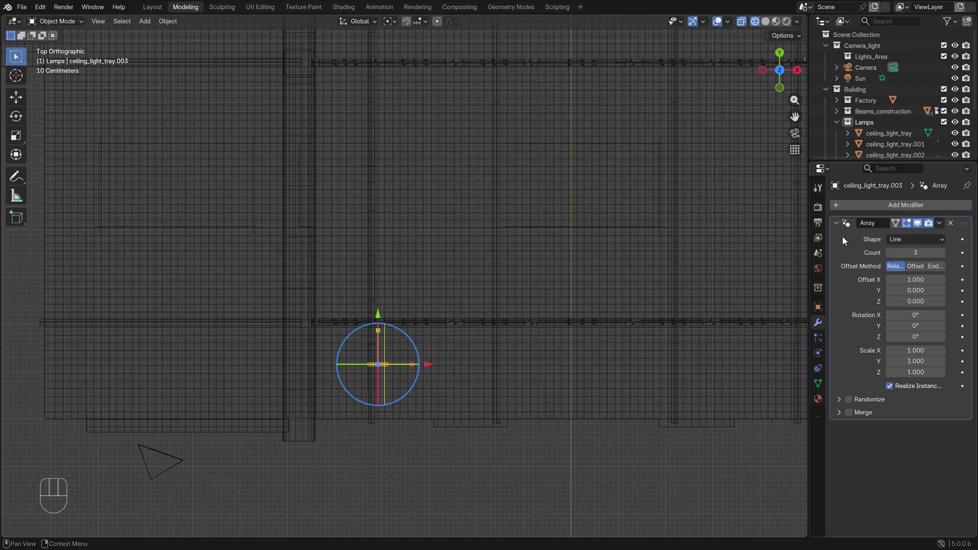
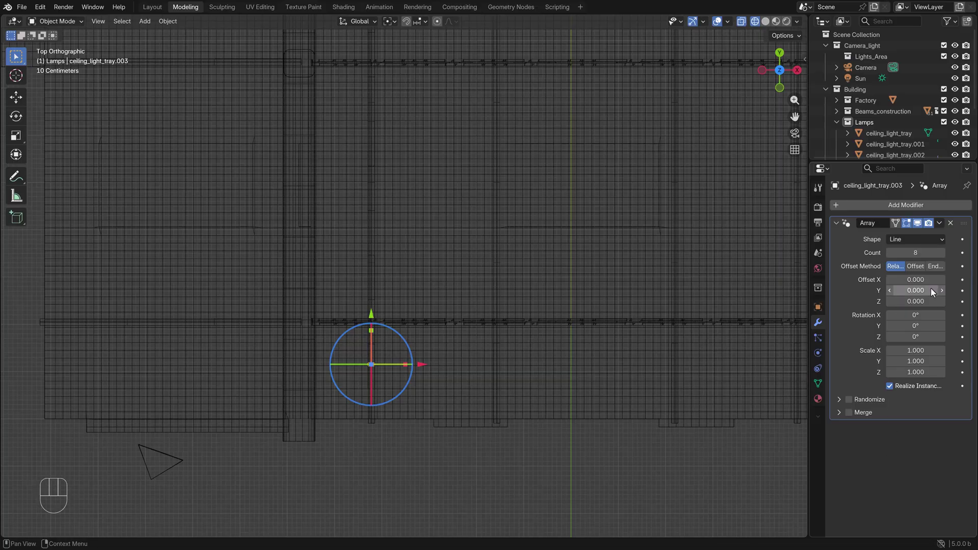
# - Set the array to Count 8 with Offset X 0 and Y about 39.5, spacing the trays along the beam
pyautogui.moveTo(908, 295); pyautogui.dragTo(873, 296)
pyautogui.moveTo(493, 280); pyautogui.dragTo(459, 382)
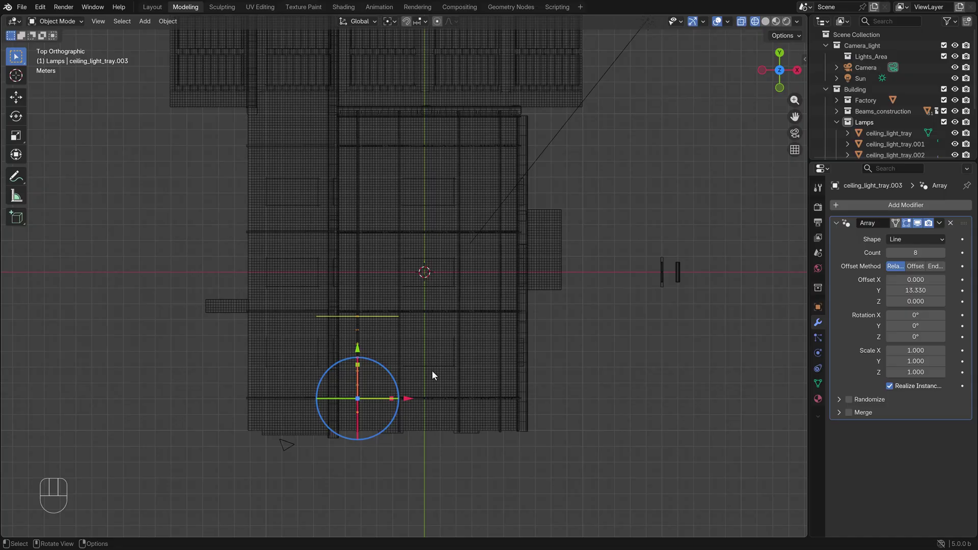
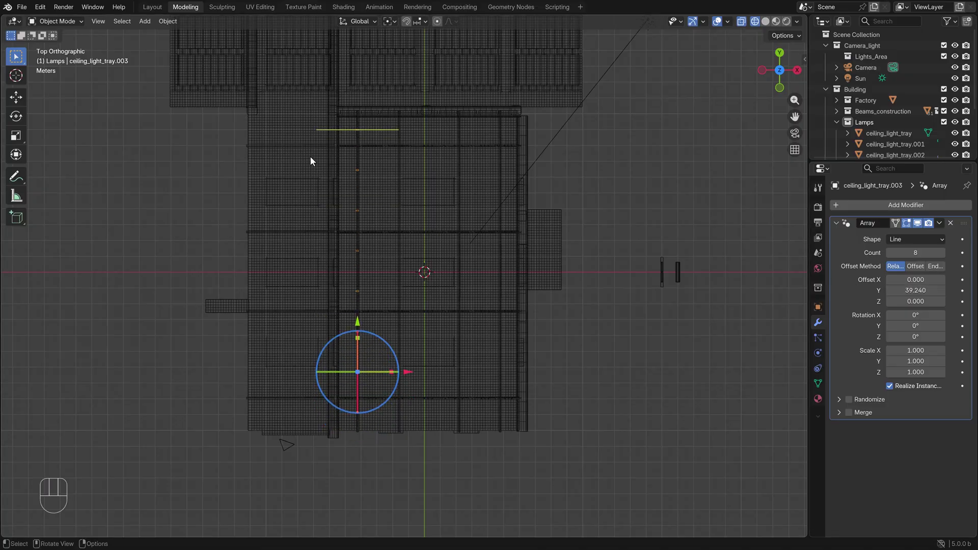
pyautogui.moveTo(920, 295); pyautogui.dragTo(916, 295)
pyautogui.moveTo(533, 330); pyautogui.dragTo(384, 250)
pyautogui.moveTo(423, 291); pyautogui.dragTo(518, 266)
pyautogui.press('z')
pyautogui.moveTo(475, 283); pyautogui.dragTo(453, 280)
pyautogui.middleClick(595, 244)
pyautogui.moveTo(392, 246); pyautogui.dragTo(417, 243)
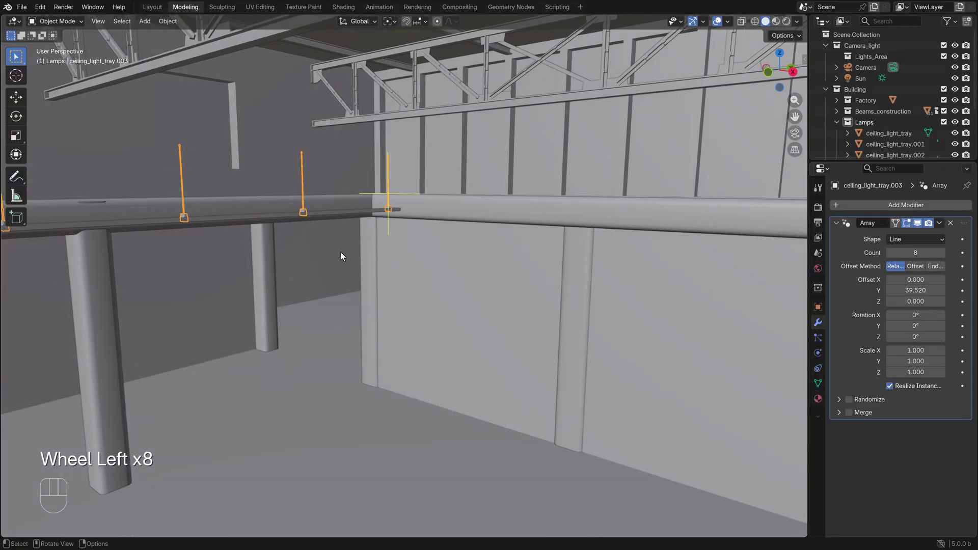
# - Enter Edit Mode on the new tray and box-select the hanging wire's end vertices
pyautogui.moveTo(285, 255); pyautogui.dragTo(644, 232)
pyautogui.middleClick(253, 186)
pyautogui.moveTo(597, 212); pyautogui.dragTo(530, 215)
pyautogui.middleClick(357, 215)
pyautogui.middleClick(444, 211)
pyautogui.moveTo(463, 218); pyautogui.dragTo(537, 276)
pyautogui.moveTo(533, 275); pyautogui.dragTo(511, 274)
pyautogui.press('Tab')
pyautogui.press('z')
pyautogui.click(297, 195)
pyautogui.press('b')
pyautogui.moveTo(323, 206); pyautogui.dragTo(292, 187)
pyautogui.press('z')
pyautogui.moveTo(403, 223); pyautogui.dragTo(432, 218)
pyautogui.moveTo(384, 185); pyautogui.dragTo(386, 256)
pyautogui.middleClick(386, 259)
pyautogui.moveTo(389, 221); pyautogui.dragTo(387, 269)
# - Move the wire's end along Z to resize the hanging wire, then leave Edit Mode
pyautogui.press('g')
pyautogui.press('z')
pyautogui.click(386, 74)
pyautogui.press('g')
pyautogui.press('z')
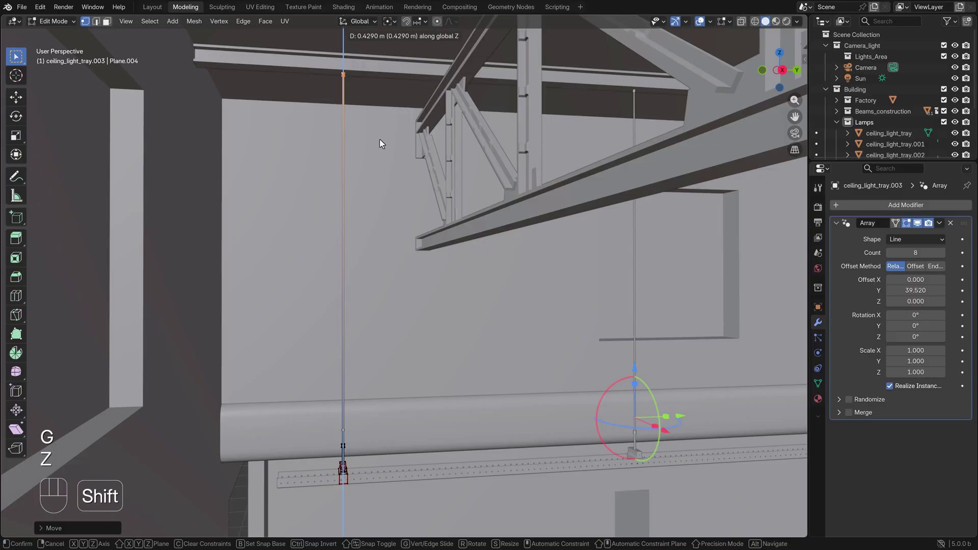
pyautogui.click(383, 141)
pyautogui.press('Tab')
# - In top view, select the original ceiling_light_tray and start shifting it about 1.2 m sideways
pyautogui.middleClick(560, 293)
pyautogui.moveTo(323, 277); pyautogui.dragTo(367, 276)
pyautogui.moveTo(485, 301); pyautogui.dragTo(317, 281)
pyautogui.moveTo(386, 309); pyautogui.dragTo(397, 304)
pyautogui.press('KP_7')
pyautogui.moveTo(506, 260); pyautogui.dragTo(387, 268)
pyautogui.click(592, 200)
pyautogui.moveTo(479, 262); pyautogui.dragTo(576, 266)
pyautogui.press('g')
pyautogui.click(268, 369)
pyautogui.moveTo(268, 367); pyautogui.dragTo(399, 302)
pyautogui.press('z')
pyautogui.moveTo(398, 356); pyautogui.dragTo(344, 299)
# - Slide the original ceiling_light_tray across the floor plan, then delete it
pyautogui.press('g')
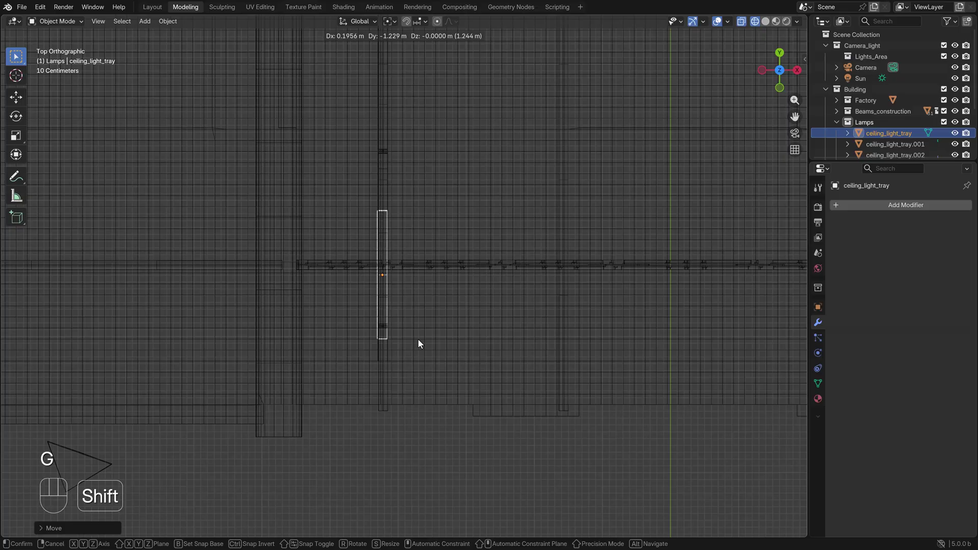
pyautogui.moveTo(421, 351); pyautogui.dragTo(320, 270)
pyautogui.press('z')
pyautogui.moveTo(547, 329); pyautogui.dragTo(464, 296)
pyautogui.moveTo(449, 361); pyautogui.dragTo(397, 250)
pyautogui.press('g')
pyautogui.press('z')
pyautogui.click(400, 137)
pyautogui.press('g')
pyautogui.press('z')
pyautogui.press('x')
pyautogui.moveTo(357, 384); pyautogui.dragTo(477, 413)
pyautogui.middleClick(568, 358)
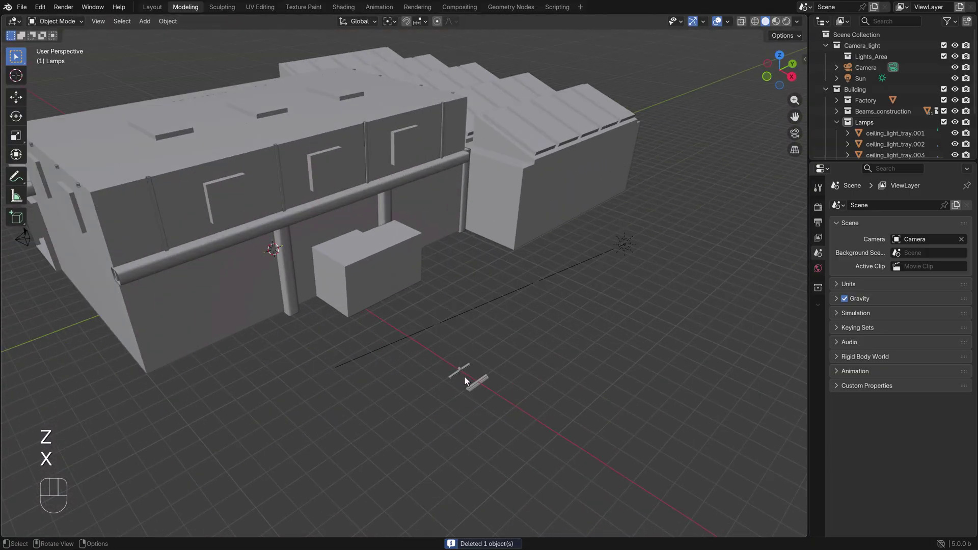
# - Duplicate fluorescent_light_fixture_triple and drag the copy toward the side beam in top view
pyautogui.click(457, 381)
pyautogui.press('KP_7')
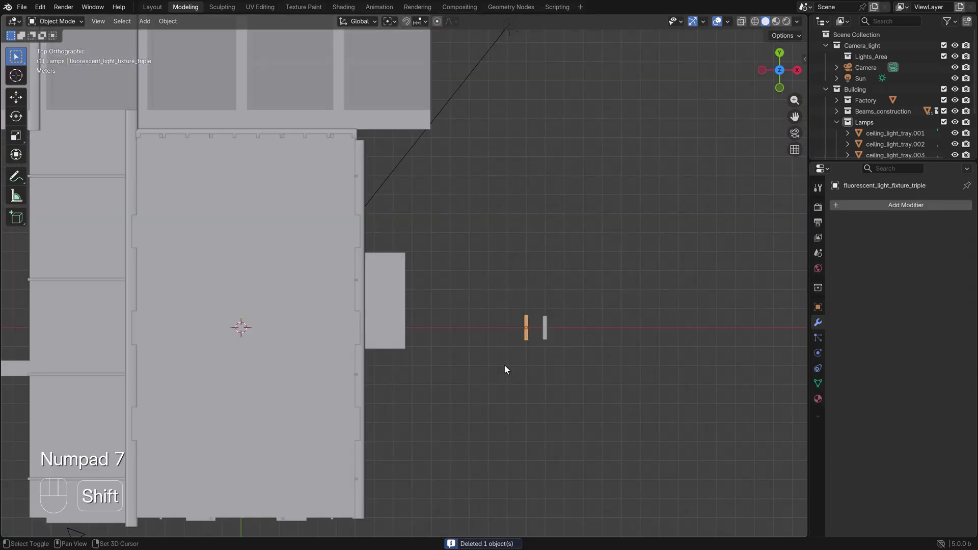
pyautogui.press('shift+d')
pyautogui.moveTo(156, 436); pyautogui.dragTo(276, 317)
pyautogui.press('z')
pyautogui.moveTo(233, 351); pyautogui.dragTo(318, 306)
pyautogui.press('g')
pyautogui.moveTo(342, 396); pyautogui.dragTo(362, 319)
pyautogui.press('g')
pyautogui.click(342, 391)
pyautogui.moveTo(361, 386); pyautogui.dragTo(131, 272)
pyautogui.press('z')
pyautogui.moveTo(445, 275); pyautogui.dragTo(398, 375)
# - Raise the fixture copy along Z toward the beam, orbiting to check underneath
pyautogui.press('g')
pyautogui.press('z')
pyautogui.click(384, 135)
pyautogui.moveTo(388, 142); pyautogui.dragTo(375, 267)
pyautogui.press('g')
pyautogui.press('z')
pyautogui.click(418, 247)
pyautogui.moveTo(420, 247); pyautogui.dragTo(396, 281)
pyautogui.middleClick(402, 286)
pyautogui.moveTo(401, 285); pyautogui.dragTo(388, 282)
# - Tuck fluorescent_light_fixture_triple.001 directly beneath the ceiling tray under the beam and confirm its position
pyautogui.press('g')
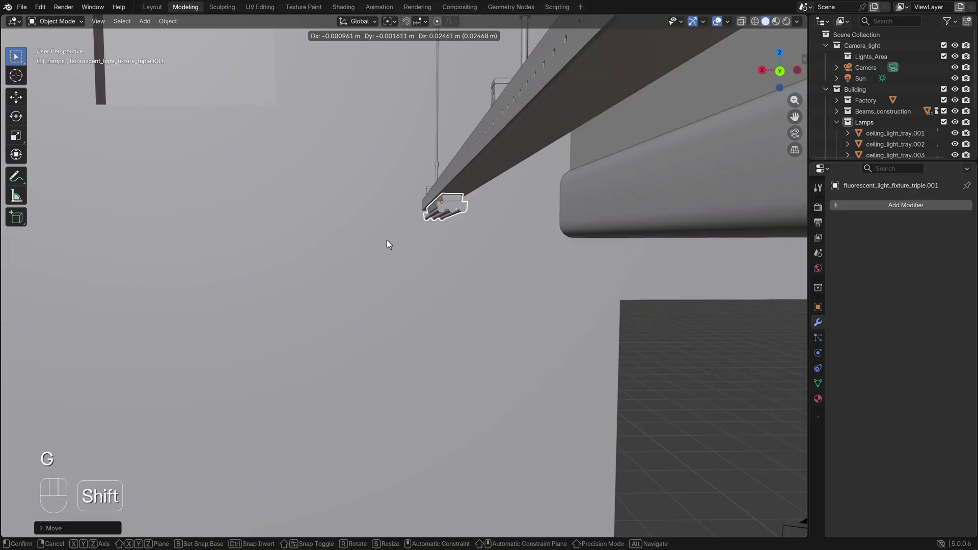
pyautogui.moveTo(418, 242); pyautogui.dragTo(411, 248)
pyautogui.press('KP_7')
pyautogui.press('z')
pyautogui.press('g')
pyautogui.press('x')
pyautogui.click(407, 343)
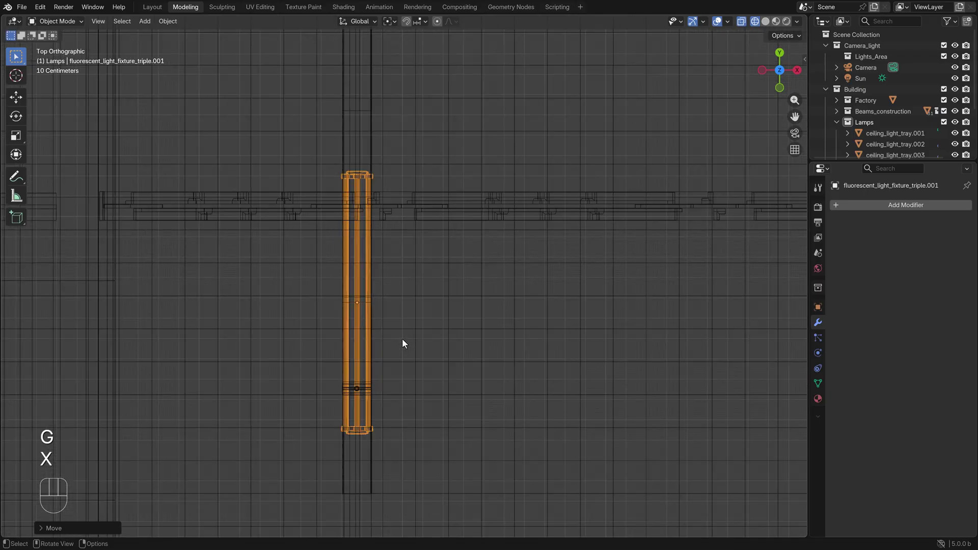
# - Add an Array modifier to the fixture copy with Count 7 and Y offset about 2.24 m along the beam
pyautogui.moveTo(923, 207); pyautogui.dragTo(817, 207)
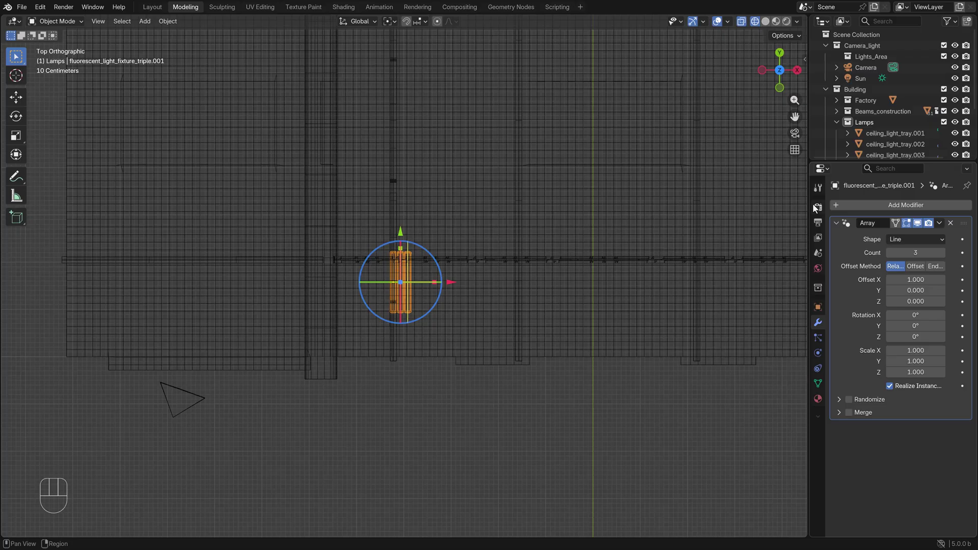
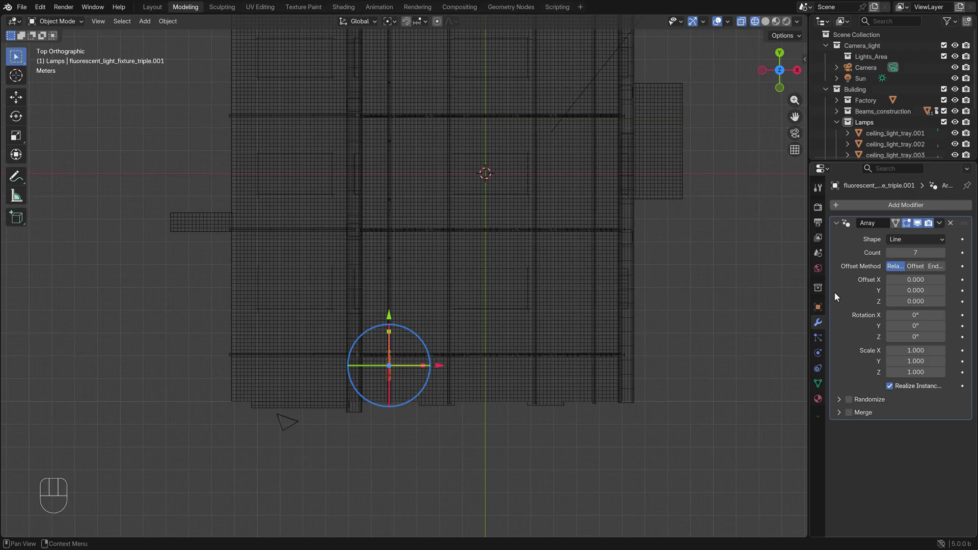
pyautogui.moveTo(909, 294); pyautogui.dragTo(717, 292)
pyautogui.moveTo(522, 244); pyautogui.dragTo(521, 262)
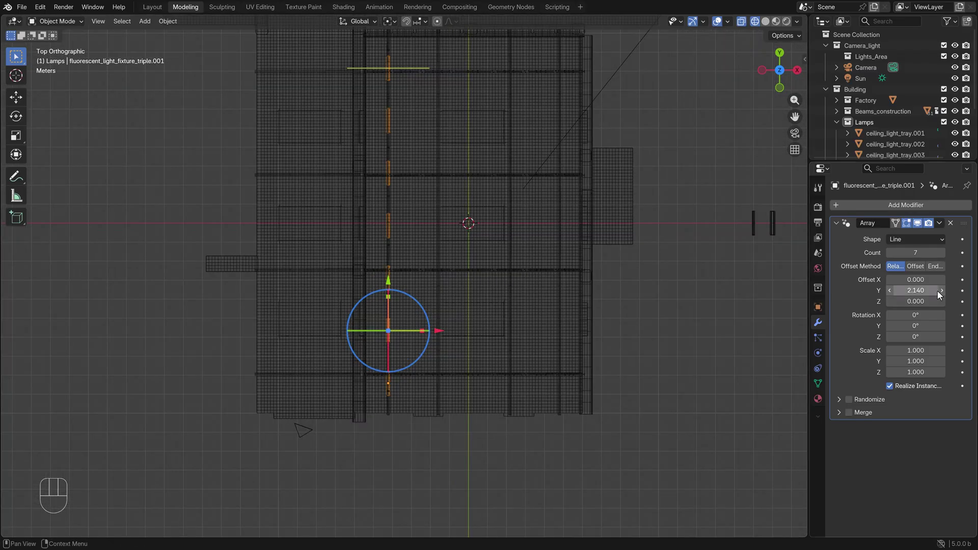
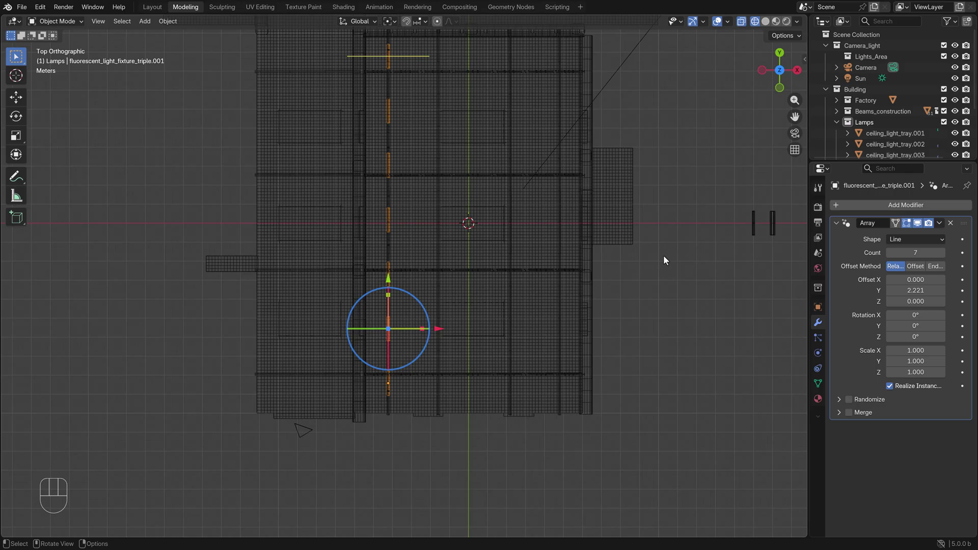
pyautogui.moveTo(561, 234); pyautogui.dragTo(561, 250)
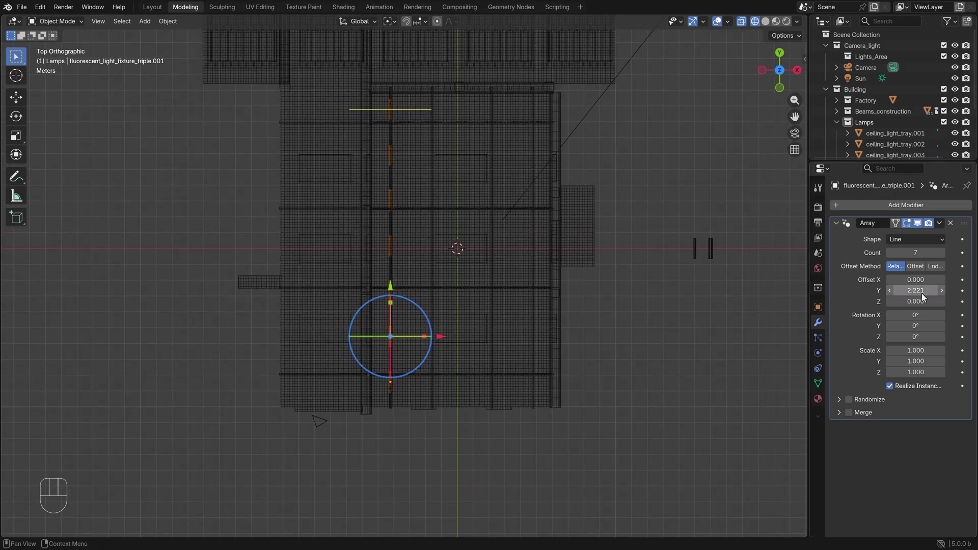
pyautogui.moveTo(923, 297); pyautogui.dragTo(803, 301)
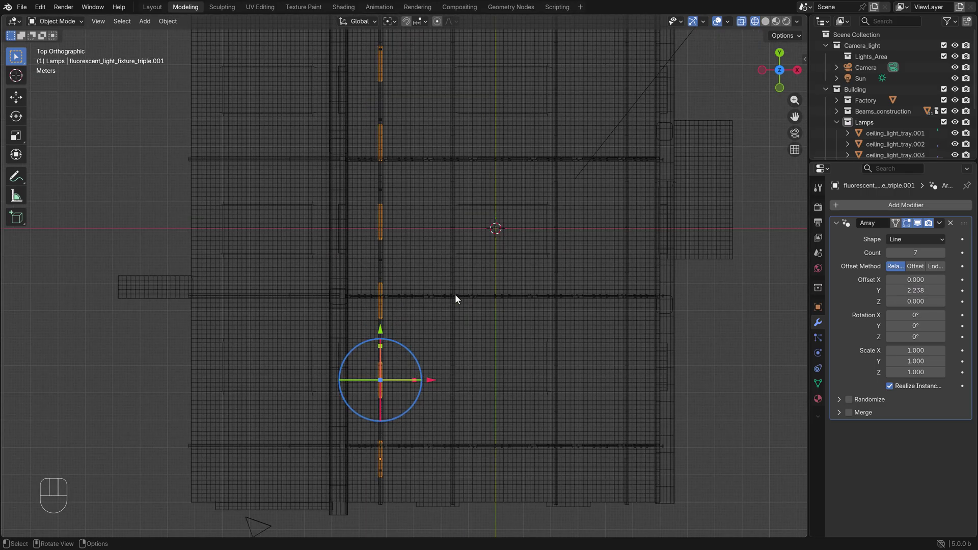
# - Check the seven-fixture row through the scene camera and from an orbited view
pyautogui.press('KP_0')
pyautogui.press('z')
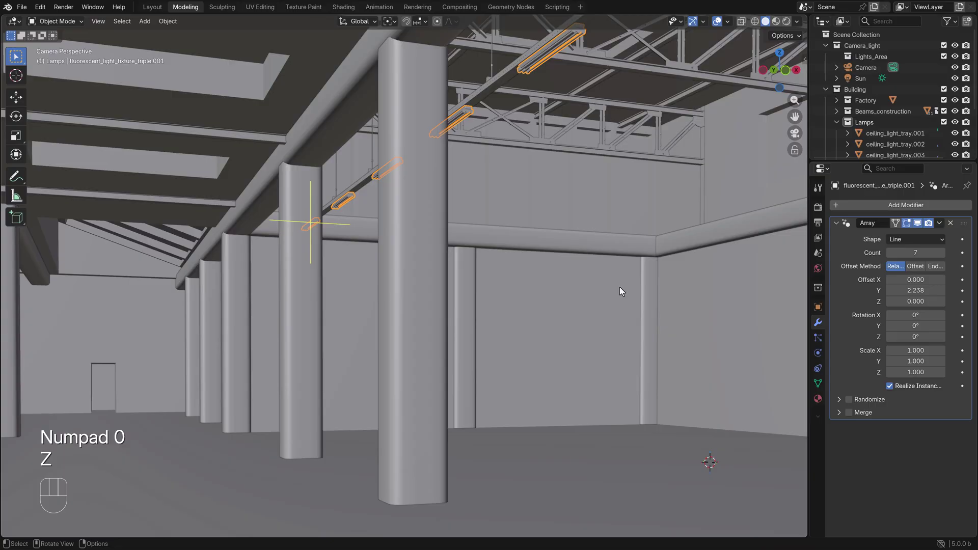
pyautogui.moveTo(617, 287); pyautogui.dragTo(602, 285)
pyautogui.moveTo(583, 267); pyautogui.dragTo(585, 318)
pyautogui.moveTo(587, 318); pyautogui.dragTo(639, 312)
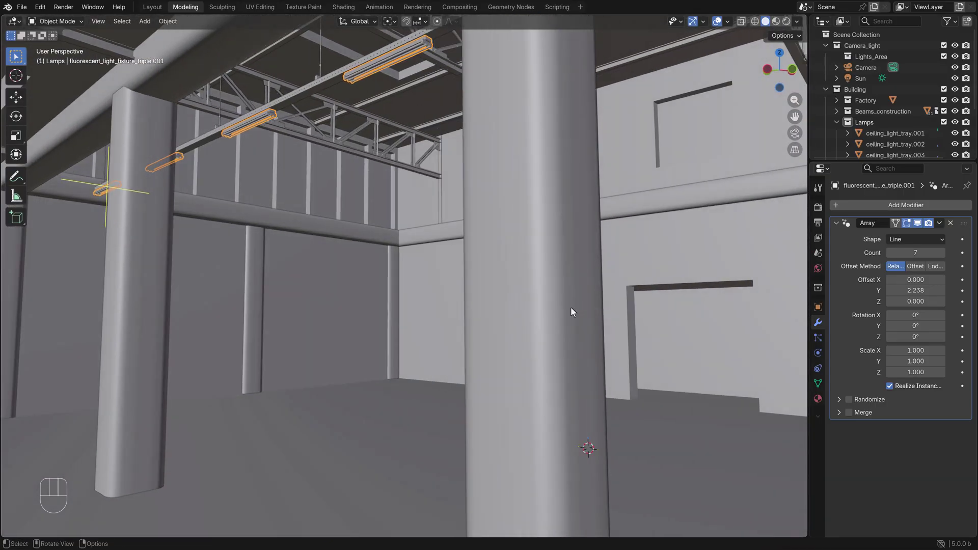
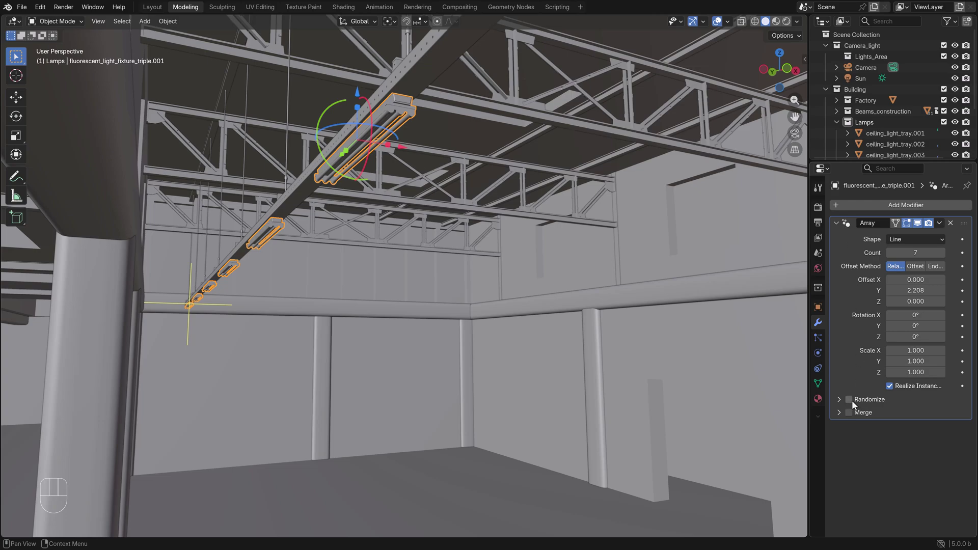
# - Enable Randomize in the Array modifier with small X/Y/Z rotations under three degrees, excluding the first copy
pyautogui.click(854, 404)
pyautogui.click(843, 404)
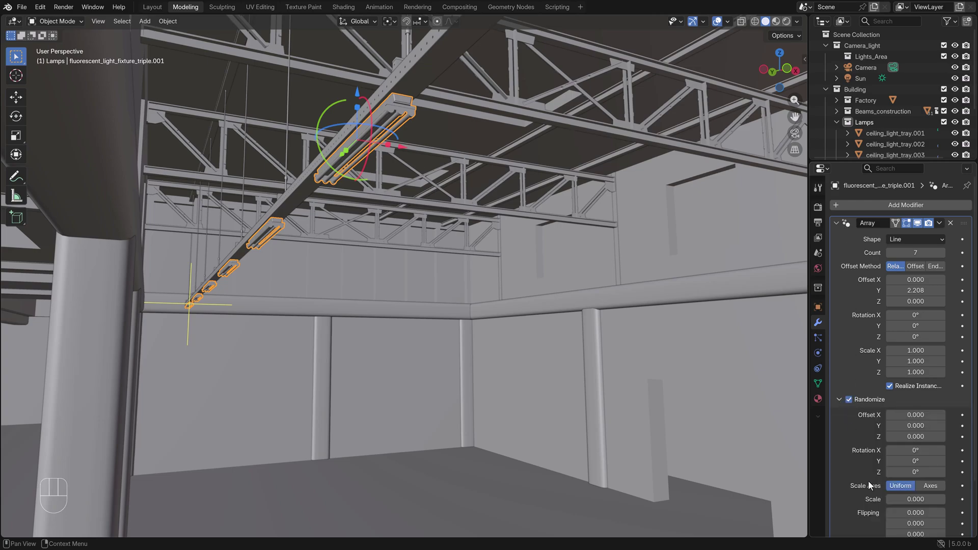
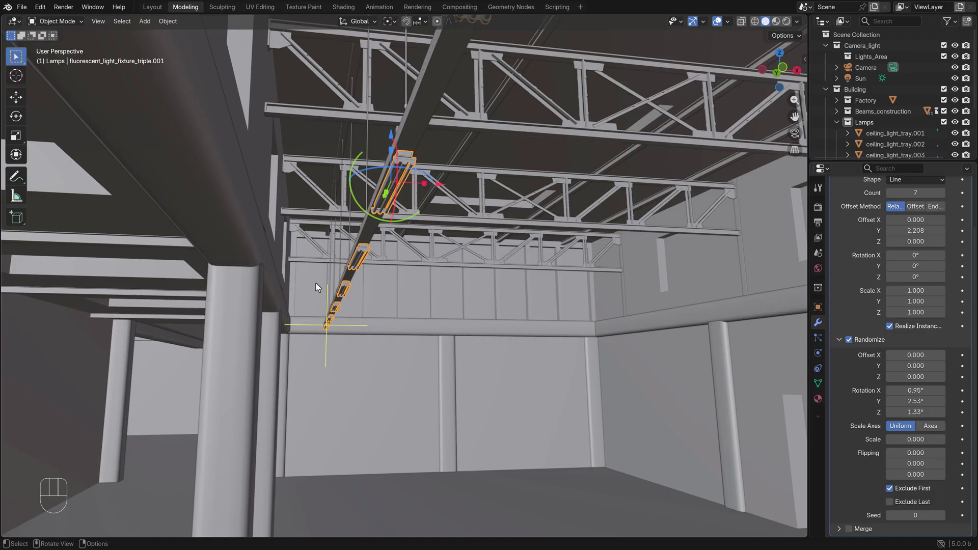
pyautogui.click(843, 346)
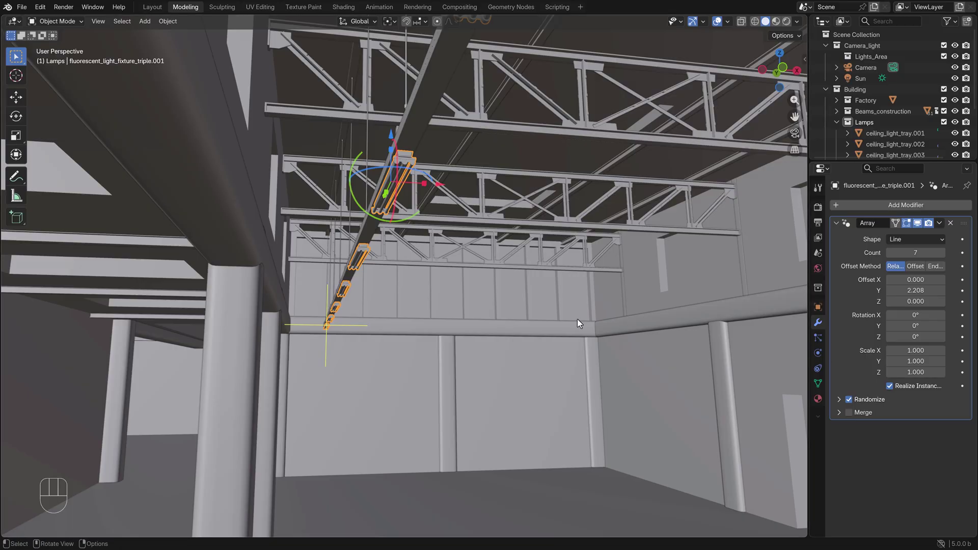
pyautogui.press('KP_7')
pyautogui.press('z')
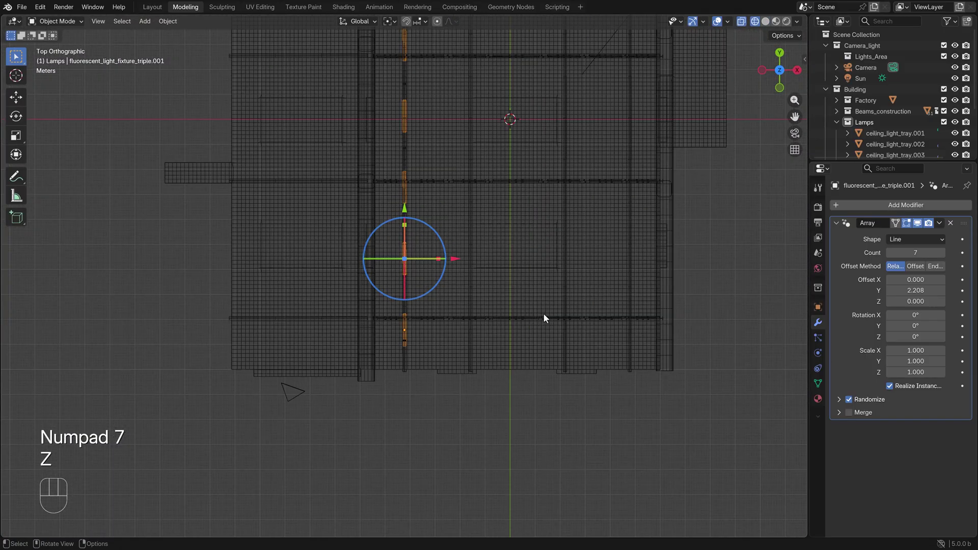
pyautogui.moveTo(449, 211); pyautogui.dragTo(453, 344)
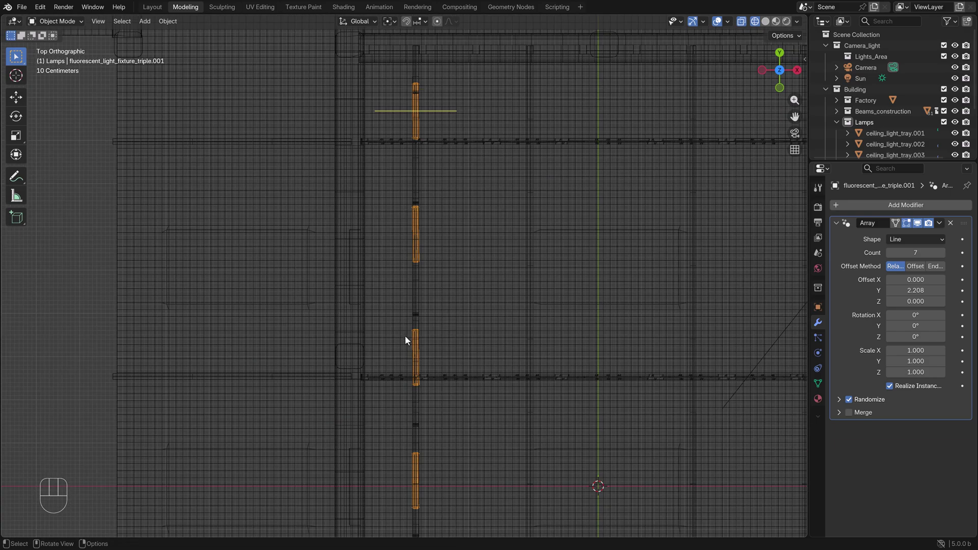
# - Select the Area light, move it over the first fixture and set its shape to Rectangle, 0.154 × 1.26 m
pyautogui.click(891, 63)
pyautogui.moveTo(144, 26); pyautogui.dragTo(267, 217)
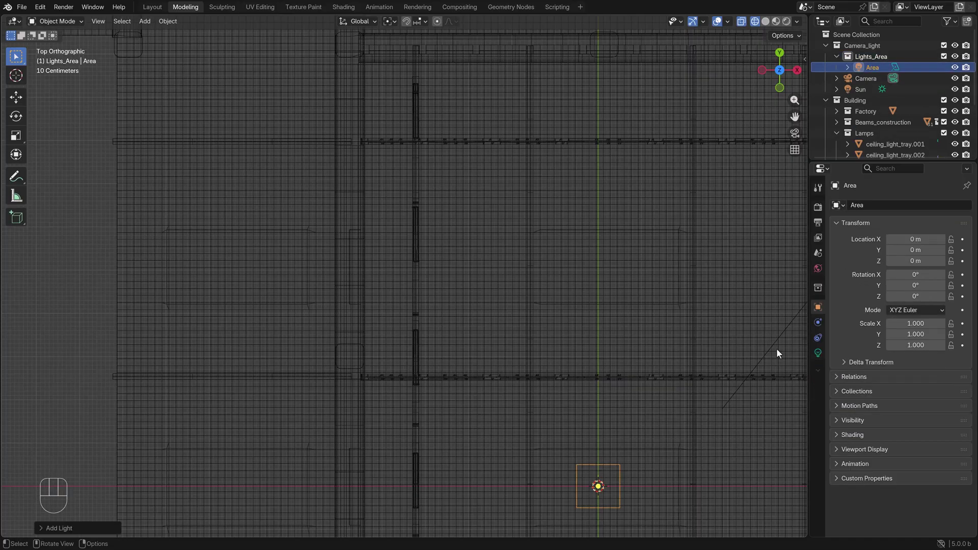
pyautogui.click(820, 364)
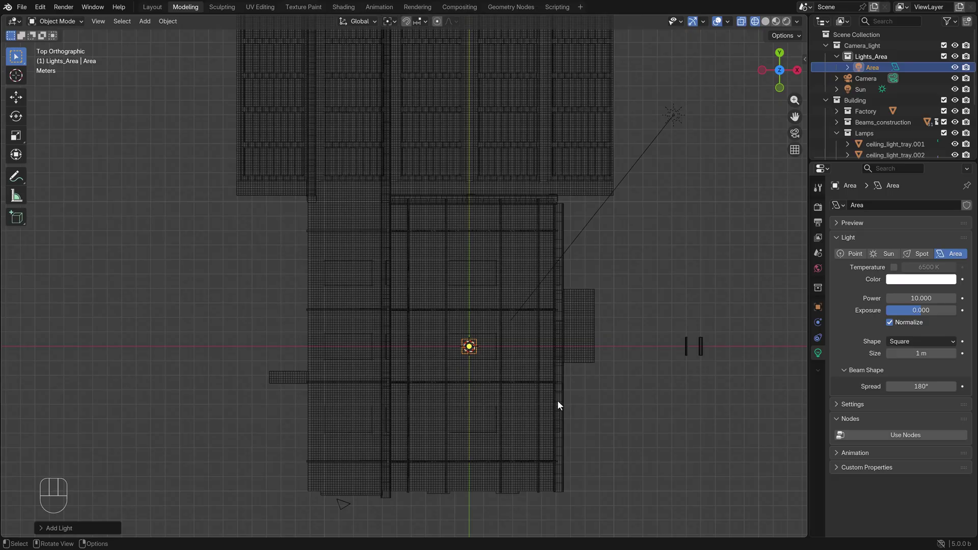
pyautogui.press('g')
pyautogui.moveTo(451, 275); pyautogui.dragTo(471, 313)
pyautogui.moveTo(557, 303); pyautogui.dragTo(485, 302)
pyautogui.press('g')
pyautogui.click(525, 305)
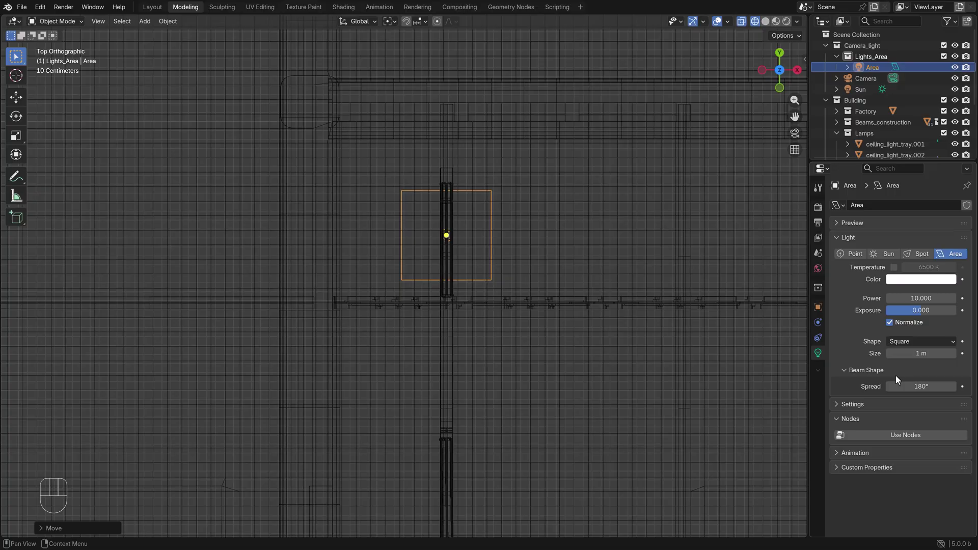
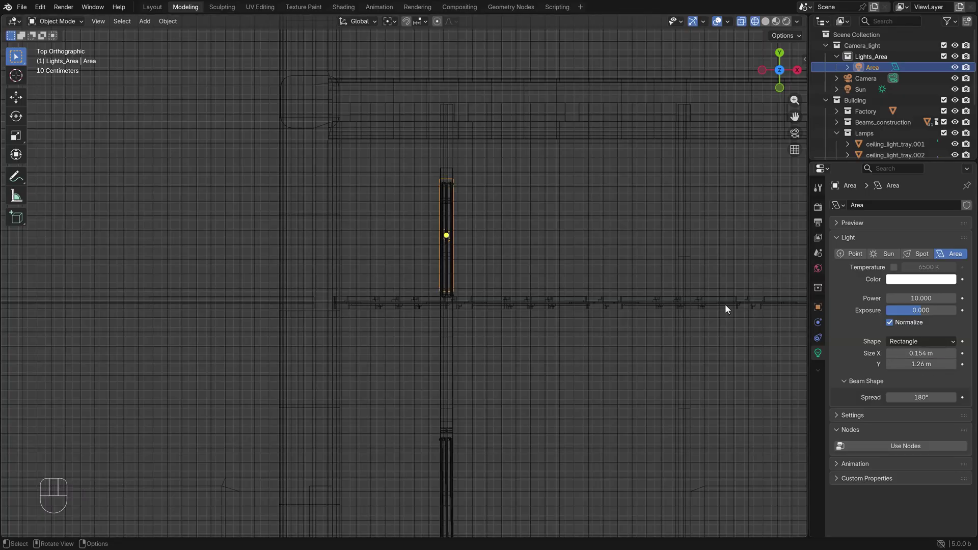
# - Align the light with the fixture along Y and Z while orbiting around it
pyautogui.press('g')
pyautogui.press('y')
pyautogui.moveTo(590, 310); pyautogui.dragTo(546, 233)
pyautogui.press('z')
pyautogui.moveTo(577, 363); pyautogui.dragTo(570, 328)
pyautogui.press('g')
pyautogui.press('z')
pyautogui.click(569, 105)
pyautogui.press('g')
pyautogui.press('z')
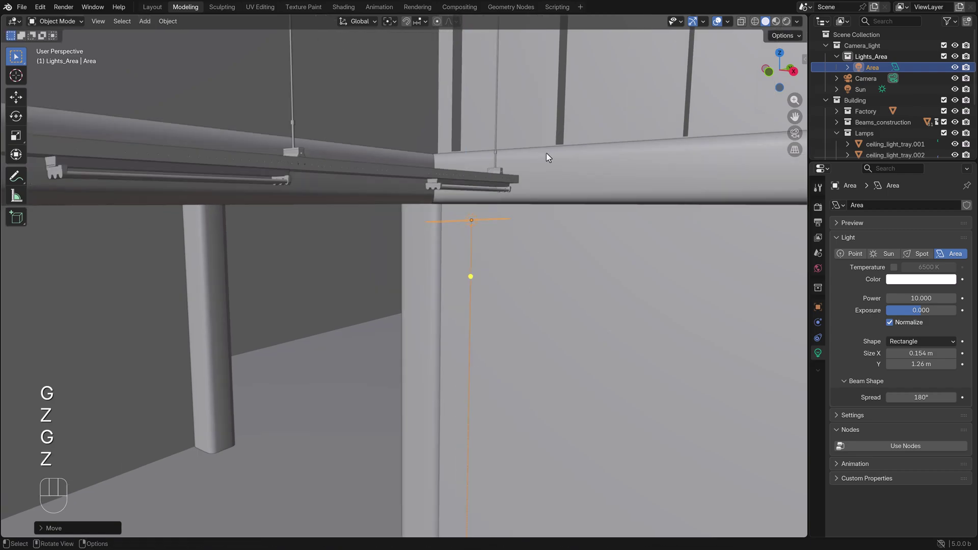
# - Raise the light along Z to sit just beneath the fixture and verify from top view
pyautogui.press('g')
pyautogui.press('z')
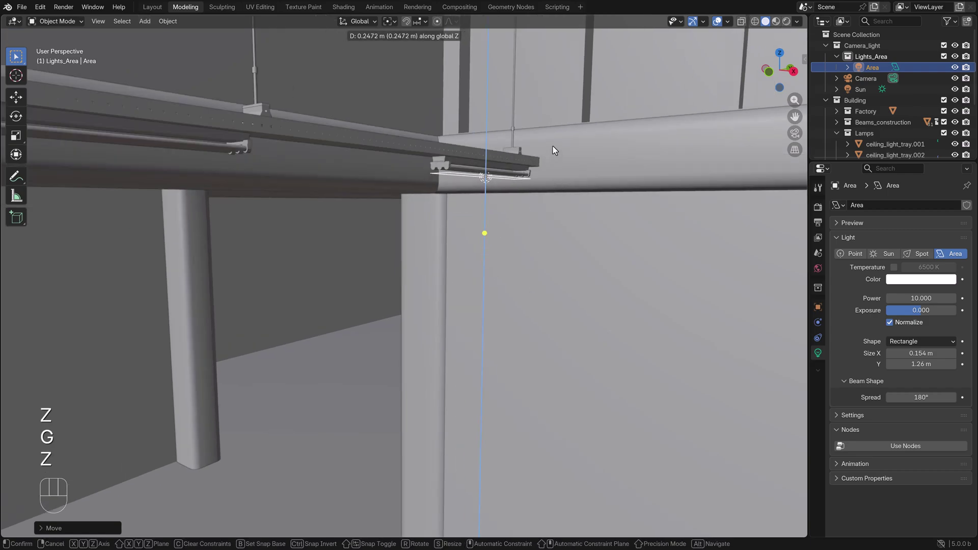
pyautogui.moveTo(529, 170); pyautogui.dragTo(543, 173)
pyautogui.moveTo(530, 239); pyautogui.dragTo(573, 237)
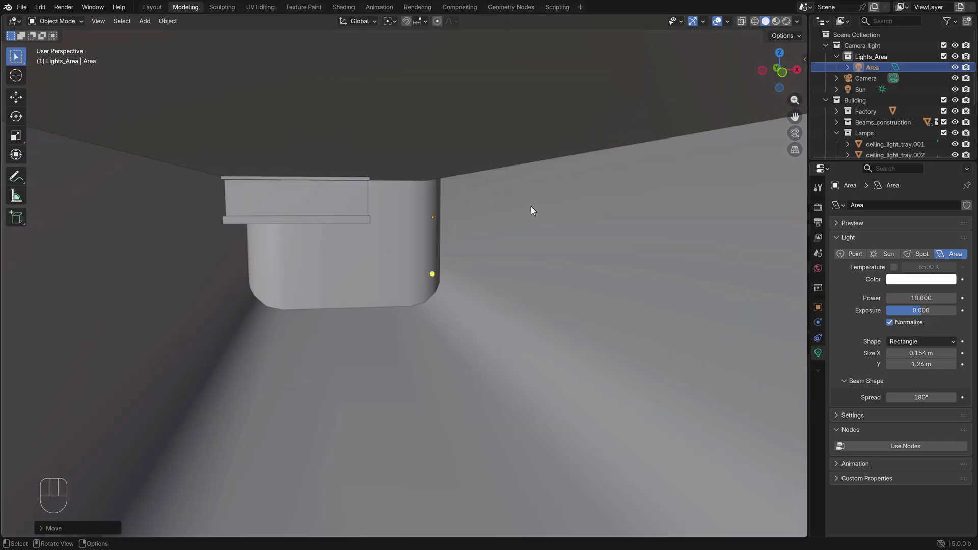
pyautogui.moveTo(574, 210); pyautogui.dragTo(526, 207)
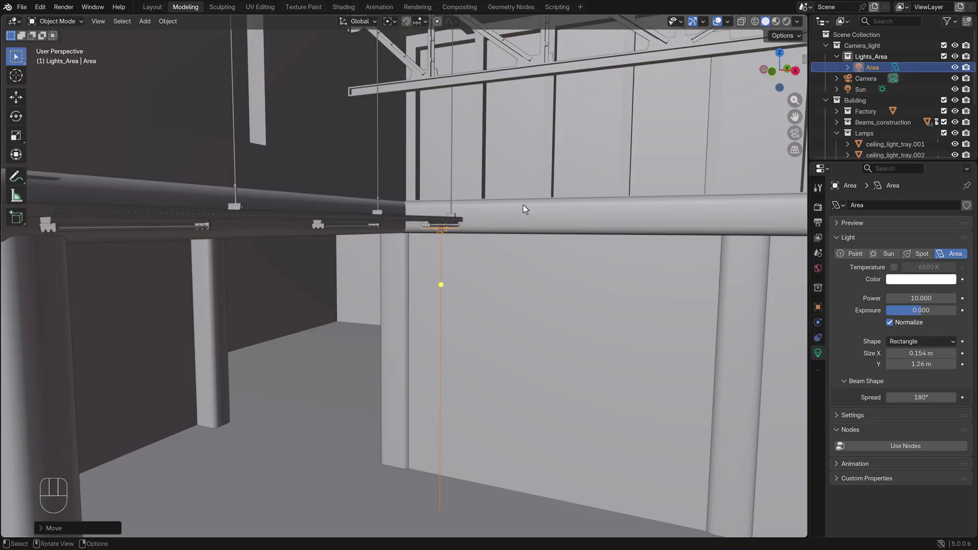
pyautogui.moveTo(453, 246); pyautogui.dragTo(462, 244)
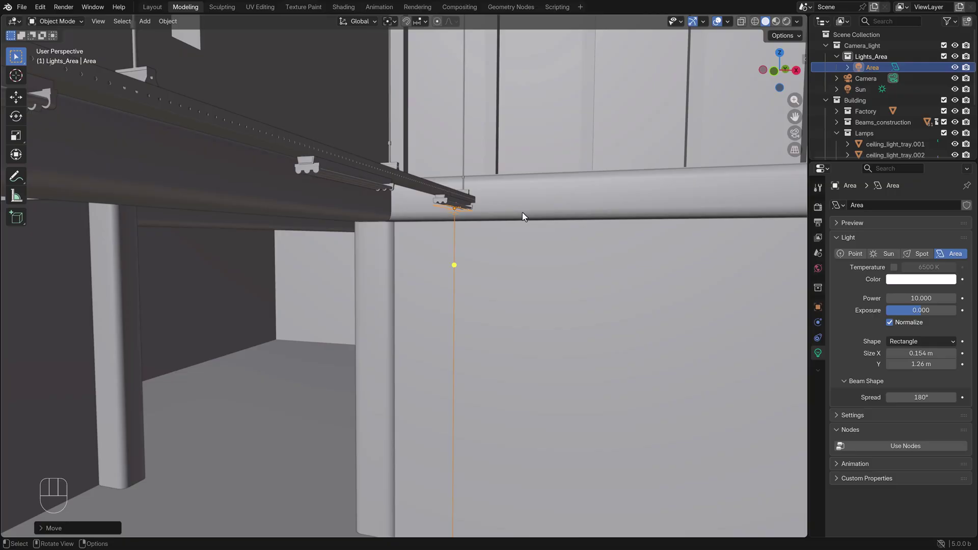
pyautogui.press('KP_7')
pyautogui.press('z')
pyautogui.moveTo(467, 294); pyautogui.dragTo(460, 249)
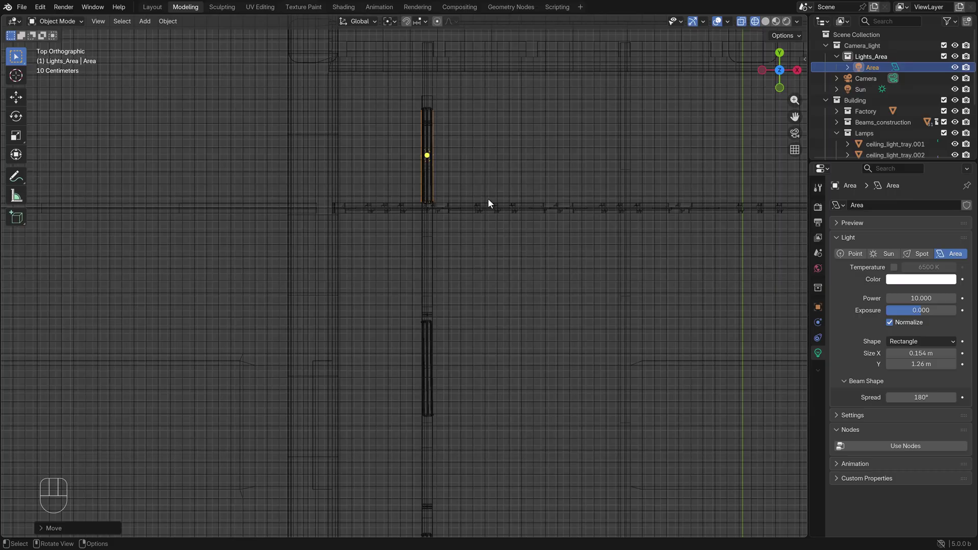
# - Make linked copies Area.001–Area.003 of the light, each moved along Y under the next fixture
pyautogui.press('alt+d')
pyautogui.moveTo(457, 260); pyautogui.dragTo(459, 250)
pyautogui.press('g')
pyautogui.press('y')
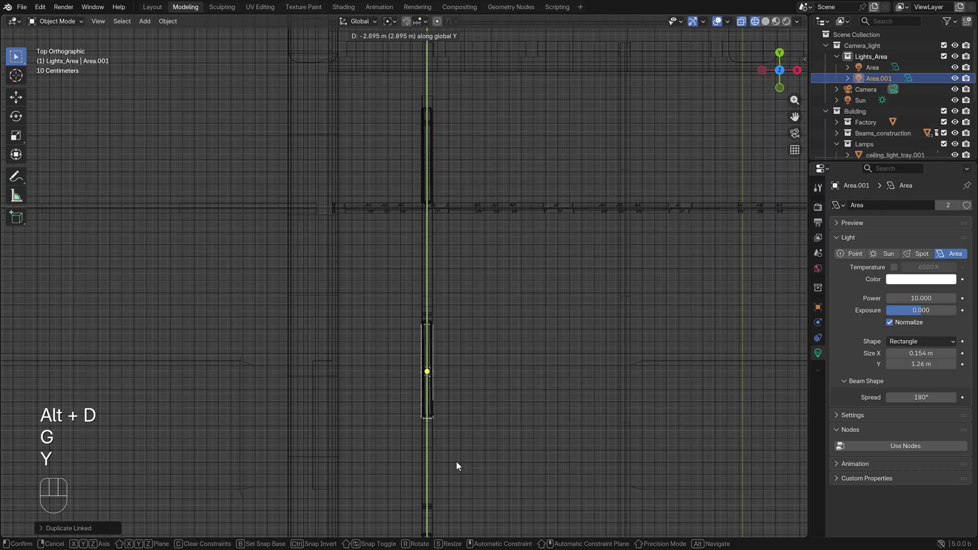
pyautogui.moveTo(475, 392); pyautogui.dragTo(468, 132)
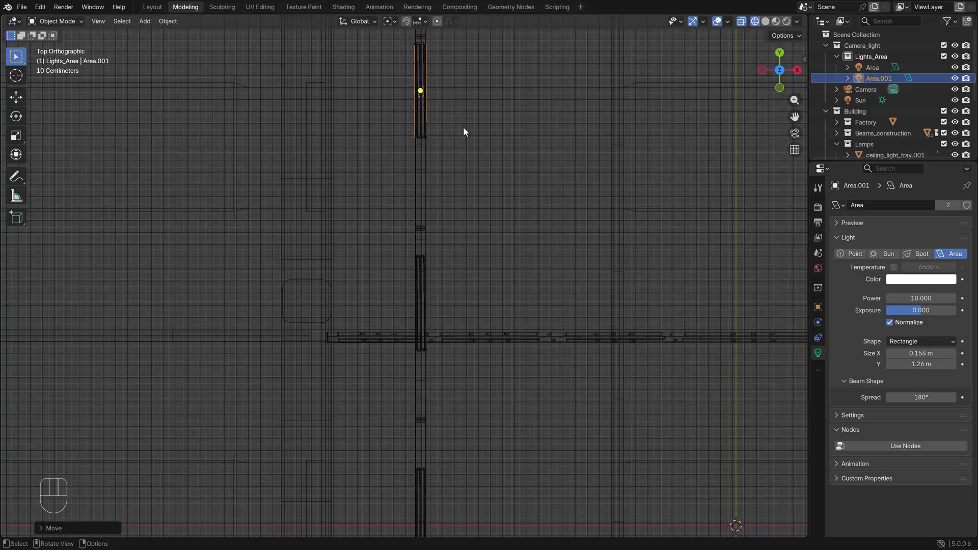
pyautogui.press('alt+d')
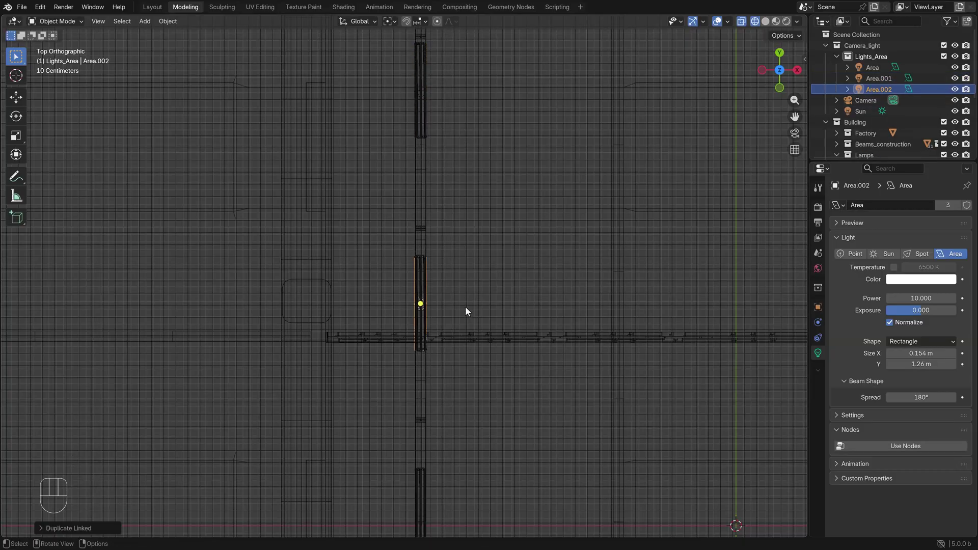
pyautogui.moveTo(488, 293); pyautogui.dragTo(489, 241)
pyautogui.press('alt+d')
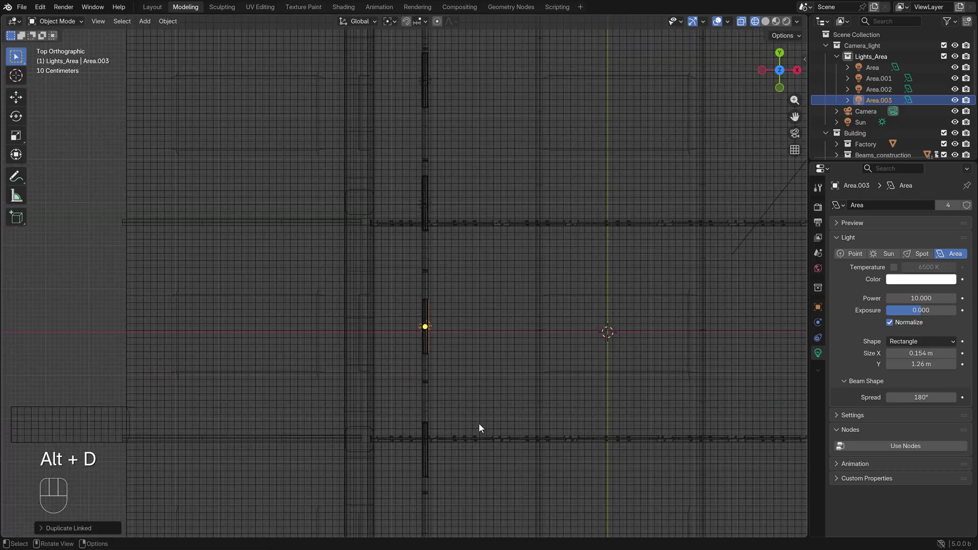
pyautogui.moveTo(487, 414); pyautogui.dragTo(483, 268)
# - Add linked copies Area.004–Area.006 under the remaining fixtures, seven lights in total
pyautogui.press('alt+d')
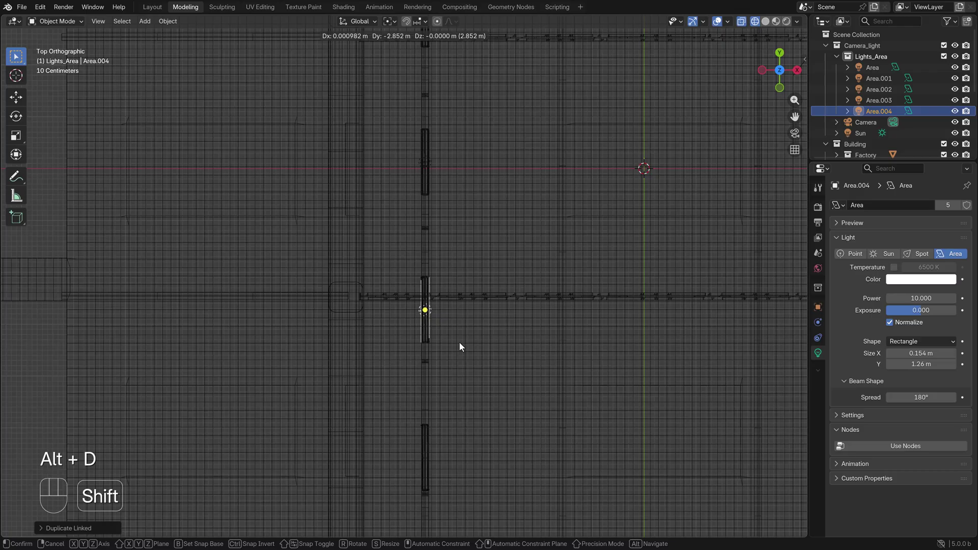
pyautogui.middleClick(463, 379)
pyautogui.press('alt+d')
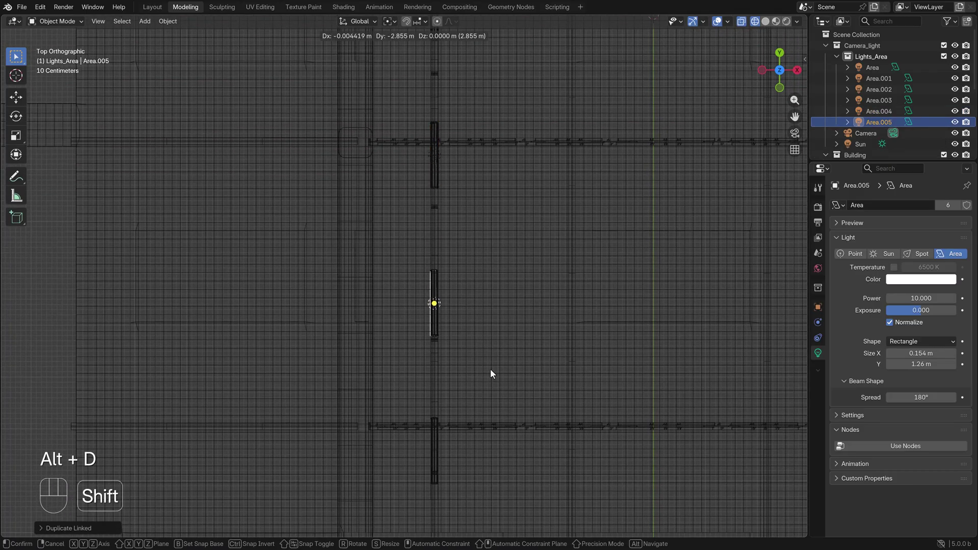
pyautogui.moveTo(497, 371); pyautogui.dragTo(469, 334)
pyautogui.moveTo(469, 333); pyautogui.dragTo(480, 191)
pyautogui.press('alt+d')
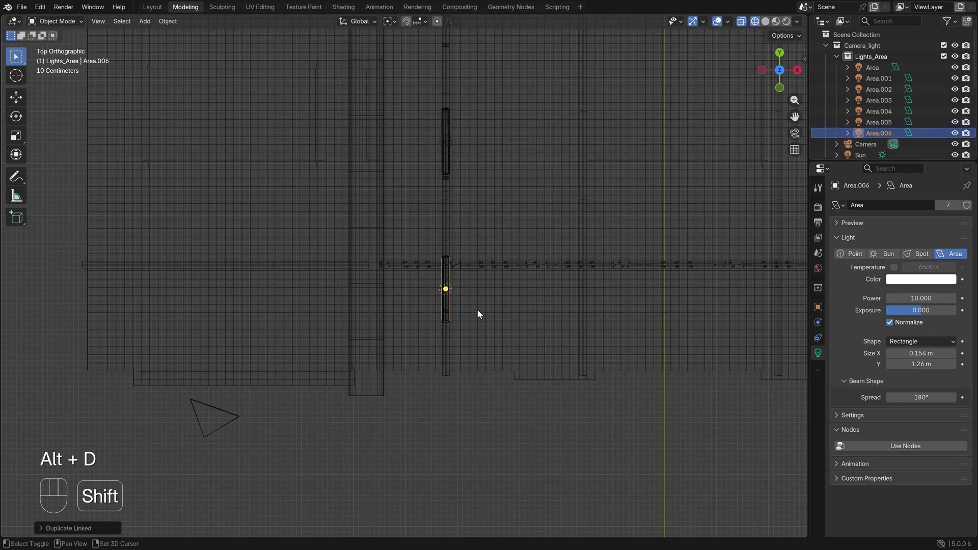
pyautogui.moveTo(457, 290); pyautogui.dragTo(474, 225)
# - Select all seven Area lights plus the fixture row and ceiling_light_tray.002/.003 in the Outliner
pyautogui.press('z')
pyautogui.moveTo(459, 290); pyautogui.dragTo(524, 226)
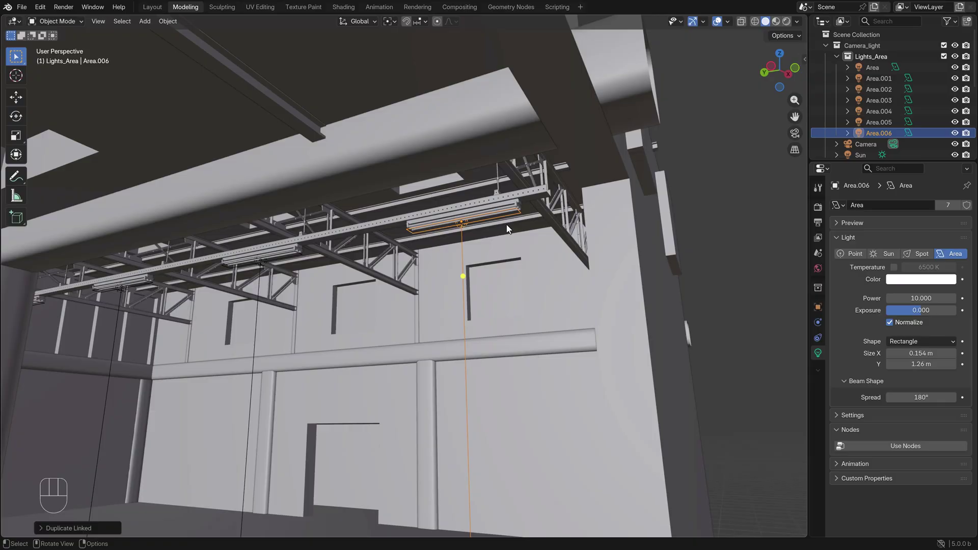
pyautogui.moveTo(432, 253); pyautogui.dragTo(482, 245)
pyautogui.moveTo(516, 241); pyautogui.dragTo(488, 238)
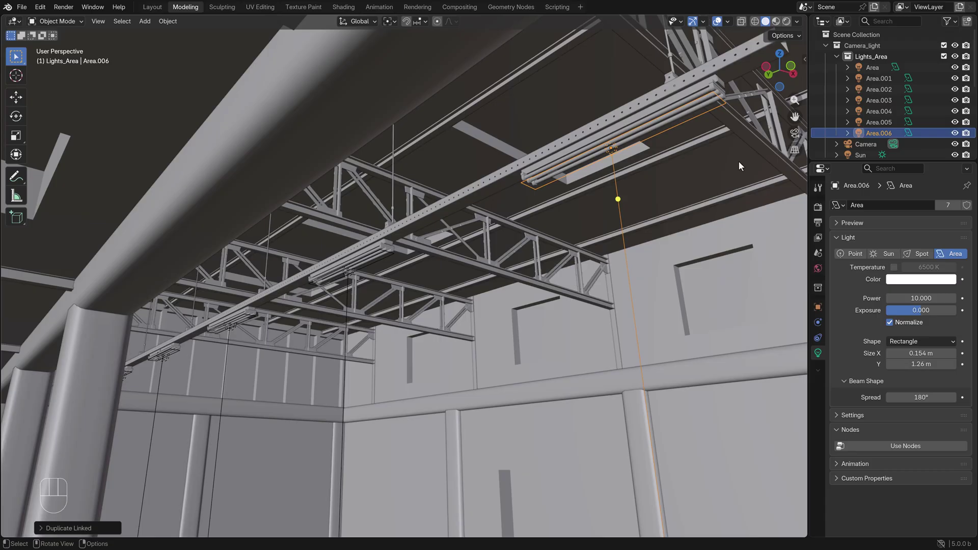
pyautogui.click(874, 74)
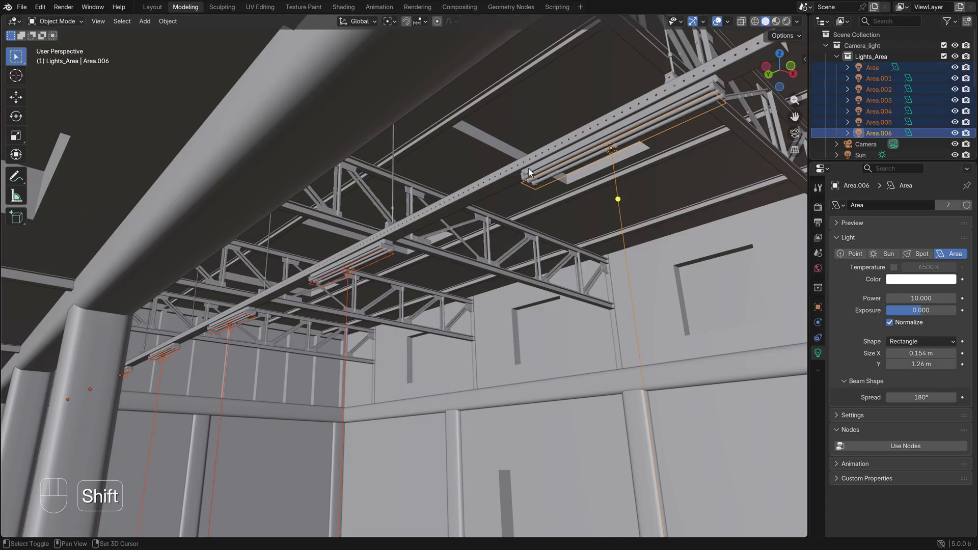
pyautogui.click(531, 170)
pyautogui.click(529, 165)
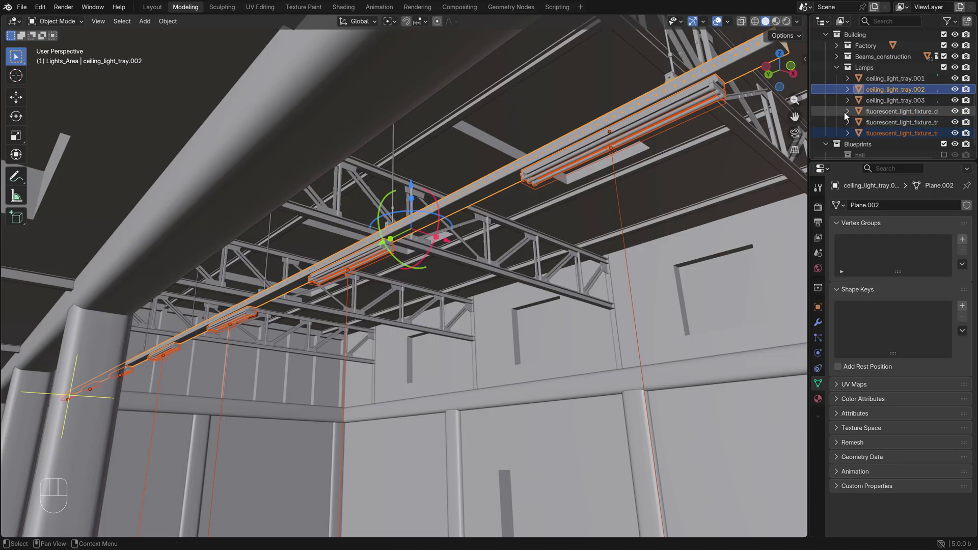
pyautogui.click(676, 75)
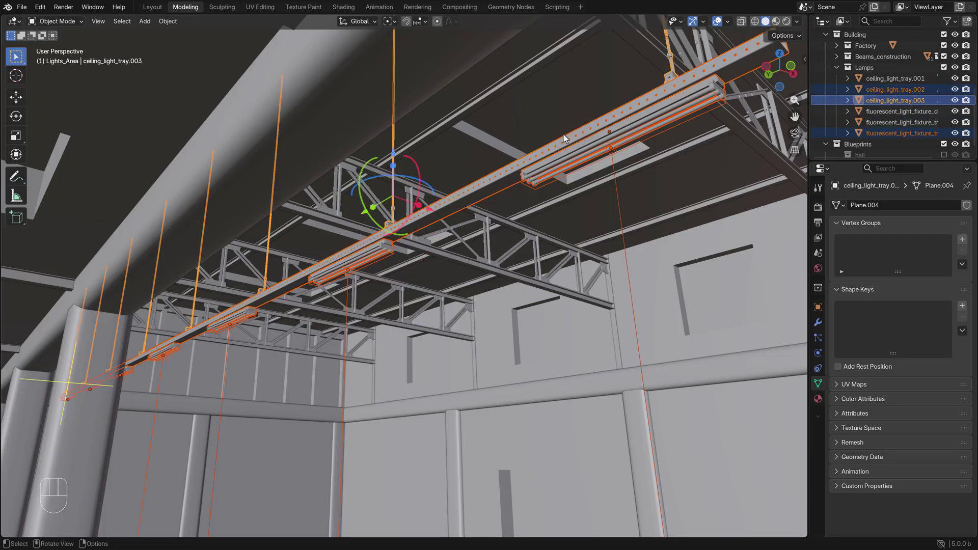
# - From Top view, make a first Alt+D linked copy of the tray row and slide it on X to the next beam
pyautogui.press('KP_7')
pyautogui.press('z')
pyautogui.moveTo(527, 221); pyautogui.dragTo(461, 291)
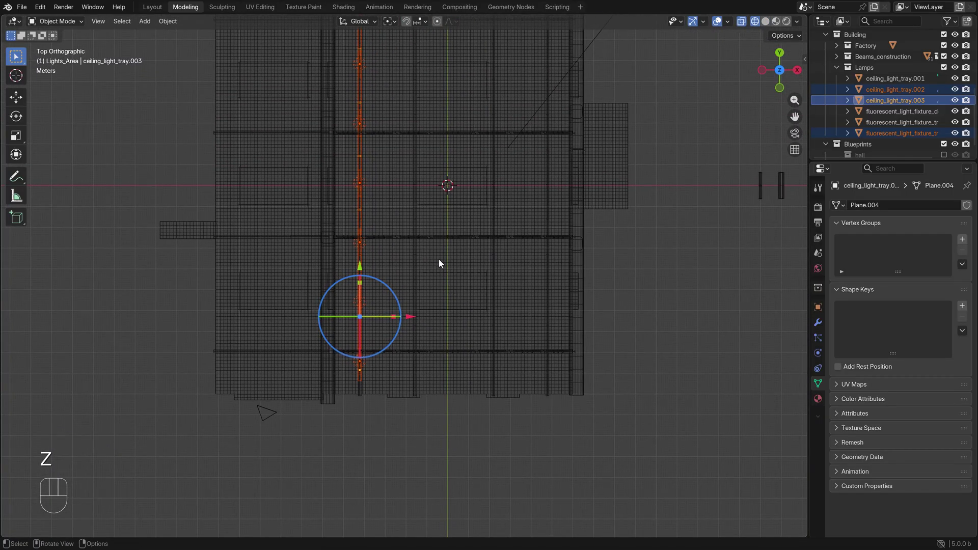
pyautogui.press('alt+d')
pyautogui.press('g')
pyautogui.press('x')
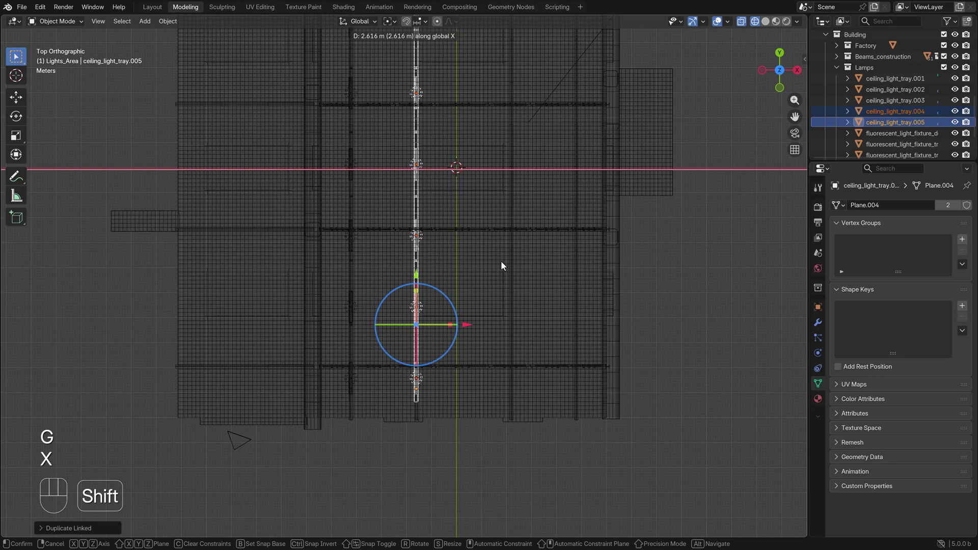
pyautogui.moveTo(518, 263); pyautogui.dragTo(443, 262)
# - Add second and third linked row copies on X, reaching ceiling_light_tray.009 about 2.6 m apart
pyautogui.press('alt+d')
pyautogui.press('g')
pyautogui.press('x')
pyautogui.moveTo(499, 261); pyautogui.dragTo(463, 261)
pyautogui.press('g')
pyautogui.press('x')
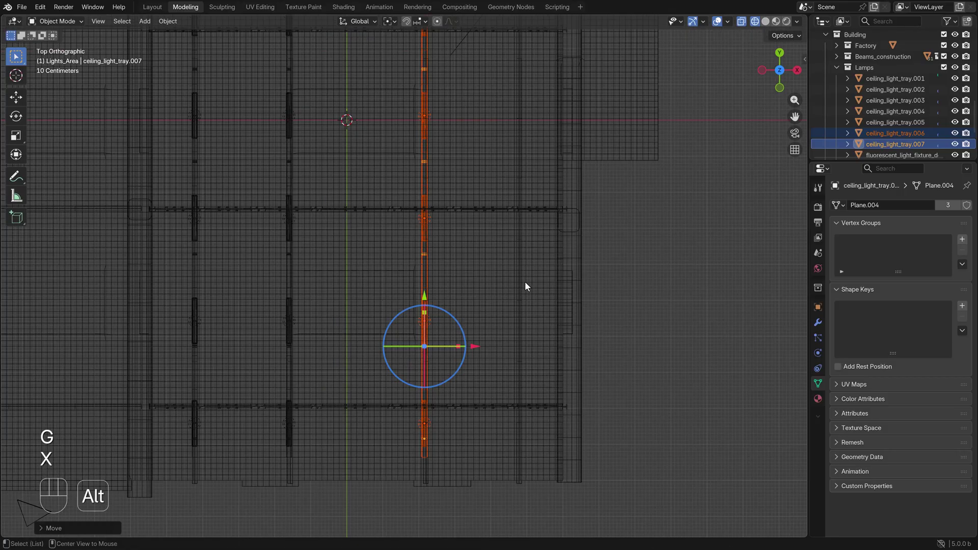
pyautogui.press('alt+d')
pyautogui.press('g')
pyautogui.press('x')
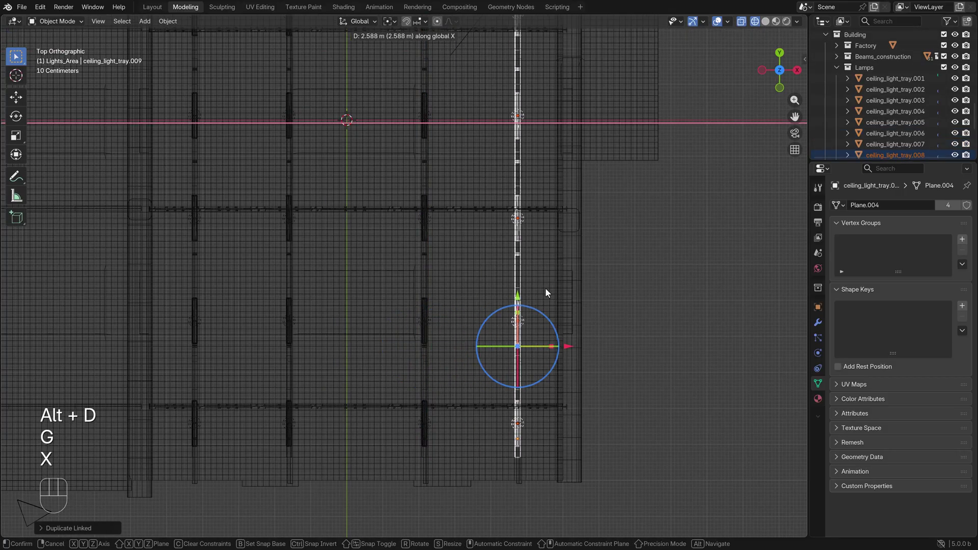
pyautogui.moveTo(365, 277); pyautogui.dragTo(417, 328)
pyautogui.moveTo(412, 335); pyautogui.dragTo(421, 307)
# - Look through the scene camera and reframe the shot of the parallel ceiling rows
pyautogui.press('KP_0')
pyautogui.press('z')
pyautogui.moveTo(533, 270); pyautogui.dragTo(436, 280)
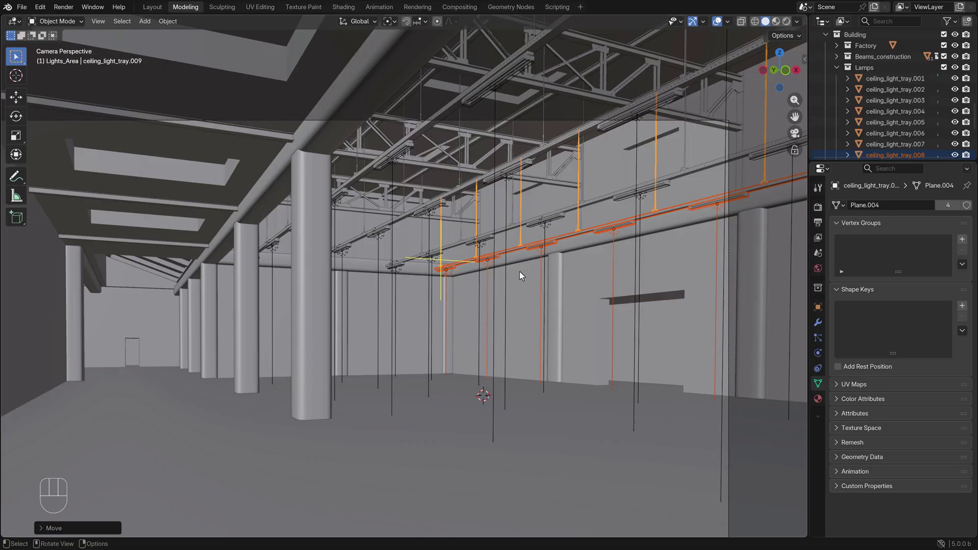
pyautogui.moveTo(525, 278); pyautogui.dragTo(576, 275)
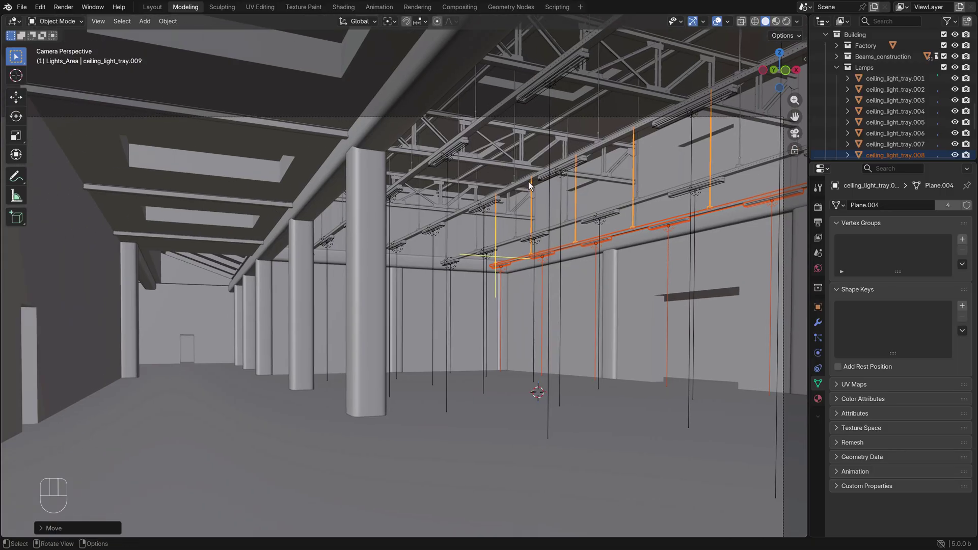
# - In Rendered shading, set the Area light under a fixture to a warm cream colour instead of white
pyautogui.press('z')
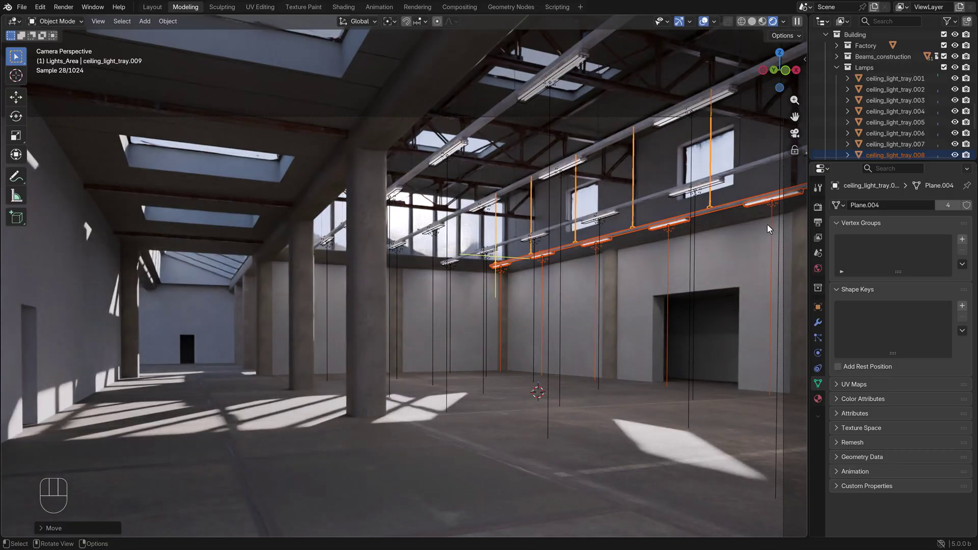
pyautogui.moveTo(693, 197); pyautogui.dragTo(650, 248)
pyautogui.click(496, 148)
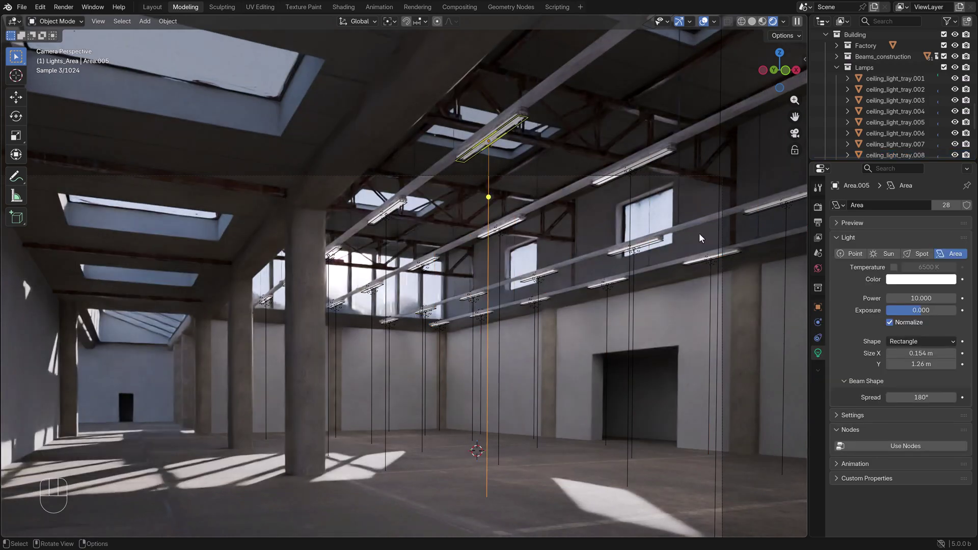
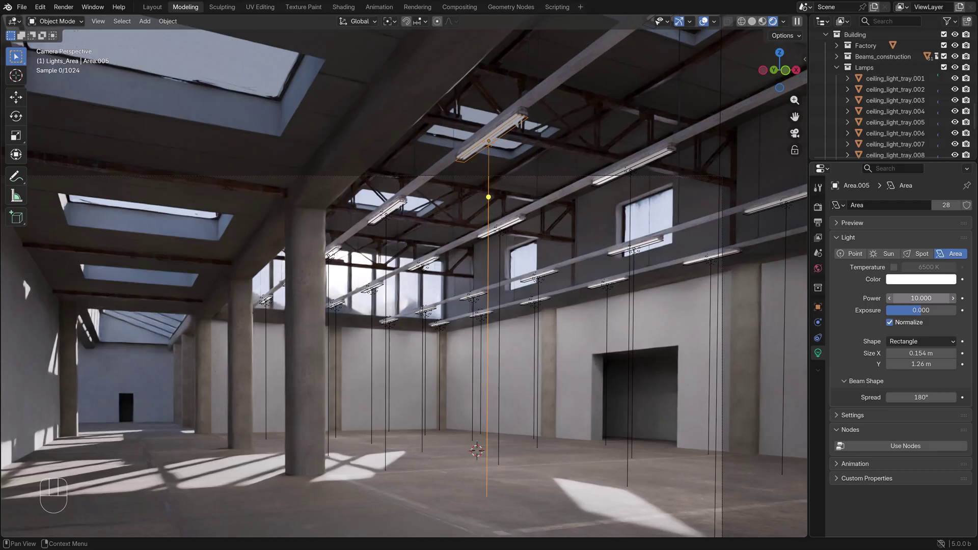
pyautogui.click(933, 285)
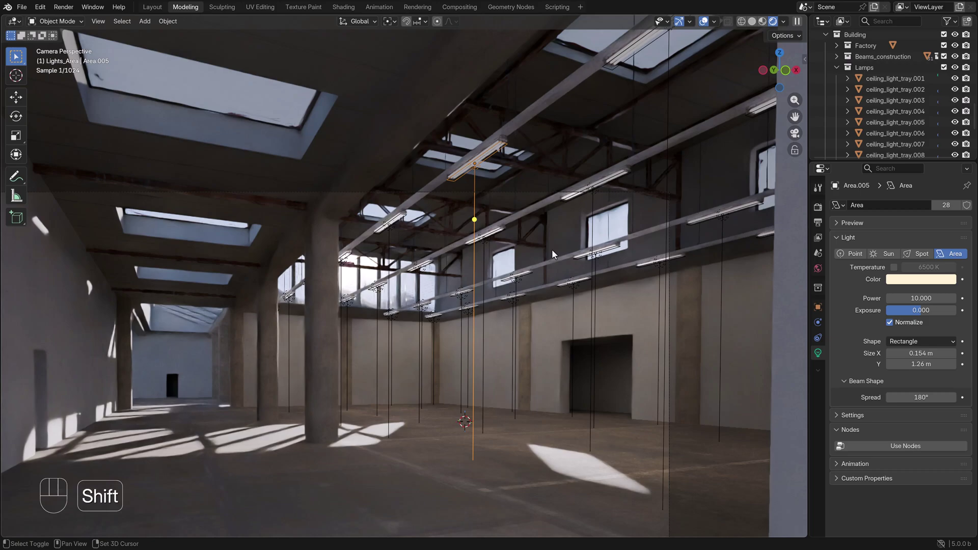
pyautogui.moveTo(553, 249); pyautogui.dragTo(602, 229)
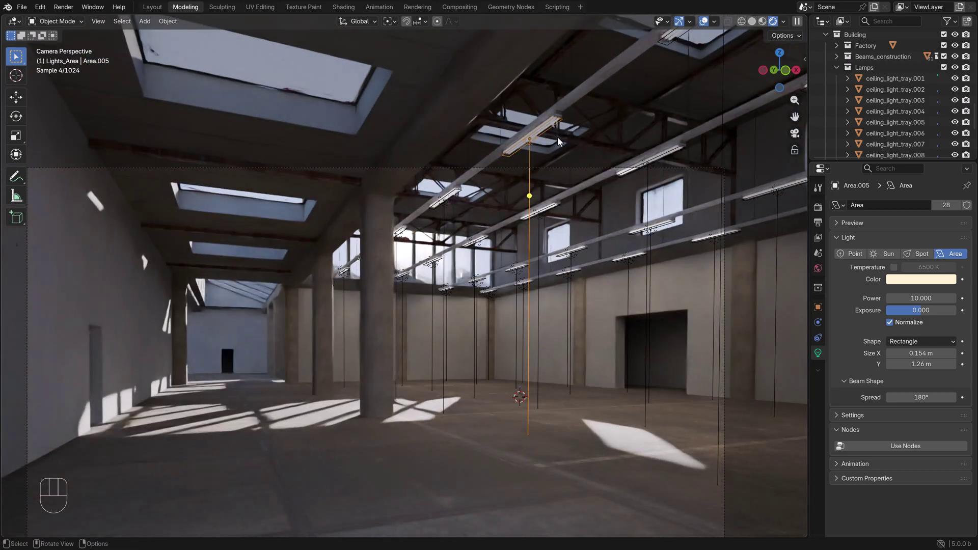
pyautogui.click(561, 315)
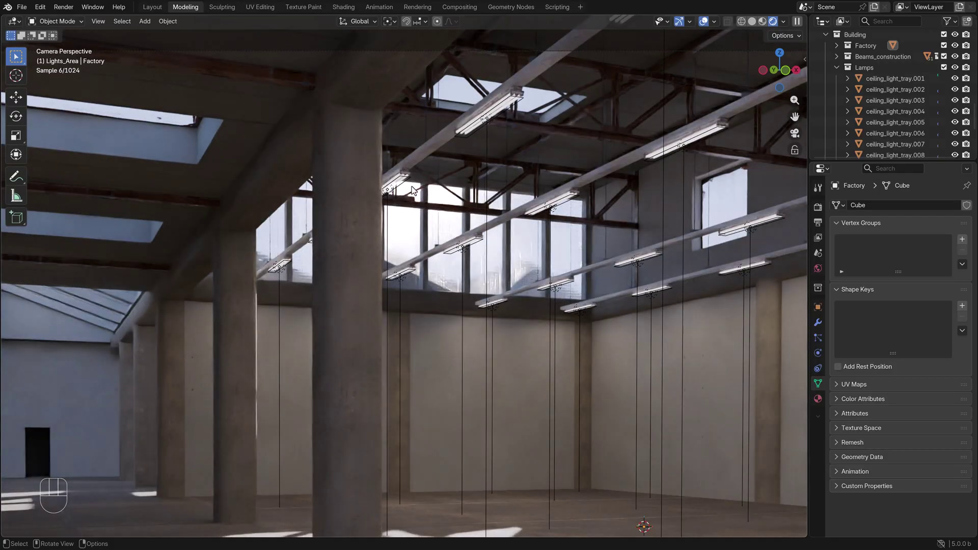
# - In solid shading, select a fluorescent_light_fixture_triple on the side beam and view the plan from above
pyautogui.press('z')
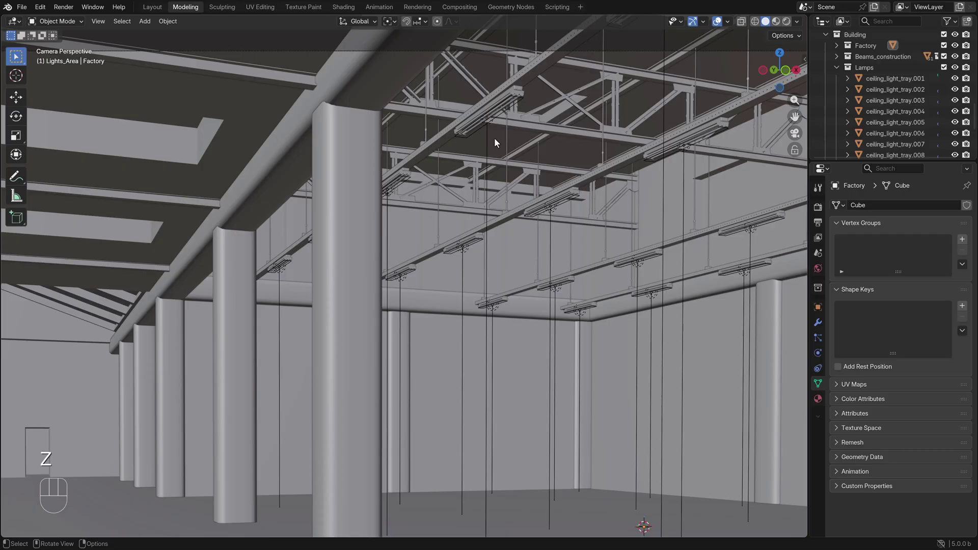
pyautogui.click(480, 120)
pyautogui.moveTo(420, 223); pyautogui.dragTo(542, 211)
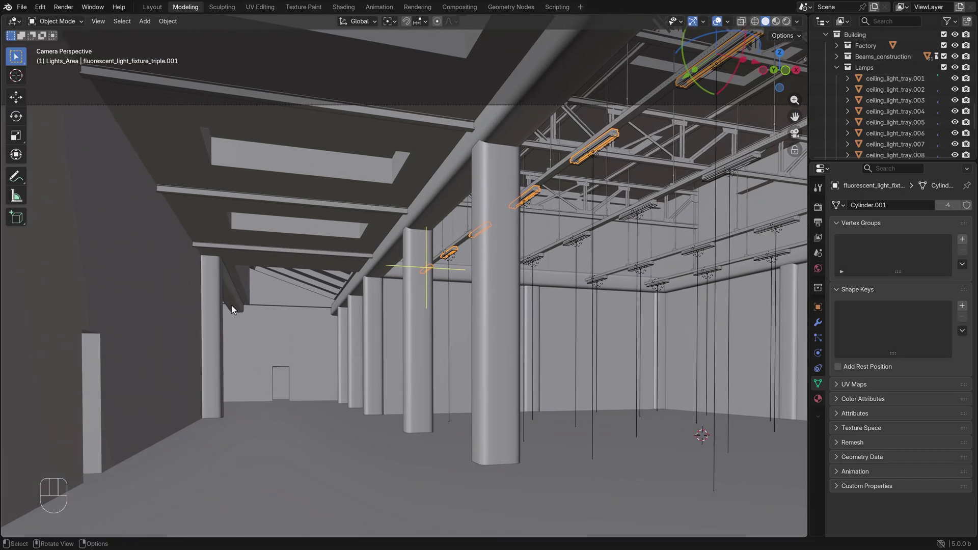
pyautogui.moveTo(505, 273); pyautogui.dragTo(393, 317)
pyautogui.press('KP_7')
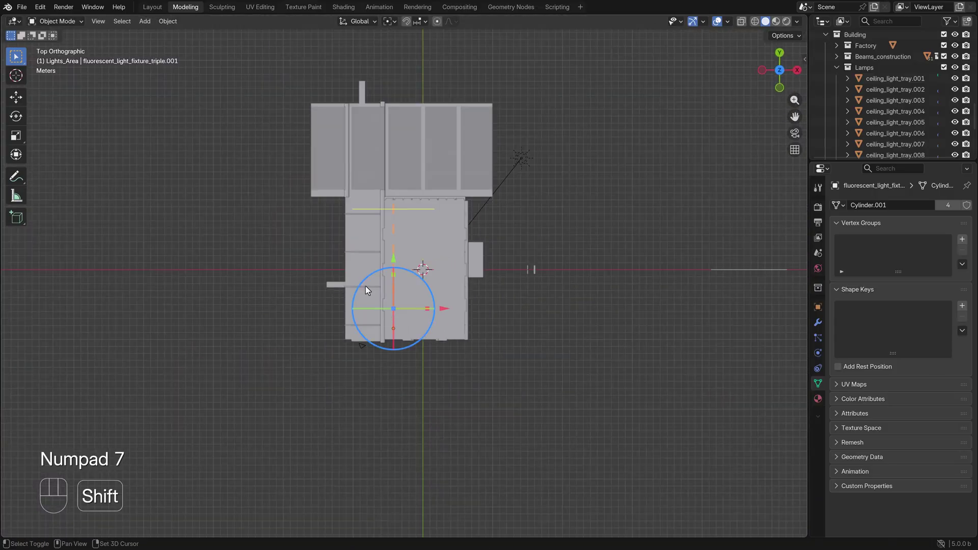
pyautogui.moveTo(367, 287); pyautogui.dragTo(420, 397)
# - Duplicate the fixture with Shift+D and adjust the copy's height on Z beneath the beam
pyautogui.press('shift+d')
pyautogui.click(424, 287)
pyautogui.click(818, 325)
pyautogui.click(955, 225)
pyautogui.press('z')
pyautogui.press('g')
pyautogui.moveTo(538, 262); pyautogui.dragTo(433, 324)
pyautogui.press('z')
pyautogui.moveTo(481, 391); pyautogui.dragTo(441, 273)
pyautogui.moveTo(350, 311); pyautogui.dragTo(370, 303)
pyautogui.press('g')
pyautogui.press('z')
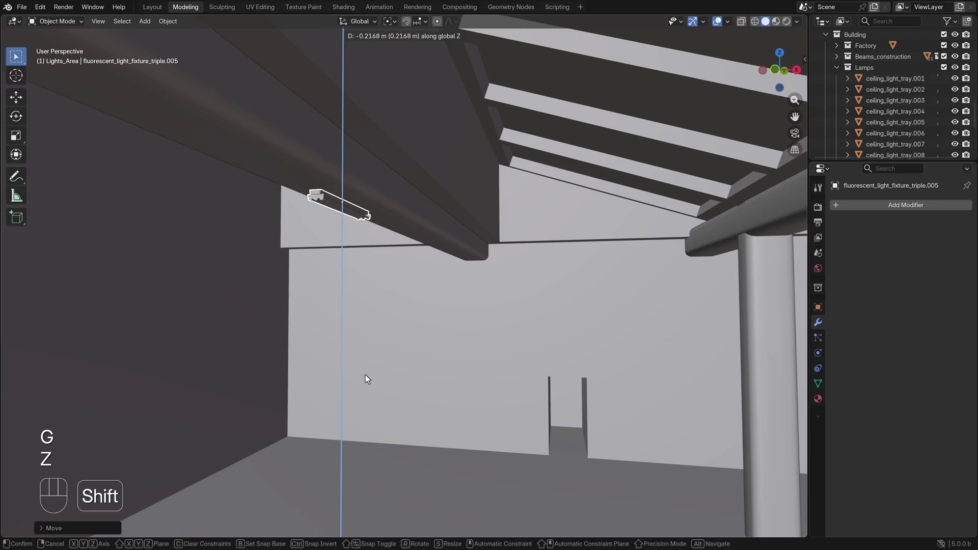
pyautogui.click(370, 373)
# - Place the copy on the side beam and nudge fixture .005 about 0.7 m along it on Y
pyautogui.press('KP_7')
pyautogui.press('z')
pyautogui.press('g')
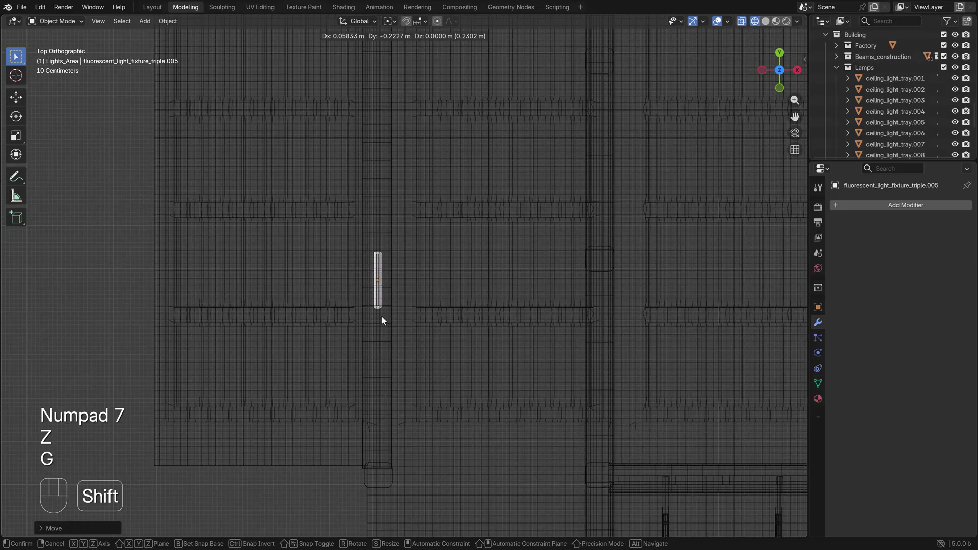
pyautogui.click(381, 318)
pyautogui.press('KP_0')
pyautogui.press('z')
pyautogui.press('KP_7')
pyautogui.press('z')
pyautogui.moveTo(362, 230); pyautogui.dragTo(374, 299)
pyautogui.press('g')
pyautogui.press('y')
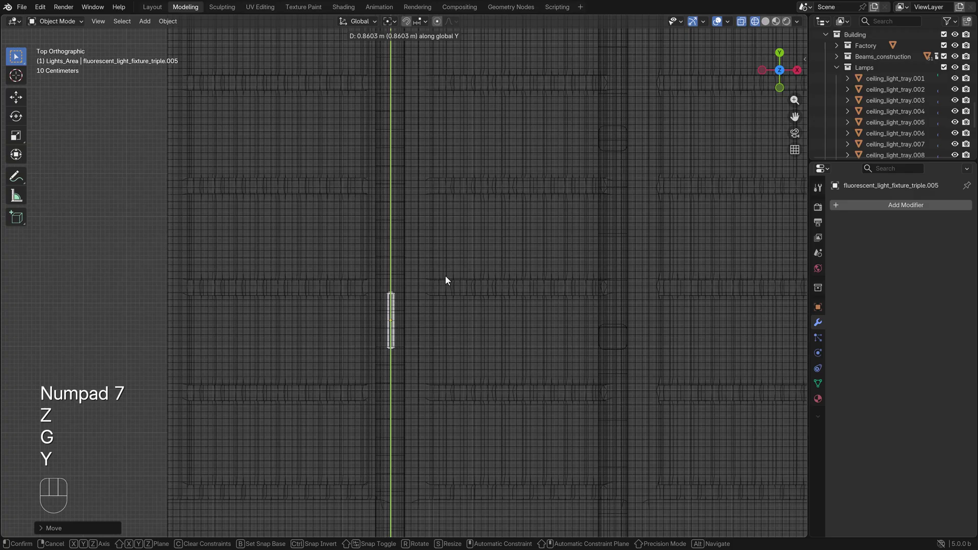
pyautogui.click(448, 272)
# - Add another fixture copy along the beam on Y, then copy the selected pair further along
pyautogui.moveTo(449, 274); pyautogui.dragTo(448, 334)
pyautogui.press('shift+d')
pyautogui.press('g')
pyautogui.press('y')
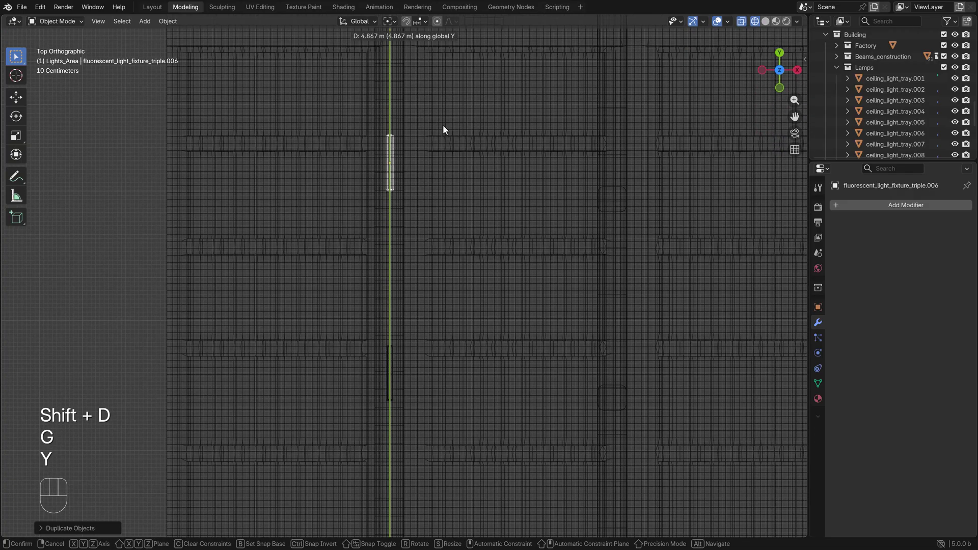
pyautogui.write('> Move')
pyautogui.click(392, 370)
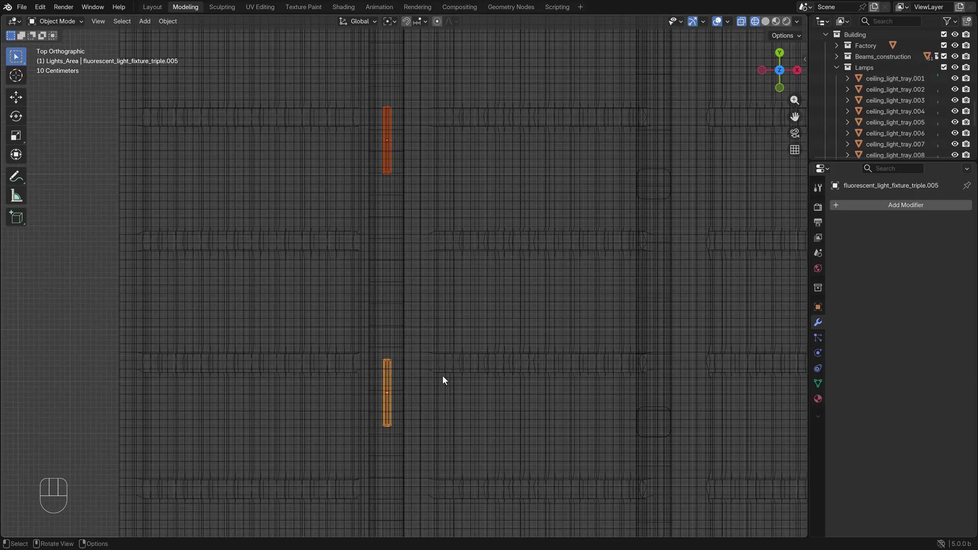
pyautogui.moveTo(473, 320); pyautogui.dragTo(408, 340)
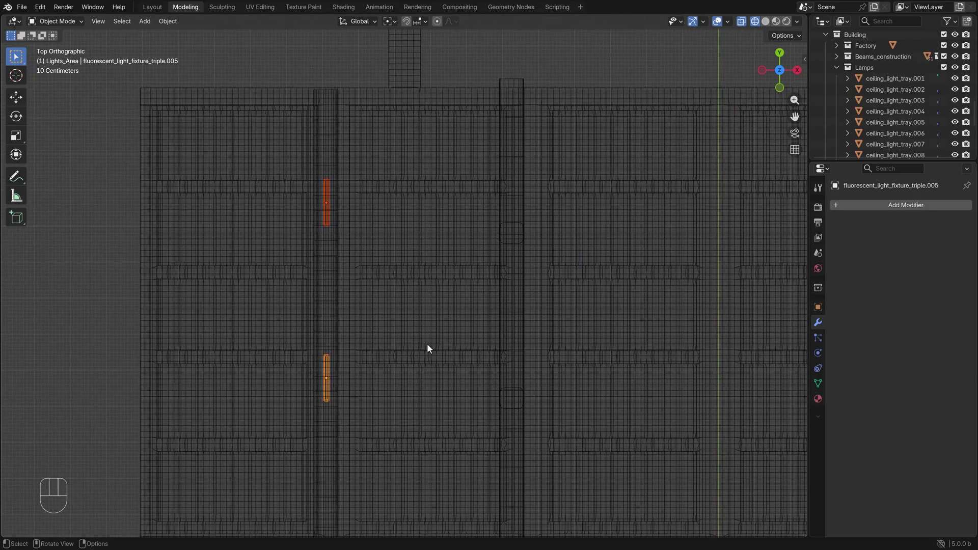
pyautogui.press('g')
pyautogui.press('y')
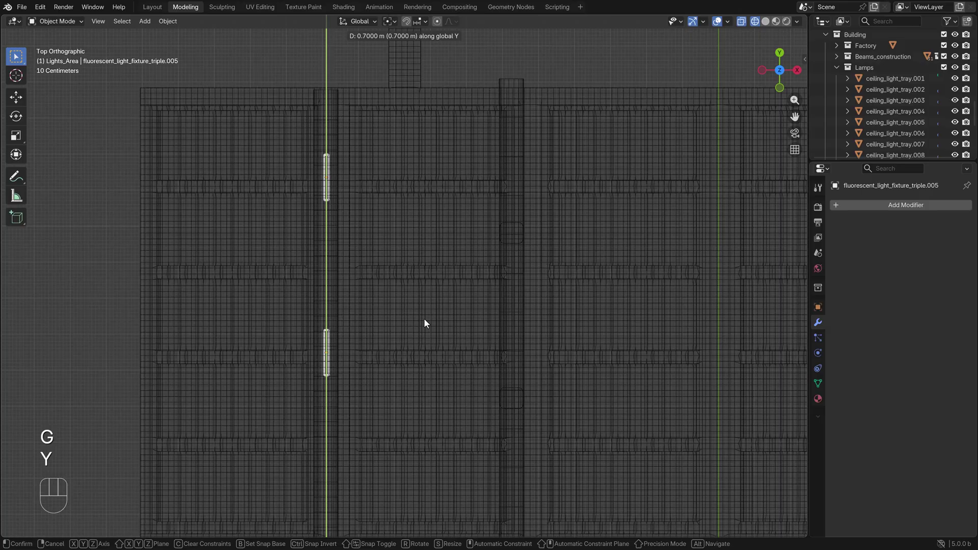
pyautogui.moveTo(428, 319); pyautogui.dragTo(391, 325)
pyautogui.press('alt+d')
pyautogui.click(391, 325)
# - Shift the copied pair sideways on X onto the next beam, giving fixture .007, and check the result
pyautogui.press('g')
pyautogui.press('x')
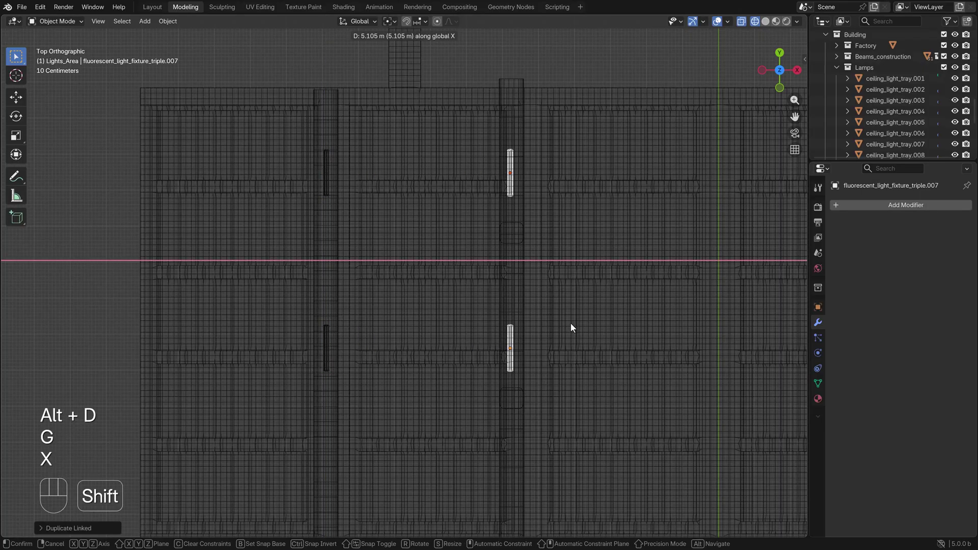
pyautogui.press('KP_0')
pyautogui.press('z')
pyautogui.click(238, 368)
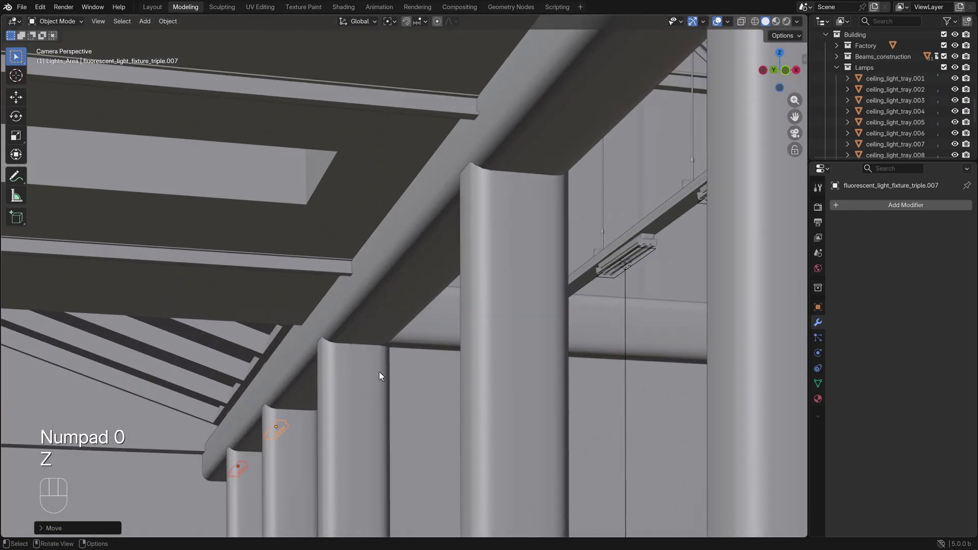
pyautogui.press('KP_7')
pyautogui.press('z')
pyautogui.moveTo(518, 364); pyautogui.dragTo(387, 254)
pyautogui.moveTo(348, 379); pyautogui.dragTo(408, 364)
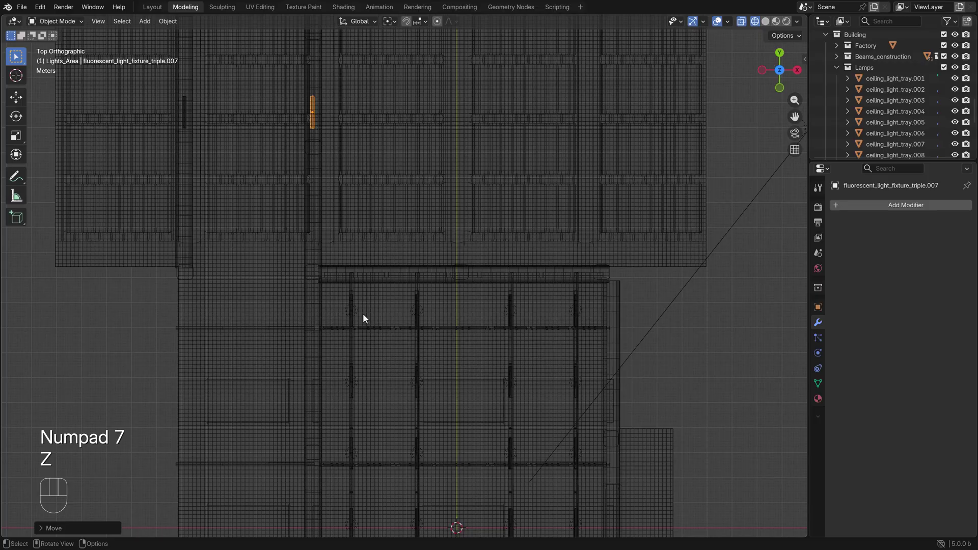
# - Duplicate an existing Area light with Alt+D and drop the copy under a new side-beam fixture
pyautogui.click(361, 316)
pyautogui.click(361, 315)
pyautogui.moveTo(368, 277); pyautogui.dragTo(442, 345)
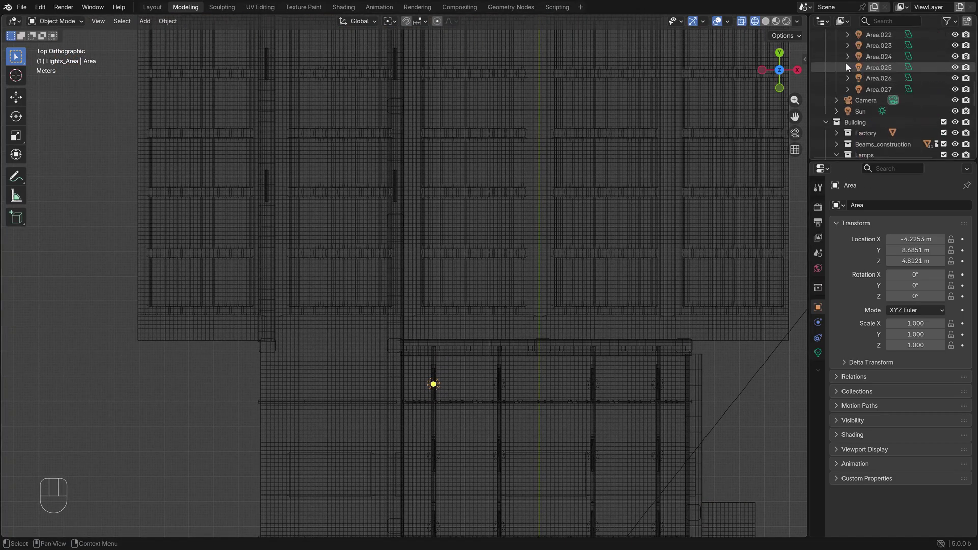
pyautogui.click(872, 77)
pyautogui.press('alt+d')
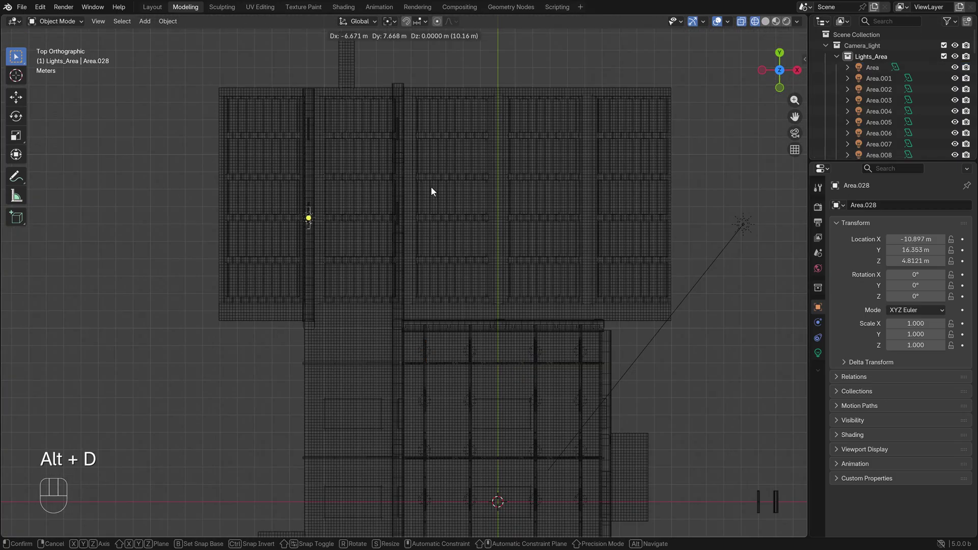
pyautogui.moveTo(369, 207); pyautogui.dragTo(474, 270)
pyautogui.press('g')
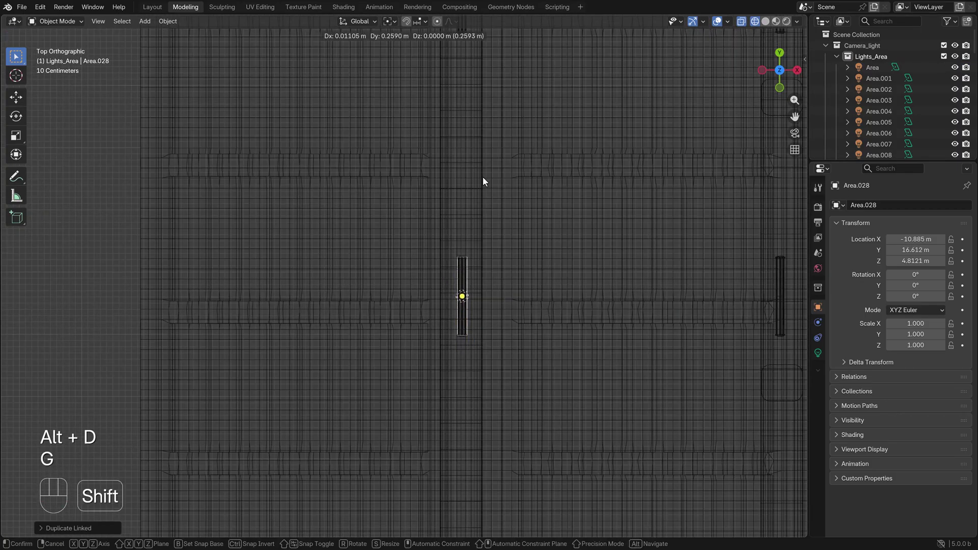
pyautogui.click(486, 183)
# - Lower the light copy on Z to sit just below the fixture, then view from above
pyautogui.moveTo(512, 341); pyautogui.dragTo(464, 216)
pyautogui.press('z')
pyautogui.press('g')
pyautogui.press('z')
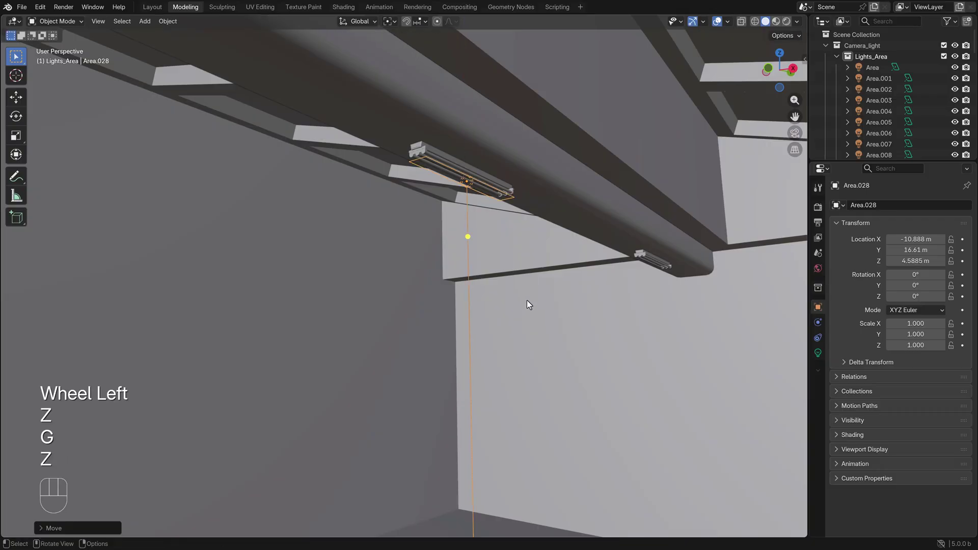
pyautogui.press('KP_7')
pyautogui.press('z')
pyautogui.moveTo(514, 199); pyautogui.dragTo(459, 363)
# - Copy the area light along the beam on Y to sit under the next fixture
pyautogui.press('alt+d')
pyautogui.press('g')
pyautogui.press('y')
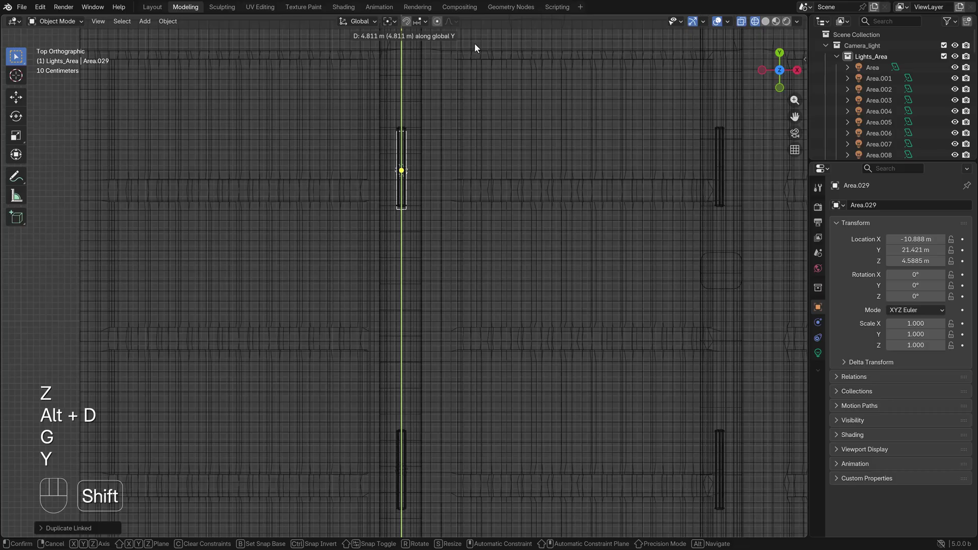
pyautogui.click(475, 531)
pyautogui.moveTo(549, 291); pyautogui.dragTo(424, 296)
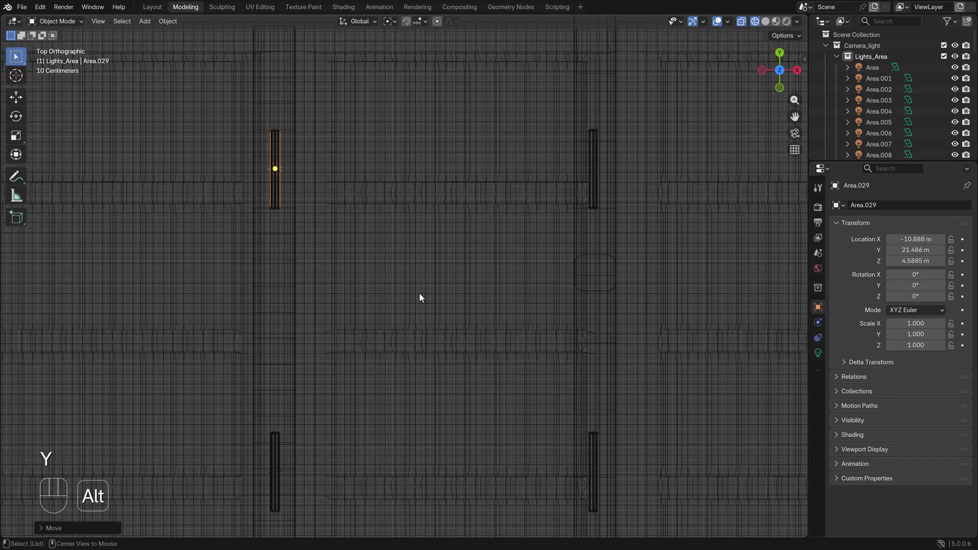
# - Copy lights sideways on X to the other beam and along Y, reaching Area.031 about 4.9 m along
pyautogui.press('alt+d')
pyautogui.click(423, 296)
pyautogui.press('g')
pyautogui.press('x')
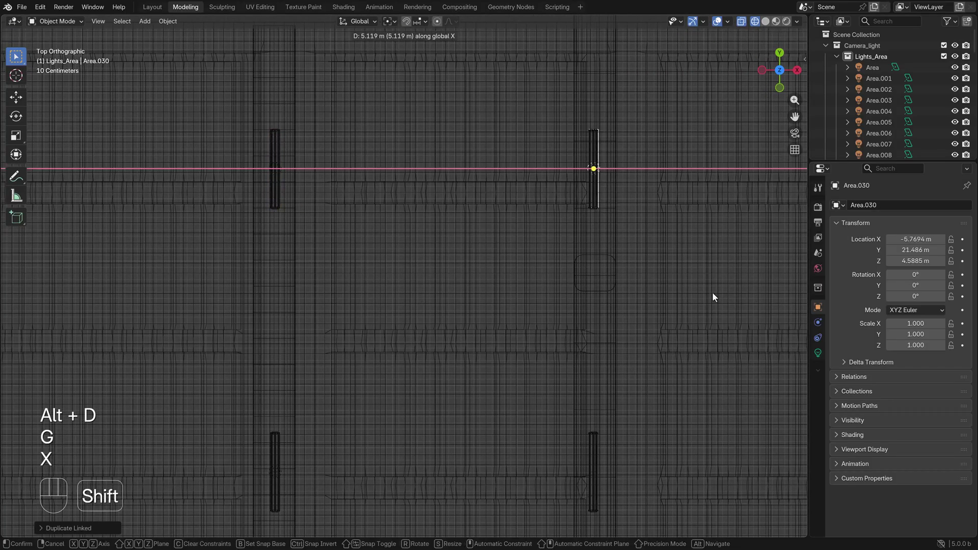
pyautogui.click(715, 297)
pyautogui.moveTo(650, 319); pyautogui.dragTo(640, 295)
pyautogui.press('alt+d')
pyautogui.click(639, 294)
pyautogui.press('g')
pyautogui.press('y')
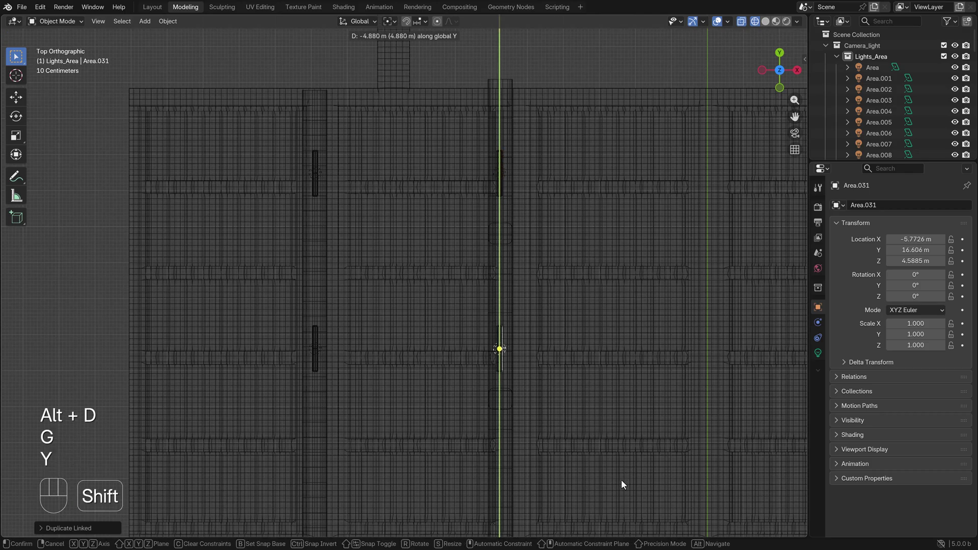
# - Show the factory interior from the camera in Rendered shading with World properties open
pyautogui.press('KP_0')
pyautogui.press('z')
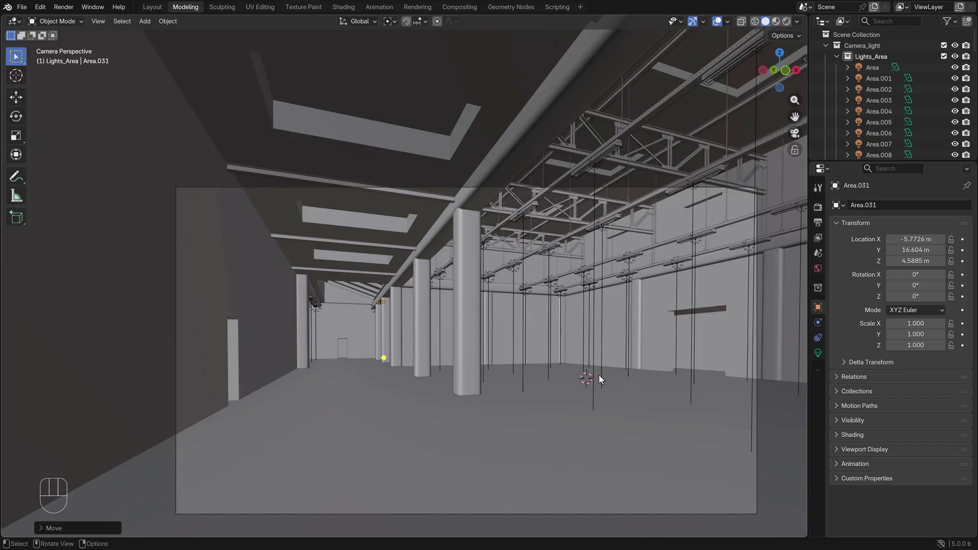
pyautogui.press('z')
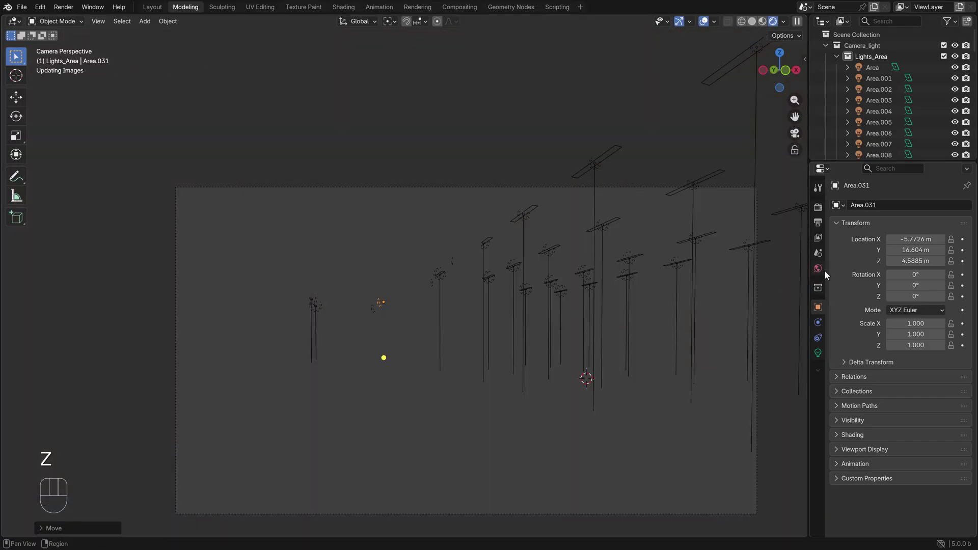
pyautogui.click(825, 273)
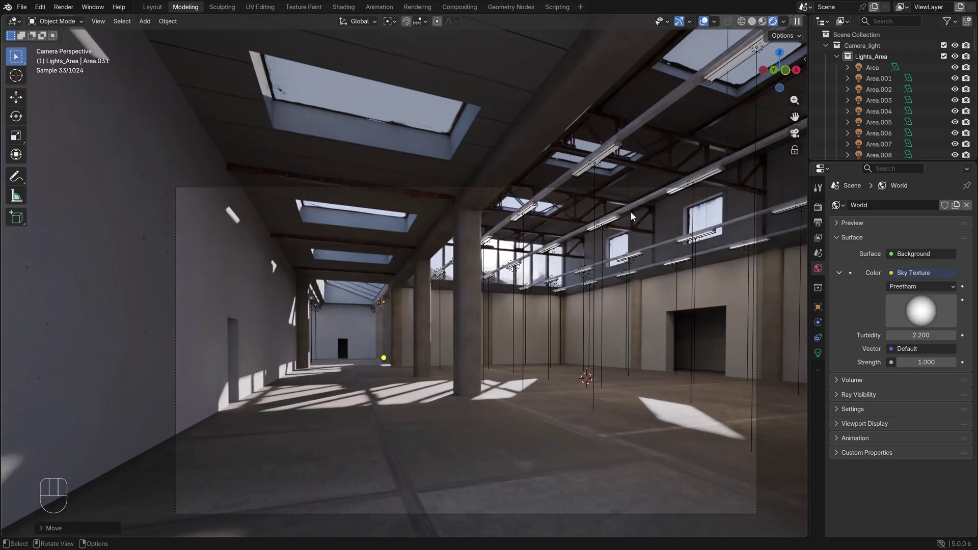
pyautogui.moveTo(641, 256); pyautogui.dragTo(569, 257)
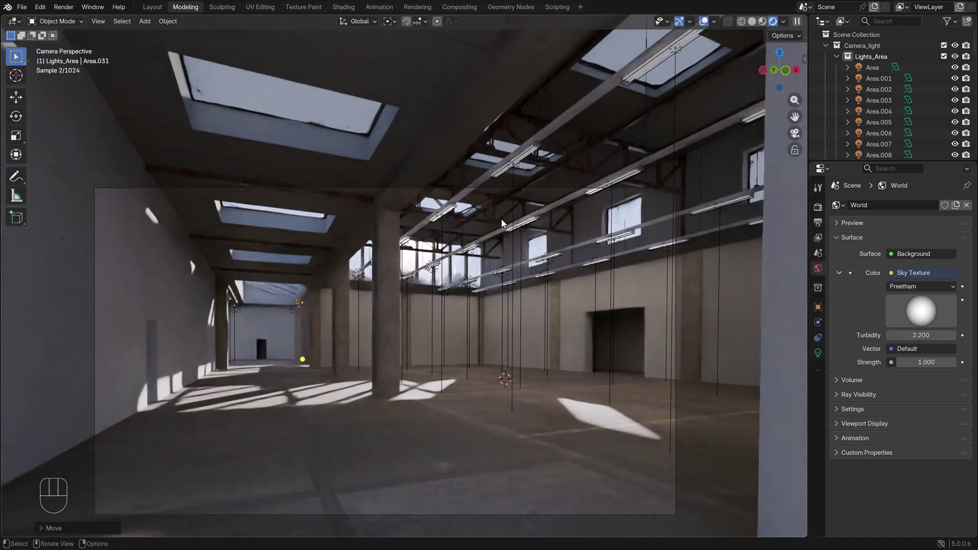